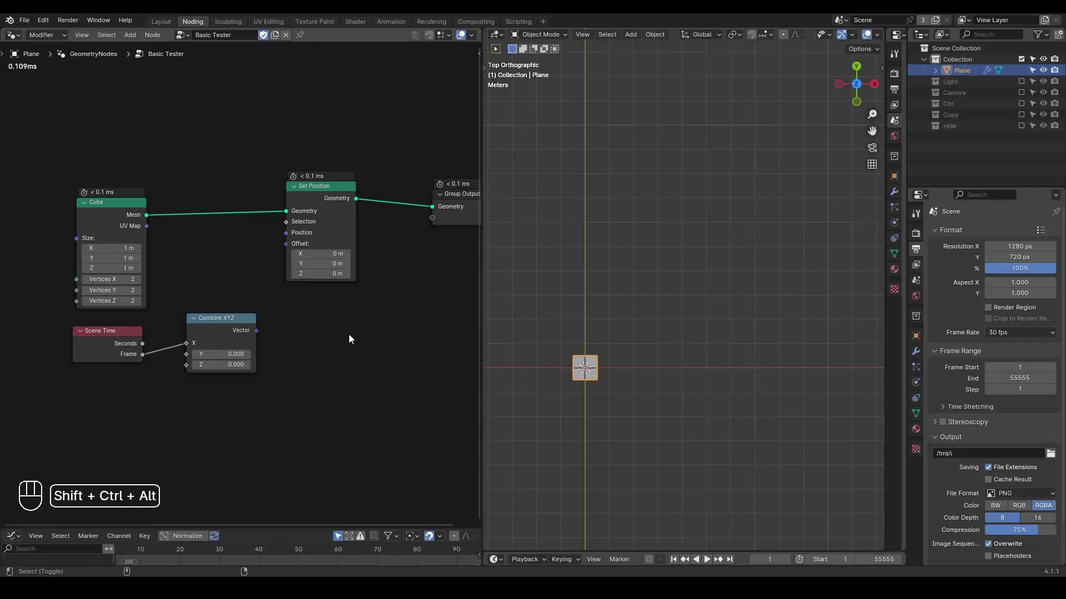
- Frame the node graph and select the Set Position node
key(ctrl+shift+alt+q)
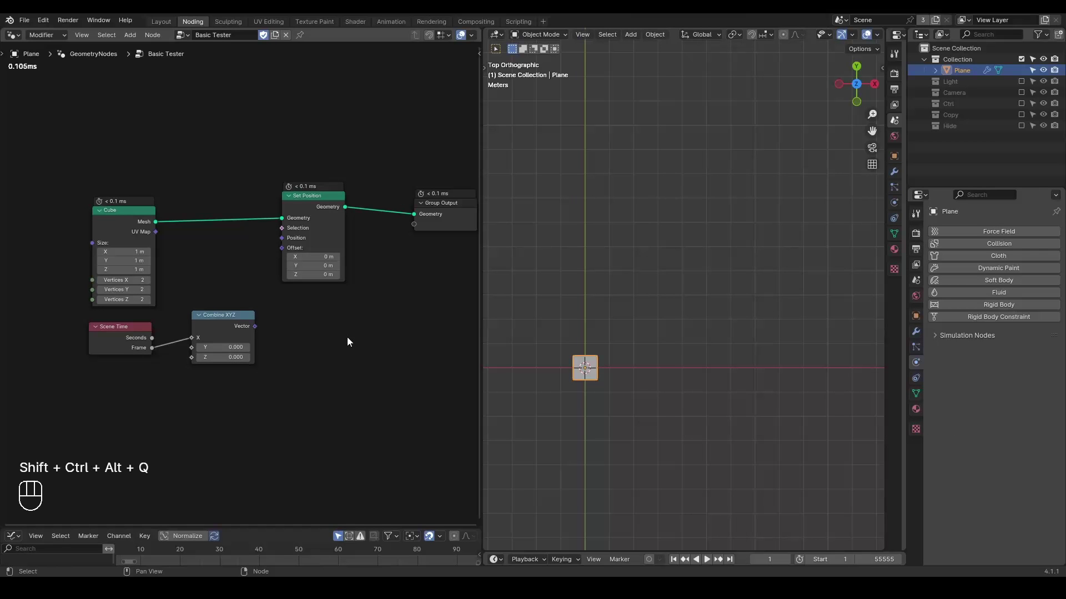
middle_click(342, 342)
drag(121, 184, 215, 156)
click(353, 157)
click(350, 145)
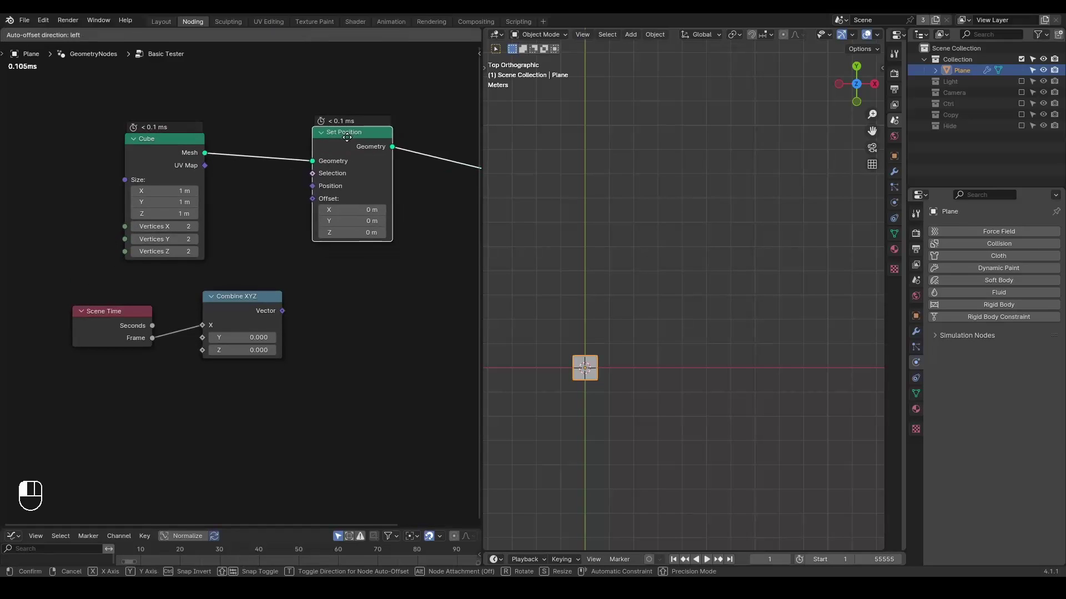
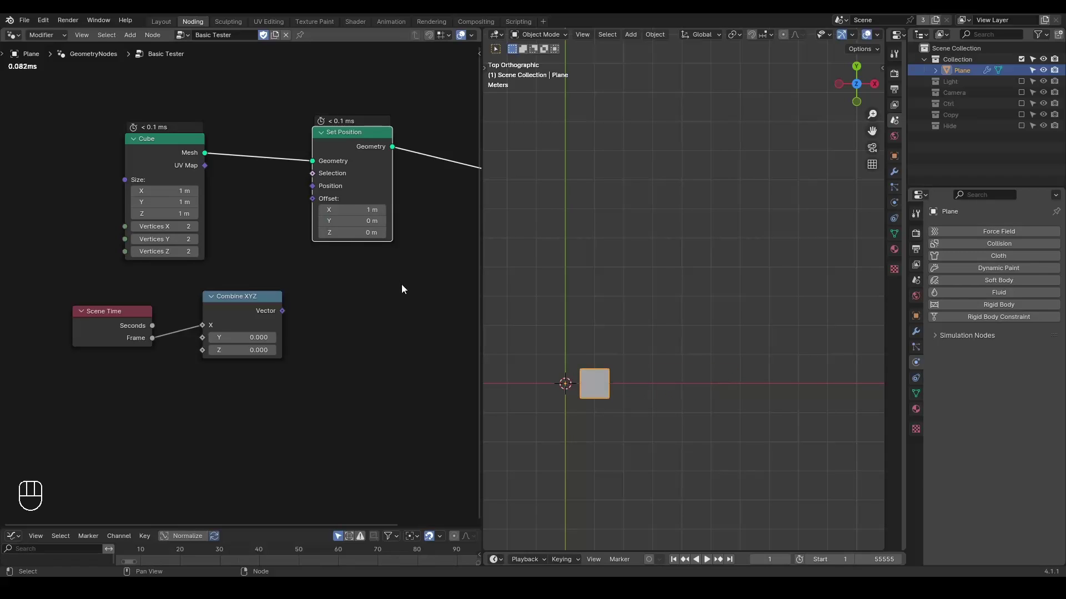
- Set the Set Position offset X to 1 m and briefly play to check
key(d)
key(d)
key(d)
click(597, 337)
key(space)
key(space)
key(d)
click(598, 321)
key(d)
key(d)
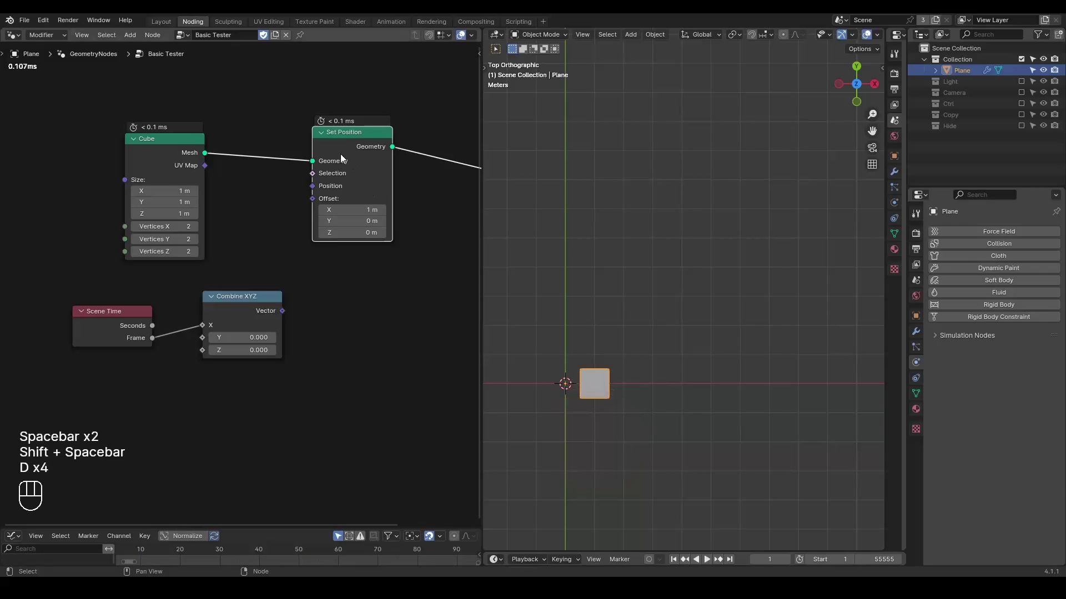
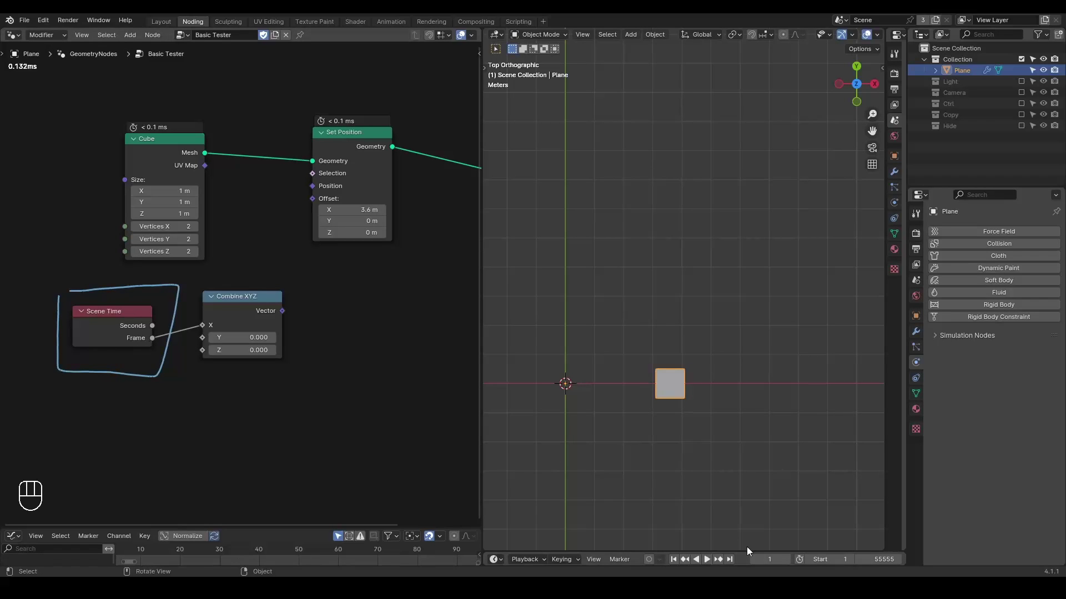
- Add a Combine XYZ node and position it beside Scene Time
key(d)
click(123, 323)
key(d)
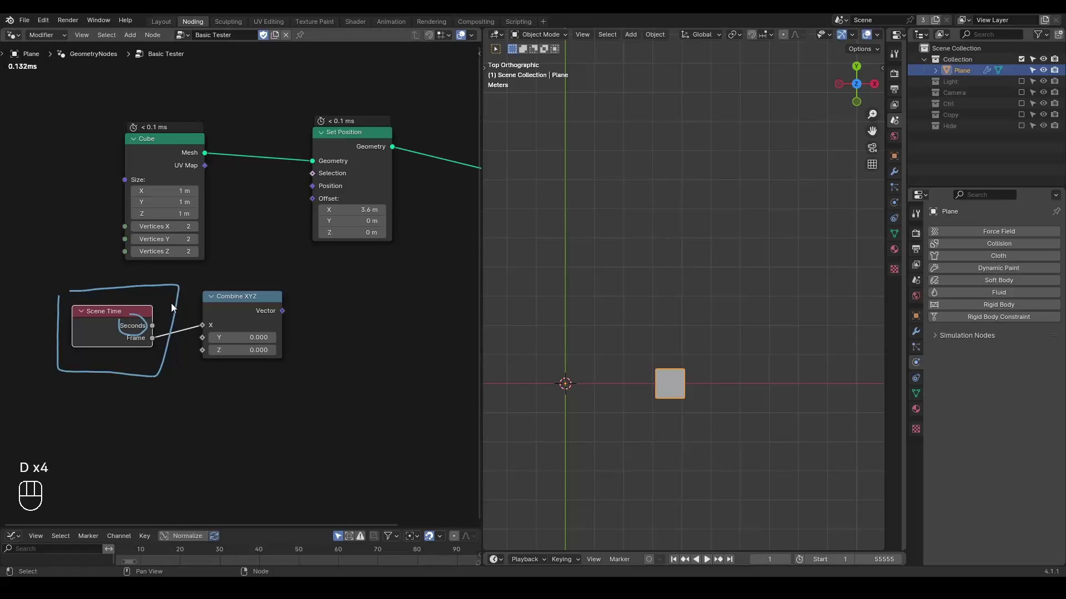
key(d)
key(d)
drag(200, 284, 151, 362)
key(d)
click(247, 309)
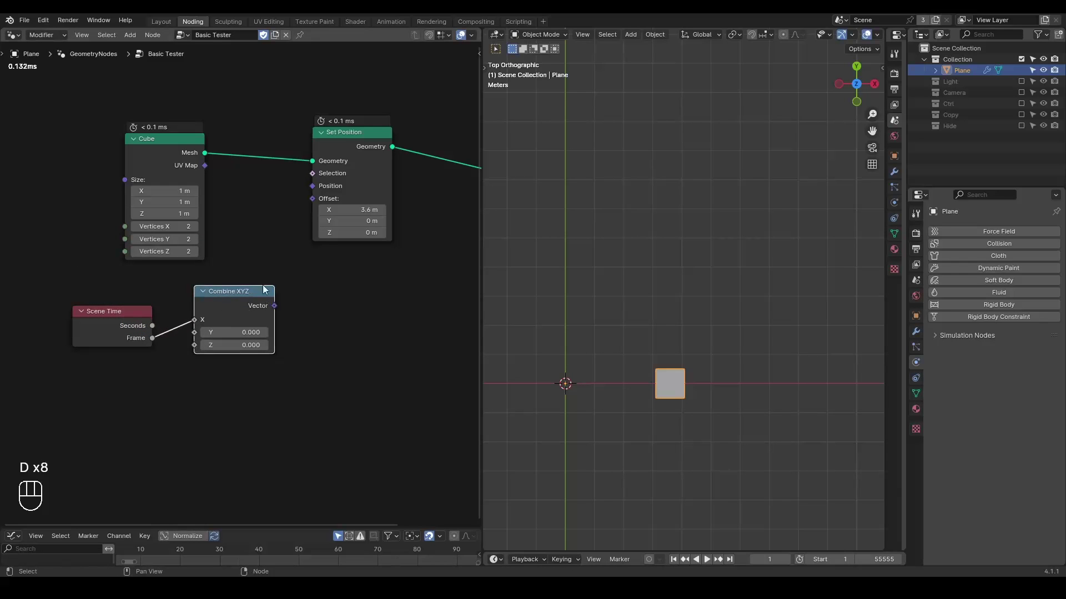
- Wire Scene Time Seconds into Combine XYZ X and its Vector into the Set Position offset
drag(279, 309, 316, 213)
drag(704, 286, 597, 264)
- Play the animation to watch the cube slide along X, then return to frame 1
key(space)
key(space)
key(shift+space)
click(155, 328)
click(182, 328)
key(space)
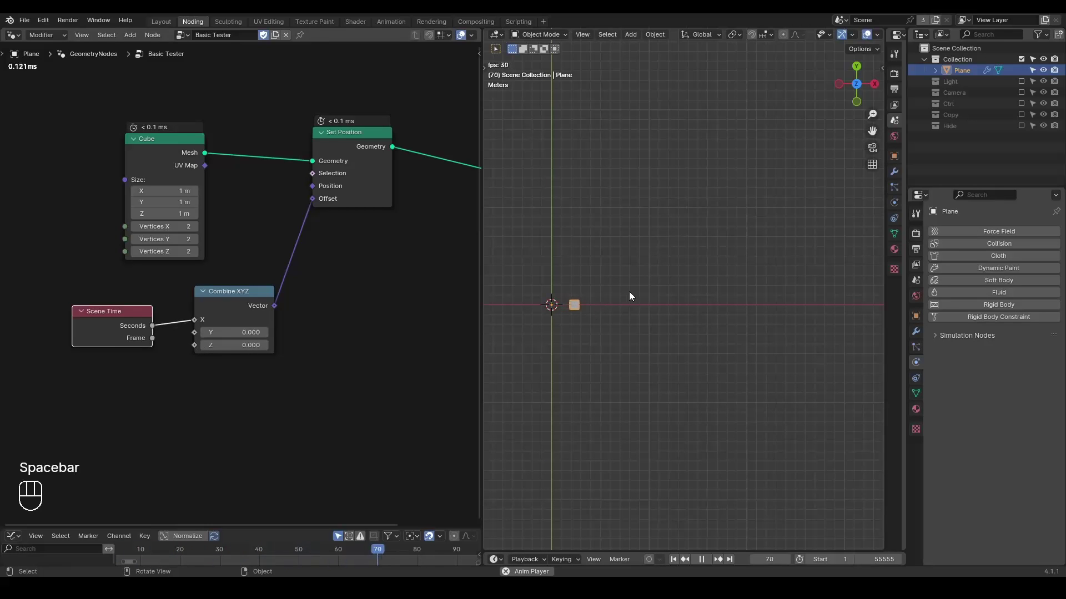
key(shift+space)
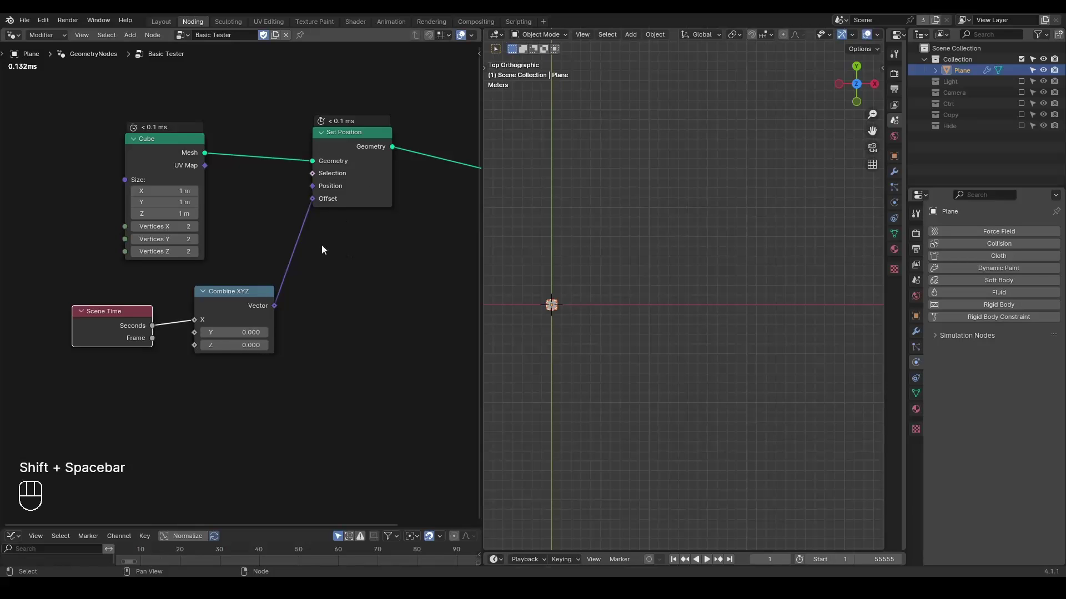
drag(368, 258, 368, 275)
key(ctrl+shift+alt+w)
key(ctrl+shift+alt+q)
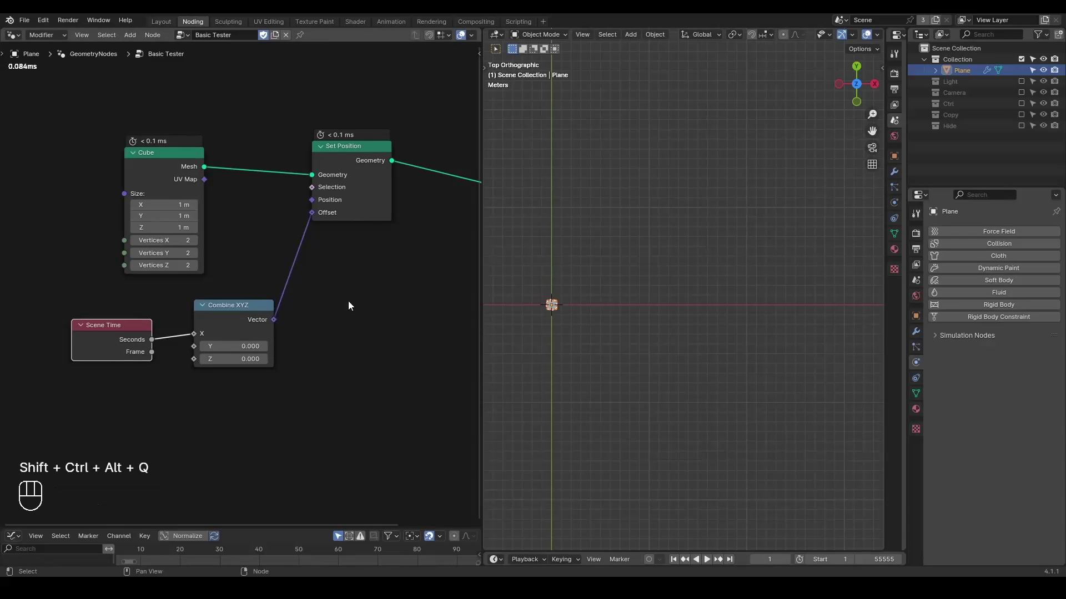
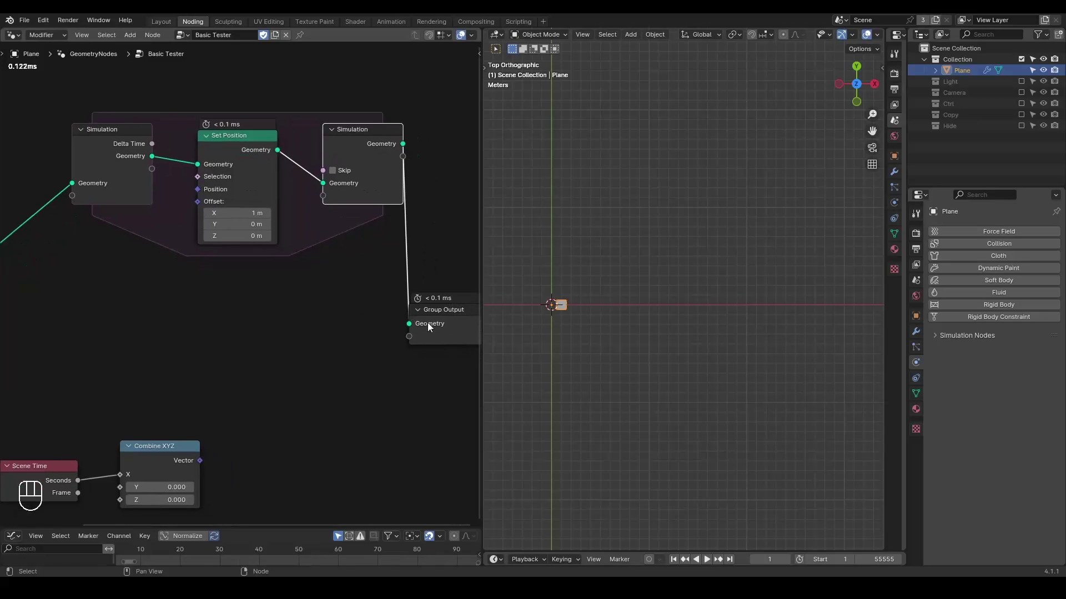
- Add a Simulation Zone and duplicate Set Position into place below it
click(439, 327)
middle_click(283, 318)
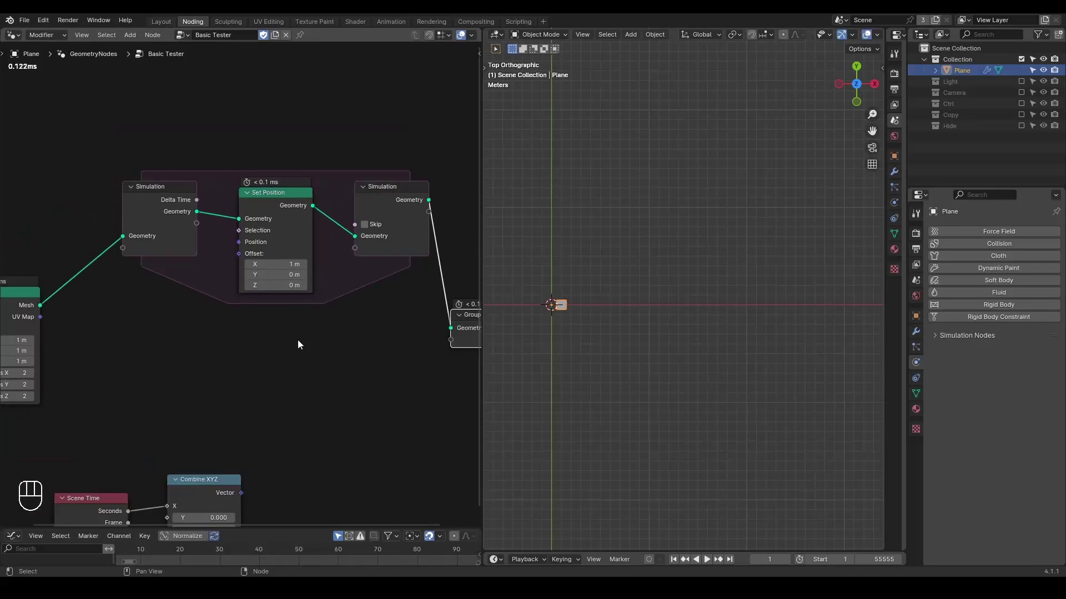
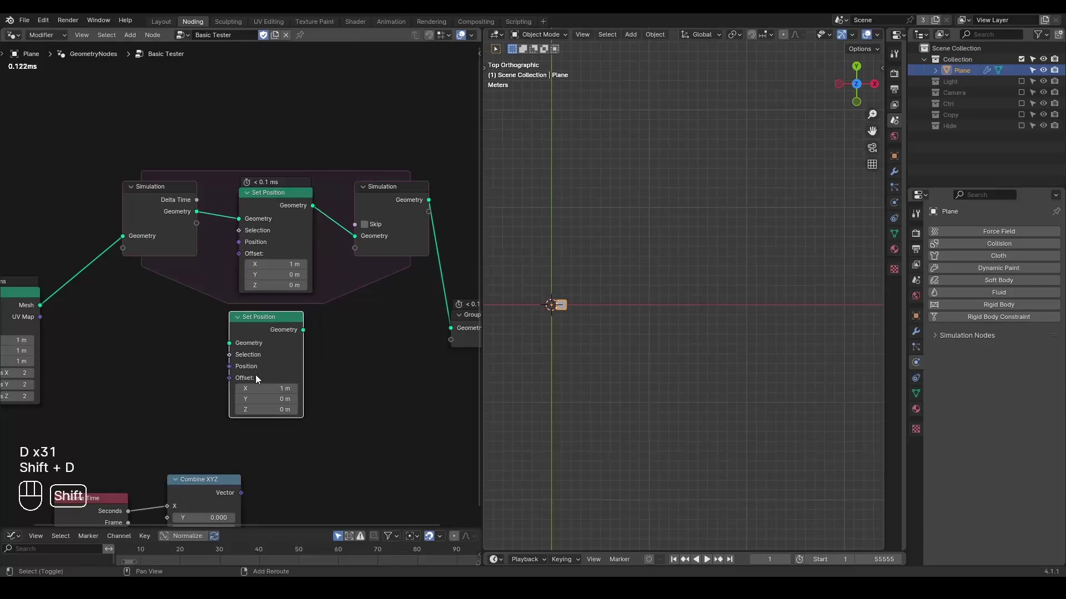
key(shift+d)
drag(369, 333, 296, 302)
click(296, 302)
middle_click(293, 301)
- Place Set Position between the zone input and output, delete extra copies, and feed the zone to Group Output
key(shift+d)
click(389, 348)
middle_click(372, 342)
key(shift+d)
click(112, 339)
key(x)
double_click(141, 268)
middle_click(141, 267)
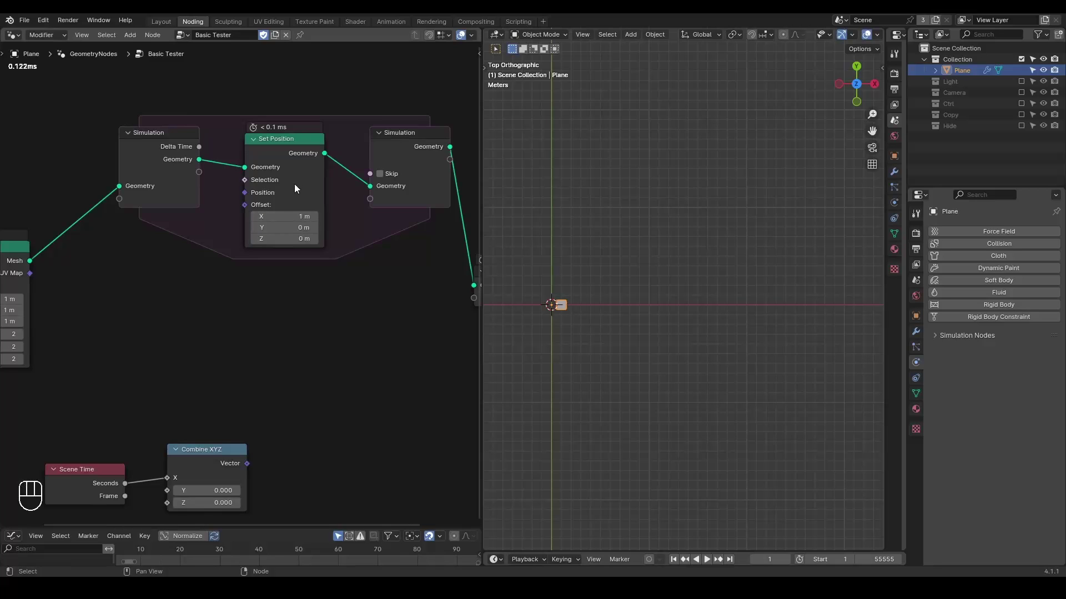
double_click(285, 156)
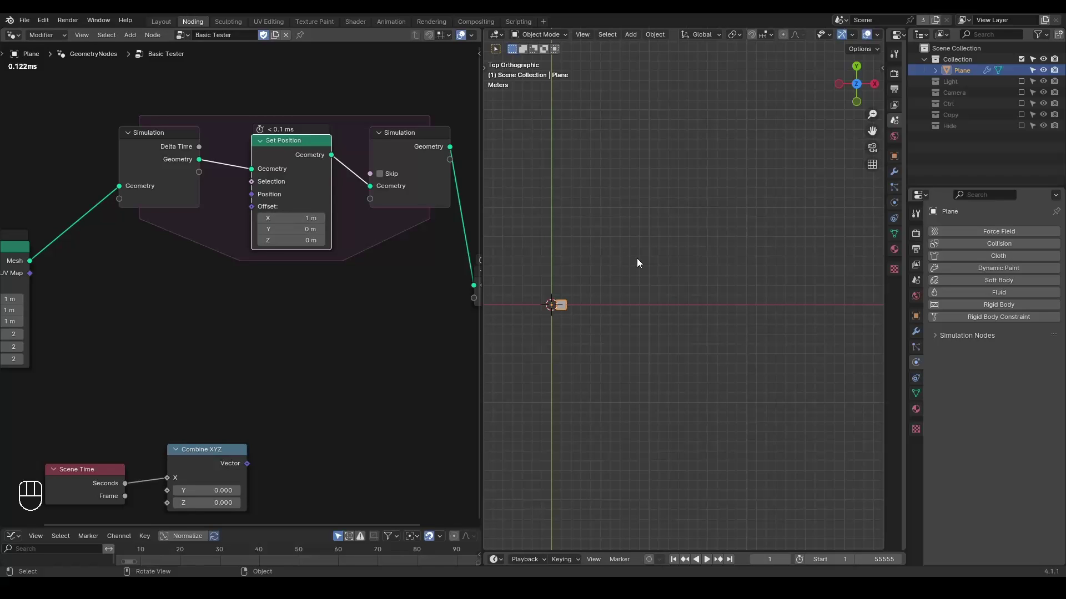
- Play the simulation to watch the cube move 1 m per frame, then reset to frame 1
key(space)
key(space)
key(shift+space)
click(257, 323)
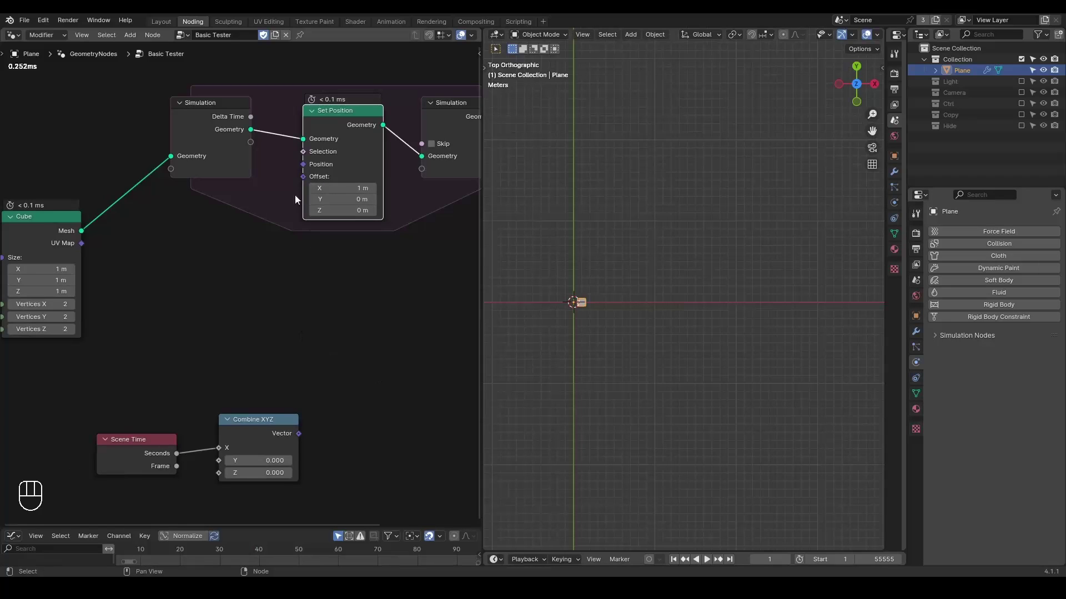
key(space)
key(space)
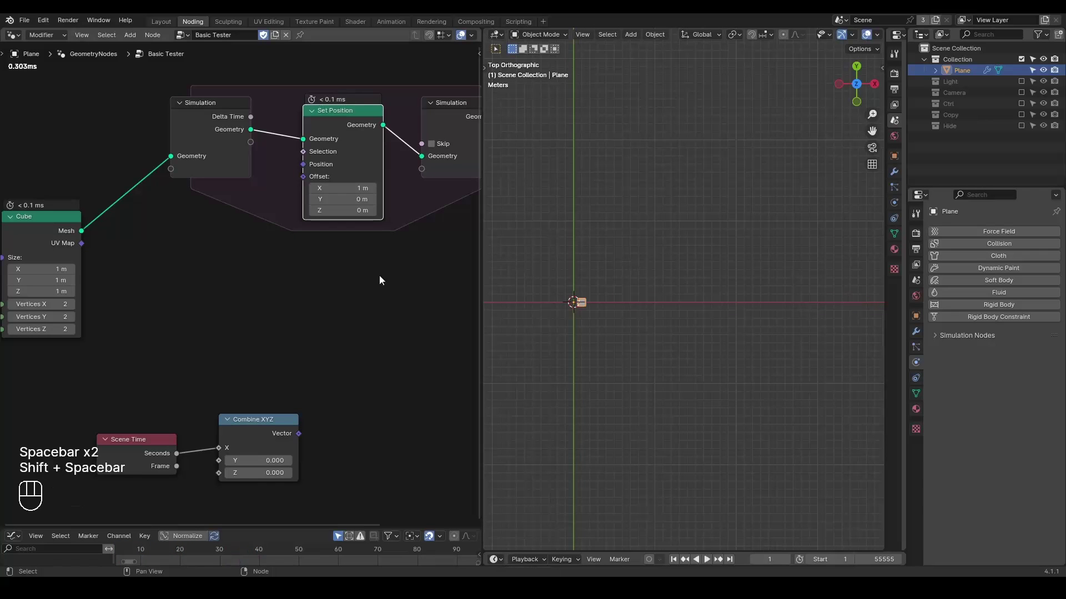
key(ctrl+shift+alt+w)
key(ctrl+shift+alt+q)
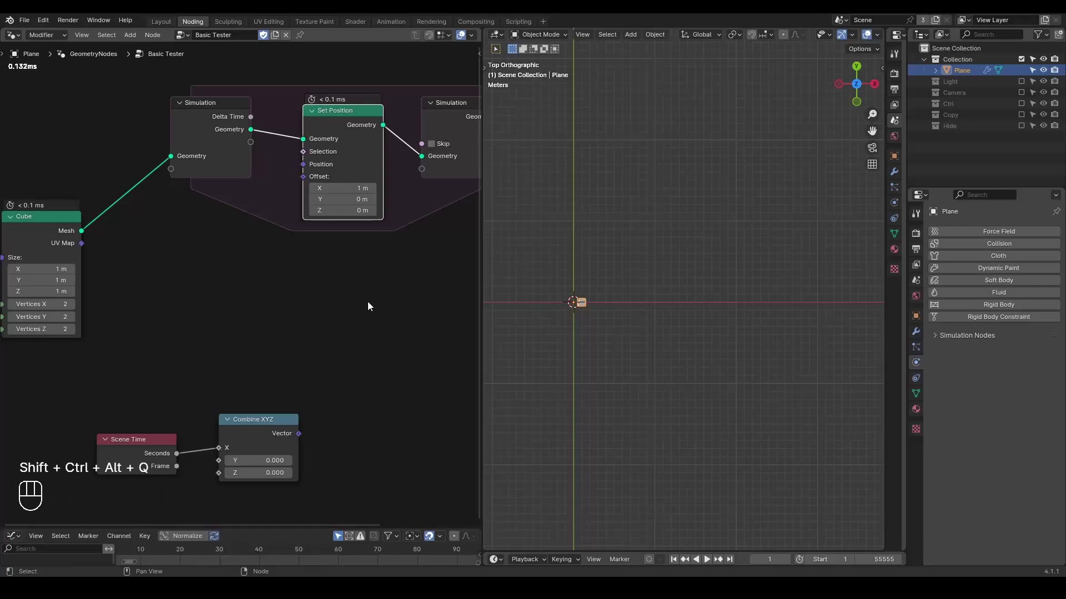
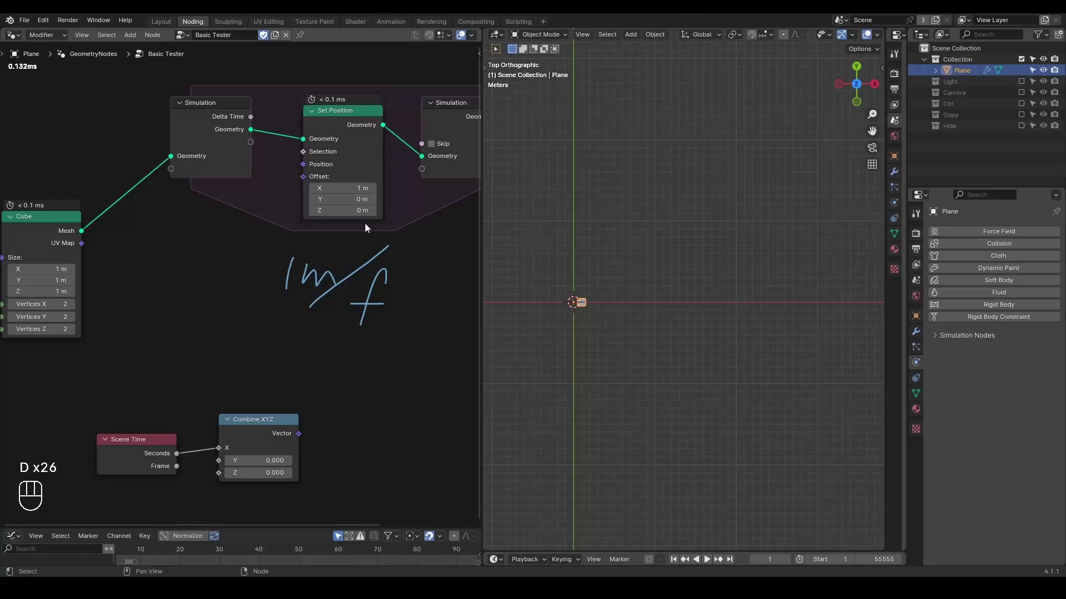
- Annotate a handwritten '1m/f' note beneath the simulation zone while replaying
click(415, 250)
drag(599, 350, 675, 321)
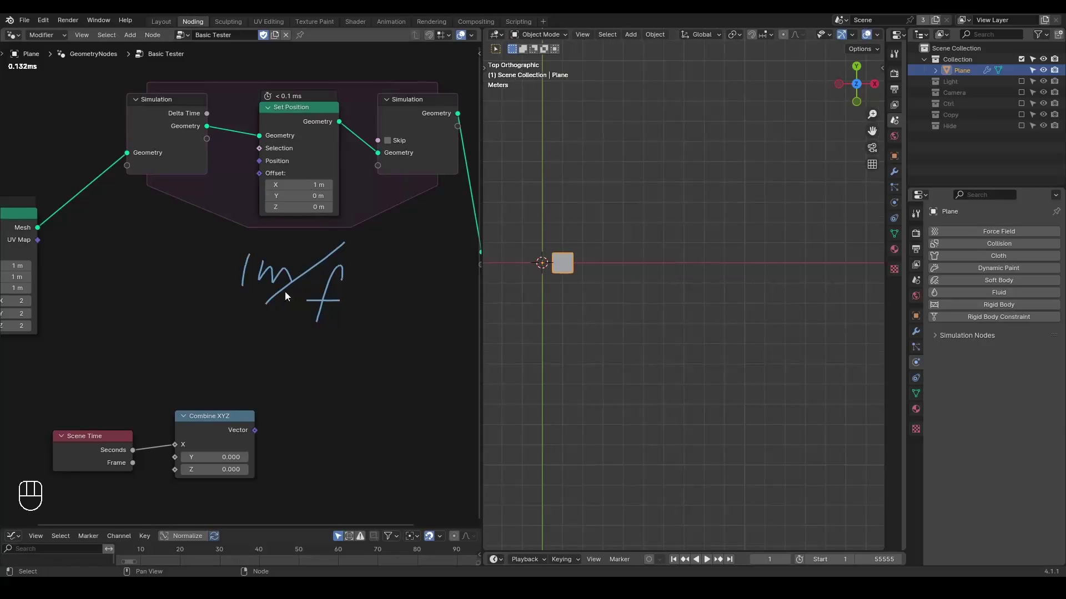
key(space)
key(space)
drag(698, 277, 682, 277)
key(shift+space)
drag(723, 260, 679, 256)
key(space)
key(space)
key(shift+space)
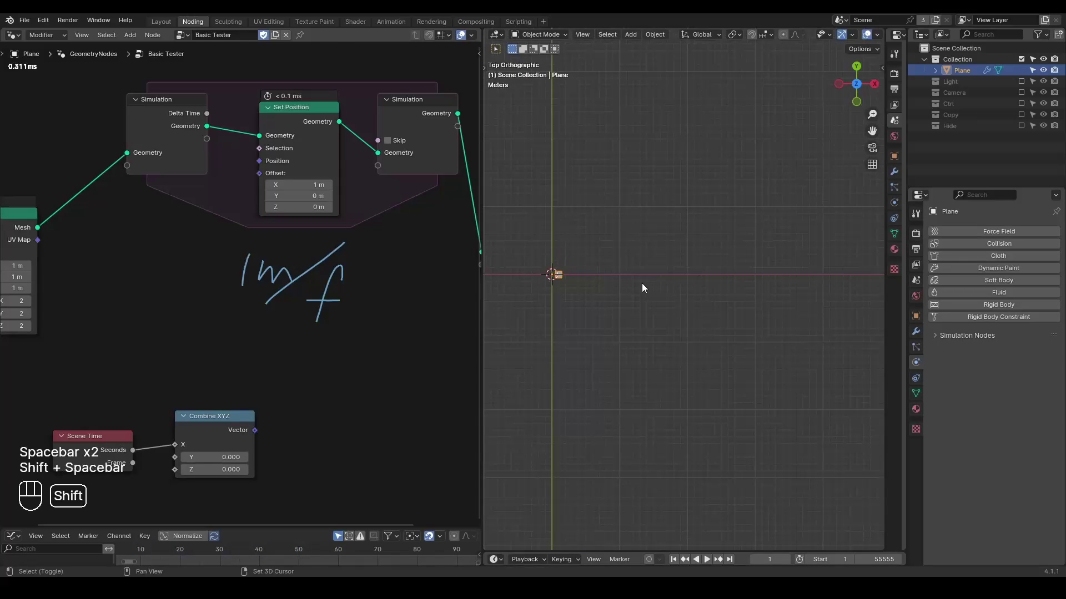
click(679, 281)
drag(641, 289, 711, 292)
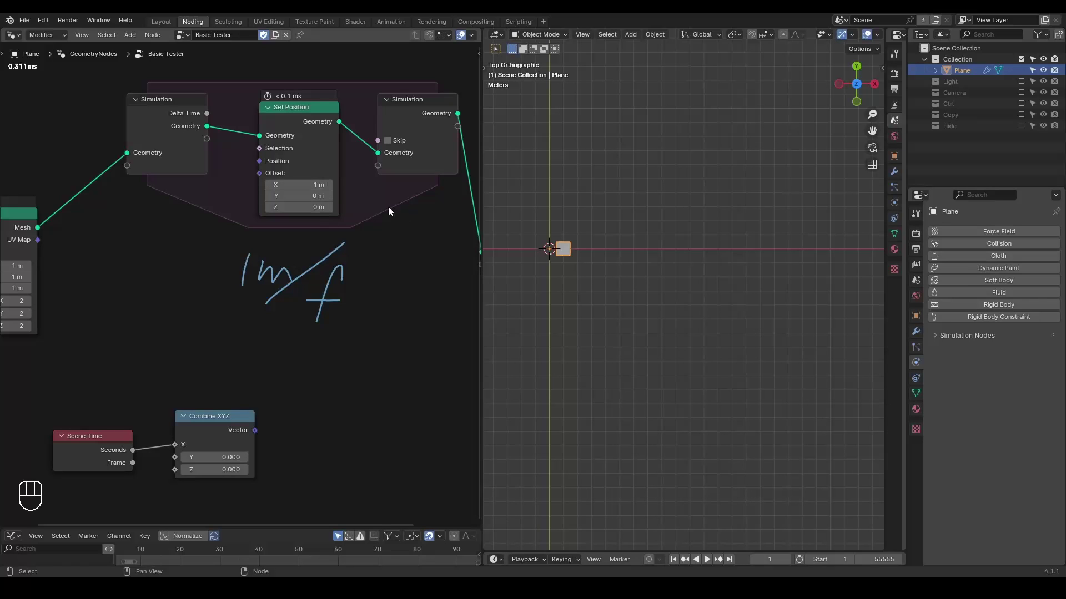
- Move Combine XYZ into the zone and link Delta Time to X and Vector to the offset
middle_click(375, 350)
key(d)
key(d)
key(d)
click(293, 317)
click(335, 328)
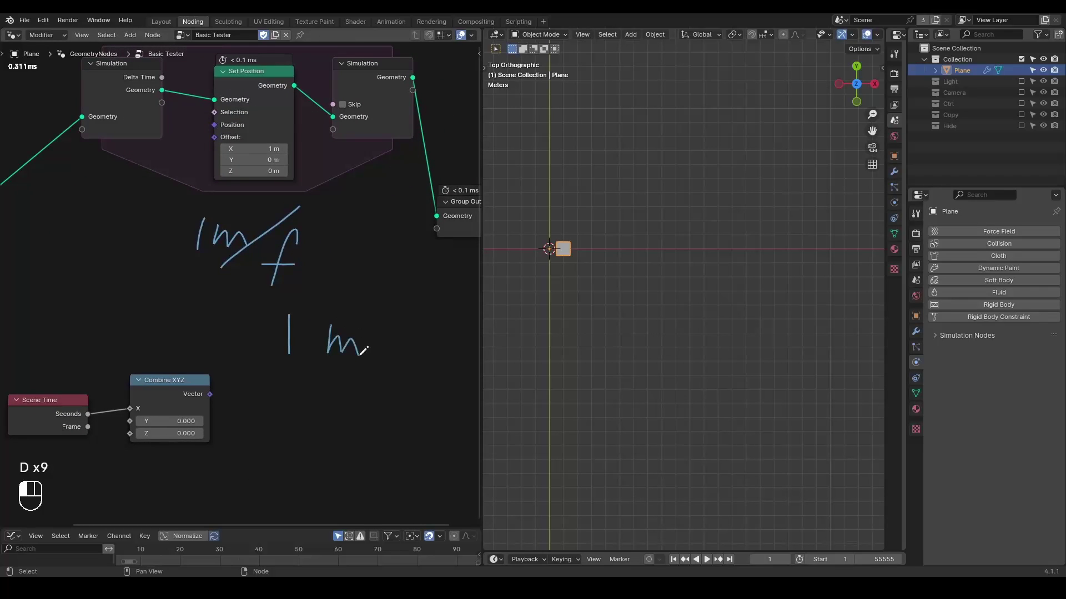
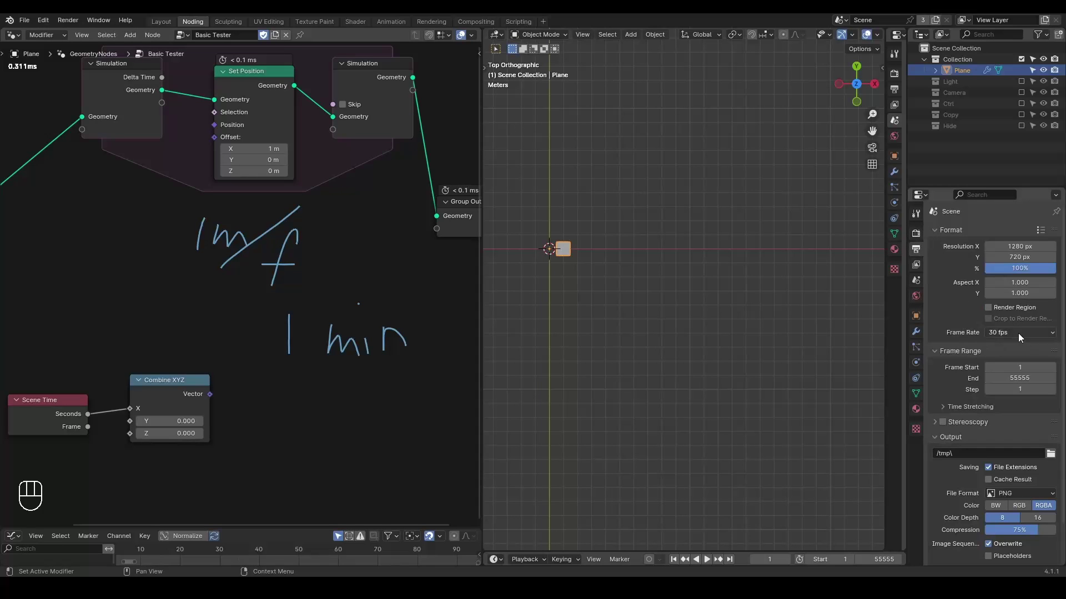
- Write a handwritten '1 min' note below the earlier '1m/f' note
drag(1020, 336, 468, 271)
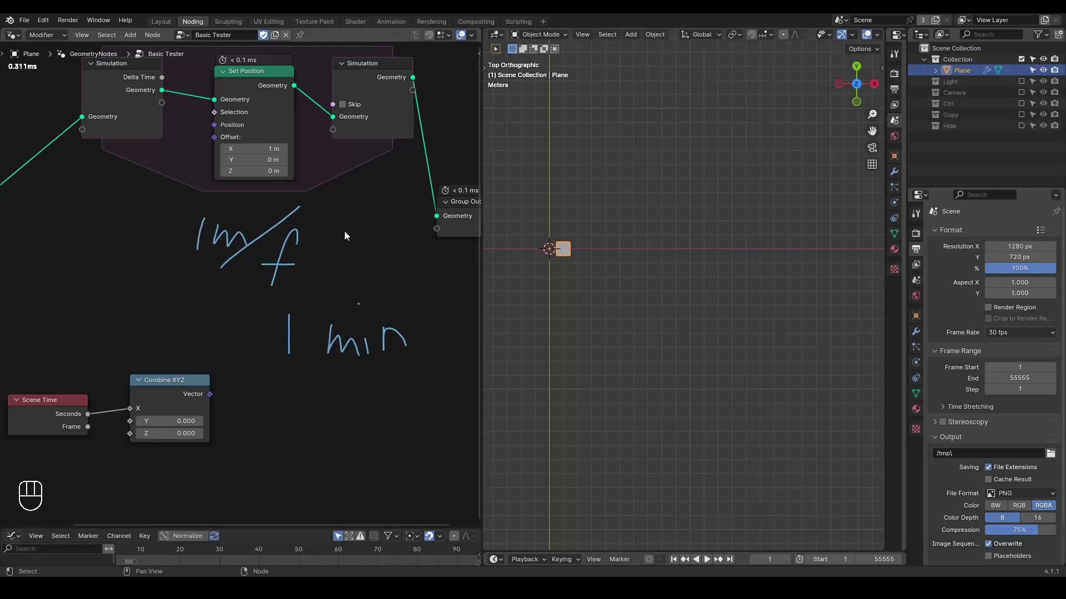
key(ctrl+shift+alt+w)
key(ctrl+shift+alt+q)
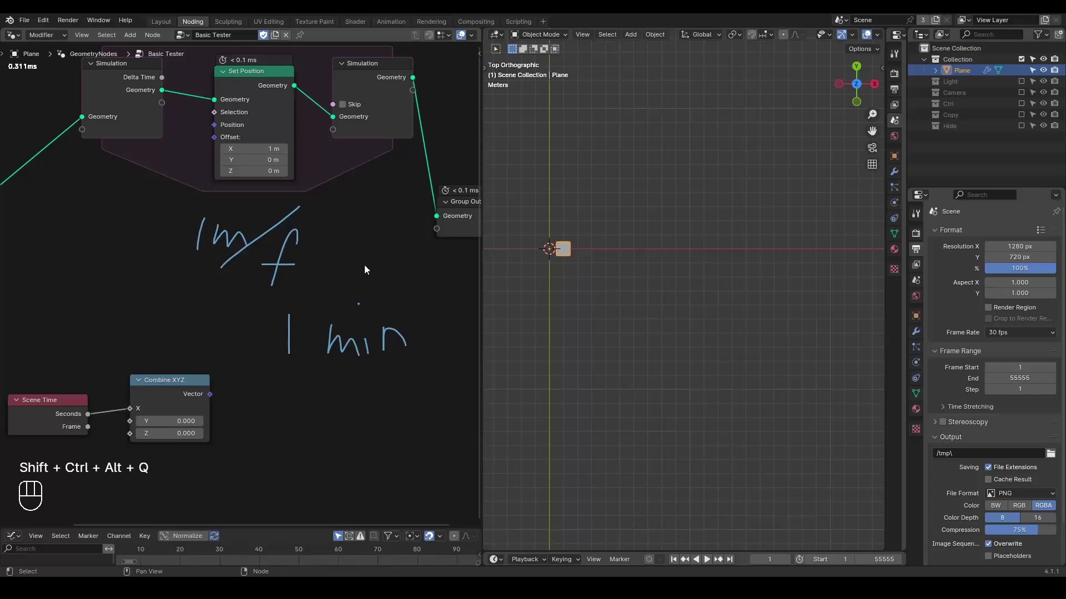
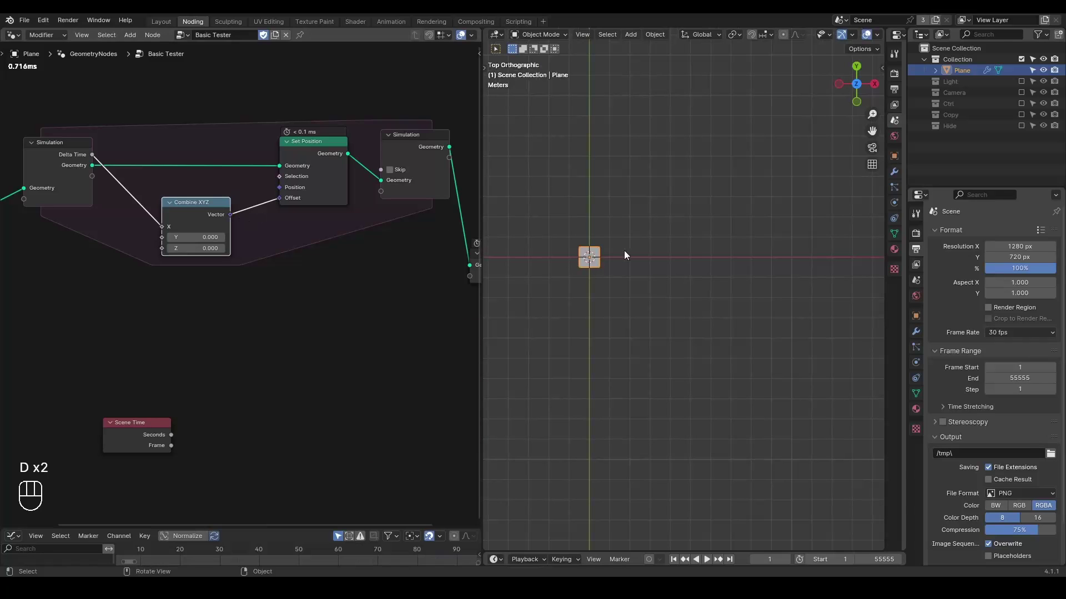
- Enable annotations in the timeline and start sketching a speed note above the zone
drag(999, 334, 963, 343)
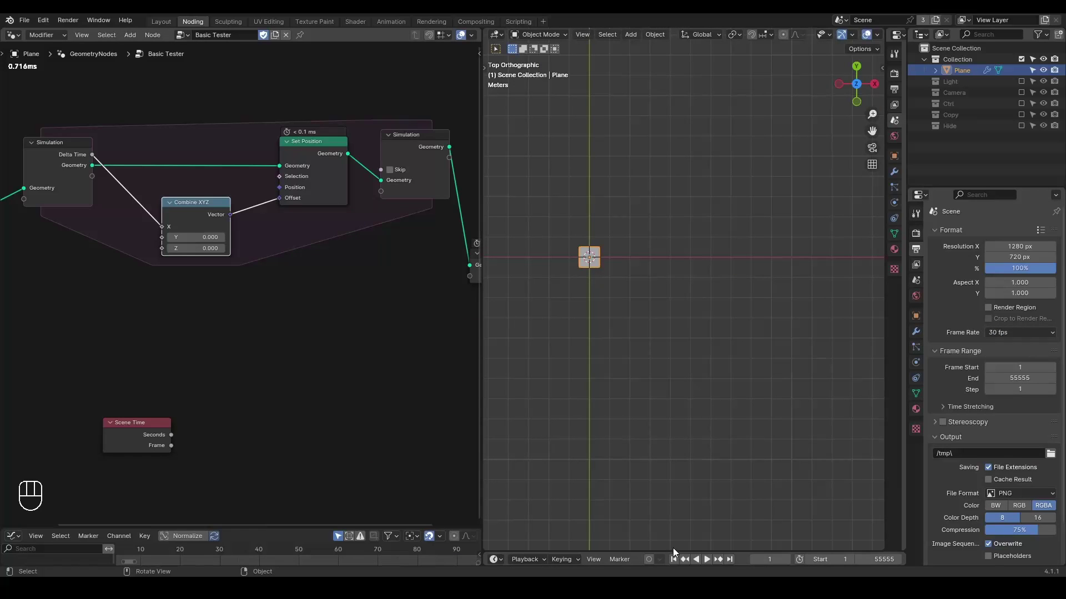
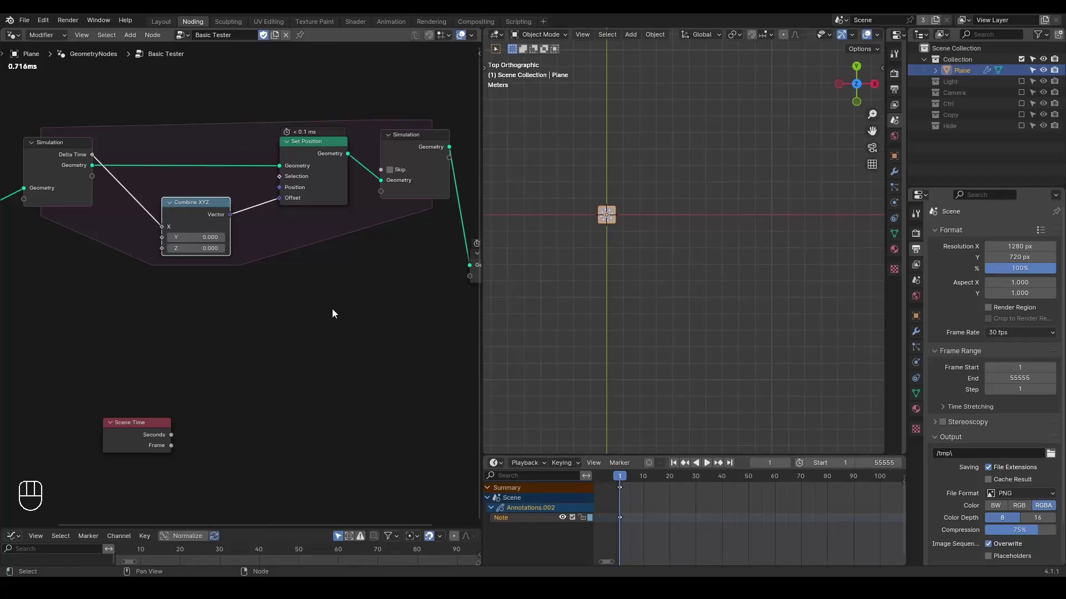
key(ctrl+shift+alt+w)
key(ctrl+shift+alt+q)
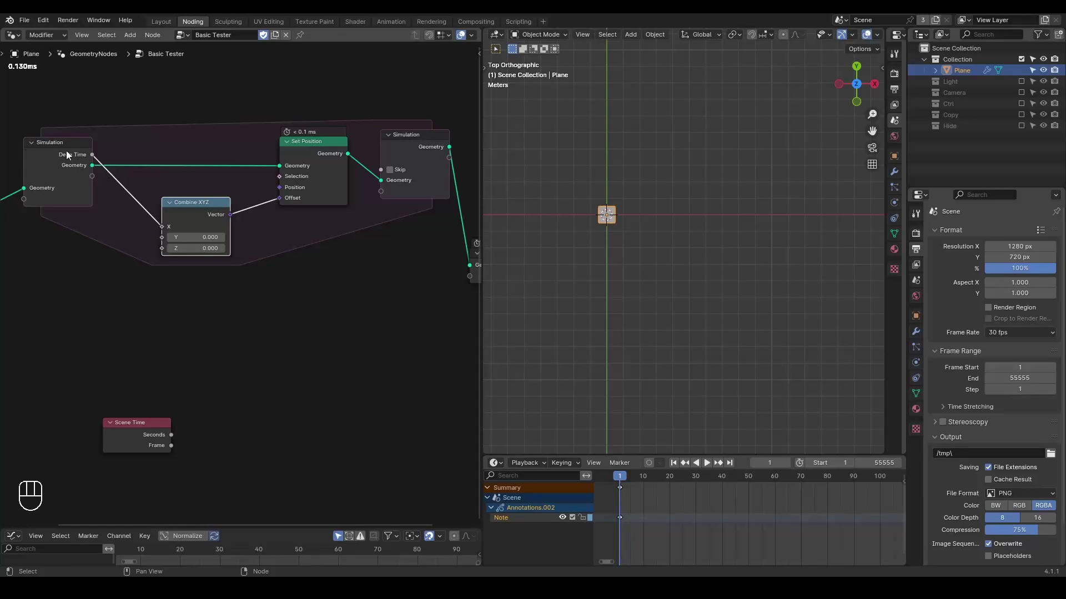
drag(153, 168, 195, 229)
key(d)
key(d)
key(d)
click(202, 155)
- Finish the handwritten '1 m/s' note above the simulation zone
drag(219, 138, 251, 144)
key(d)
key(d)
key(d)
click(293, 128)
click(298, 154)
key(d)
key(d)
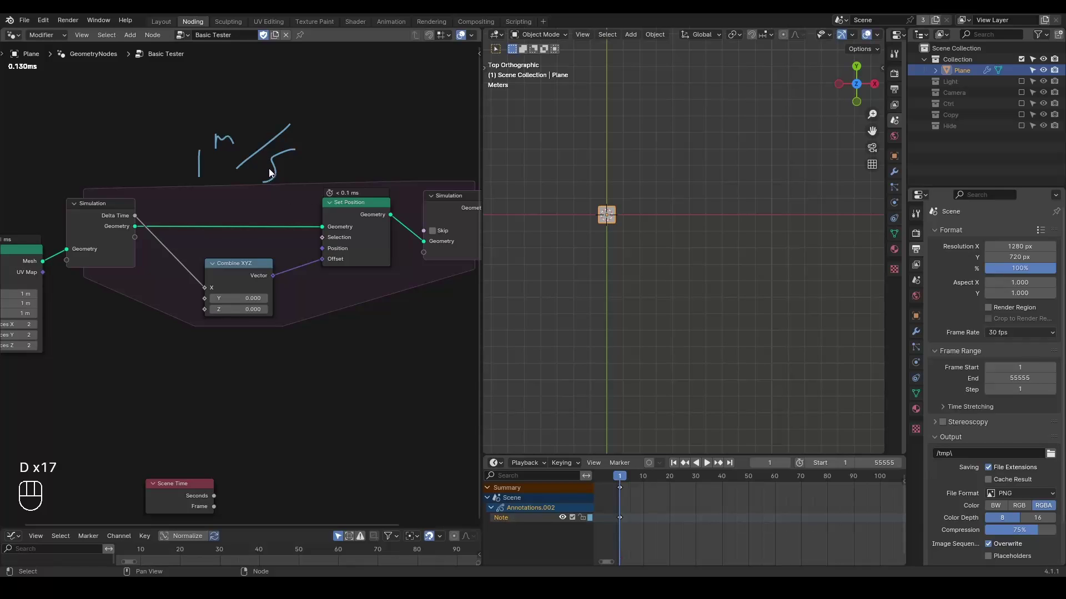
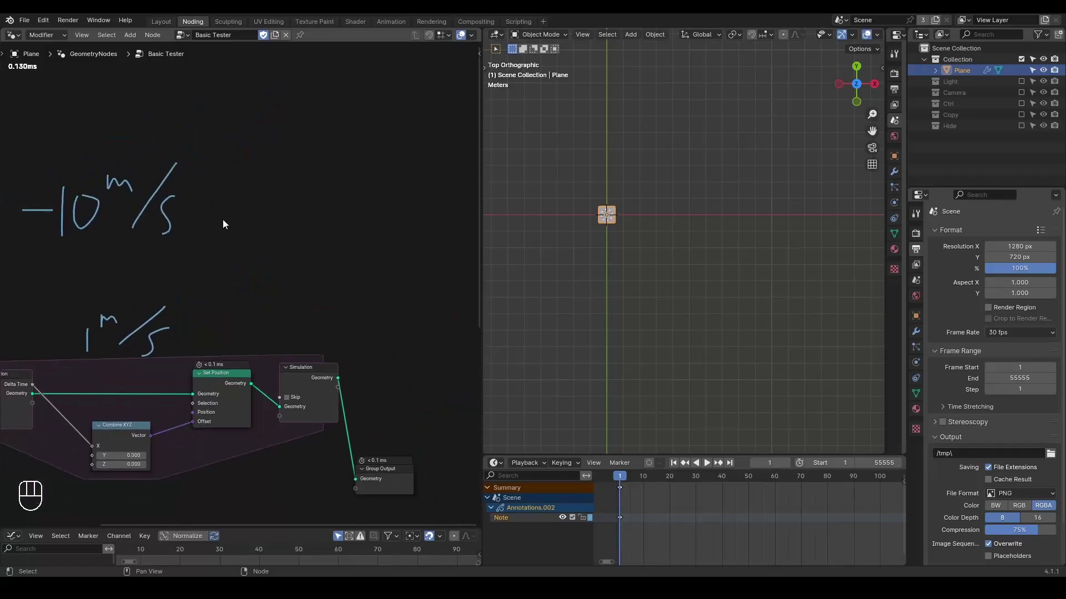
- Annotate the node editor with the velocity −10 m/s and acceleration −10 m/s² notes
key(d)
key(d)
key(d)
click(269, 181)
click(296, 156)
click(312, 165)
key(d)
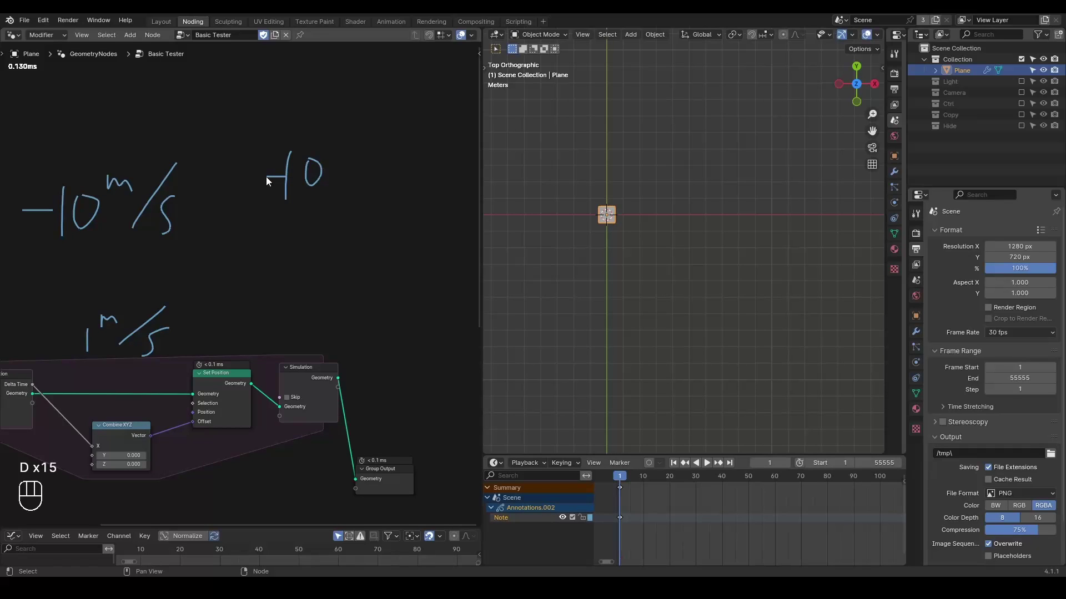
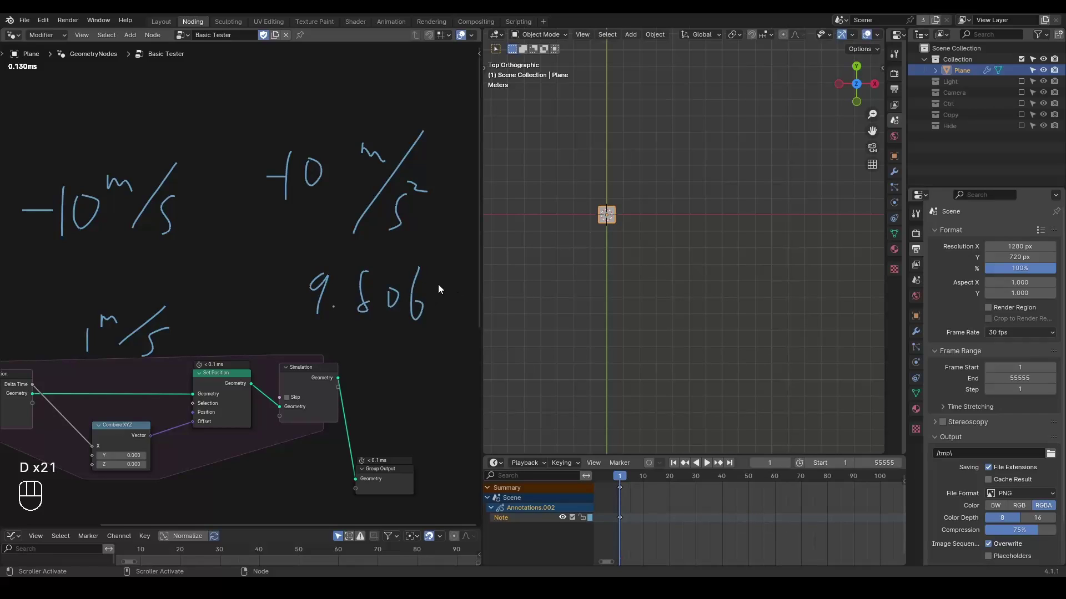
key(d)
key(d)
key(d)
click(440, 291)
key(d)
key(d)
- Show the Scene properties Gravity Z of −9.8 m/s², then return to the node graph
click(922, 282)
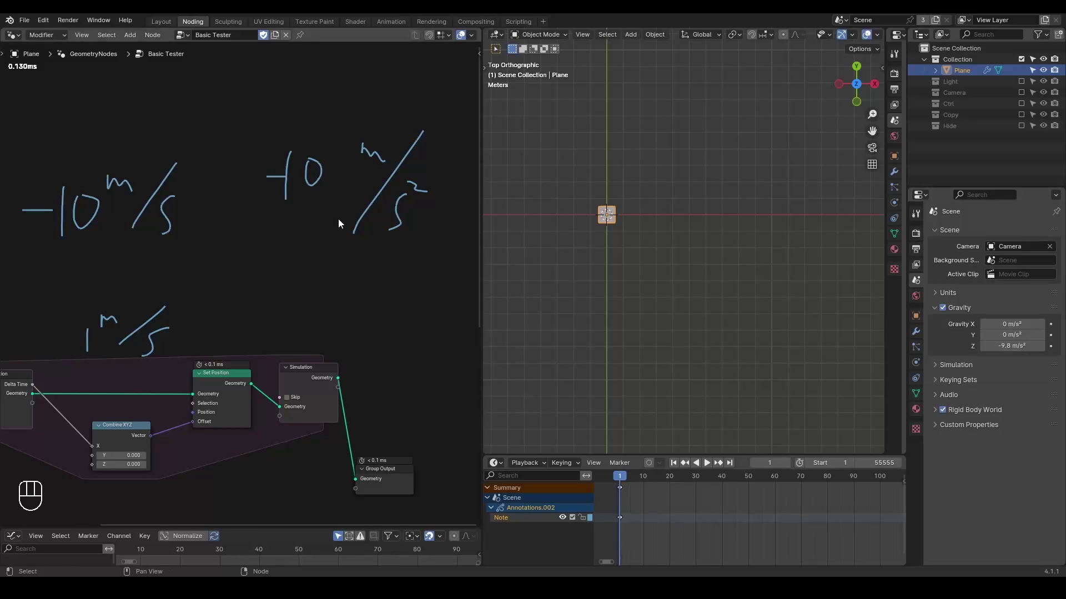
drag(227, 270, 217, 193)
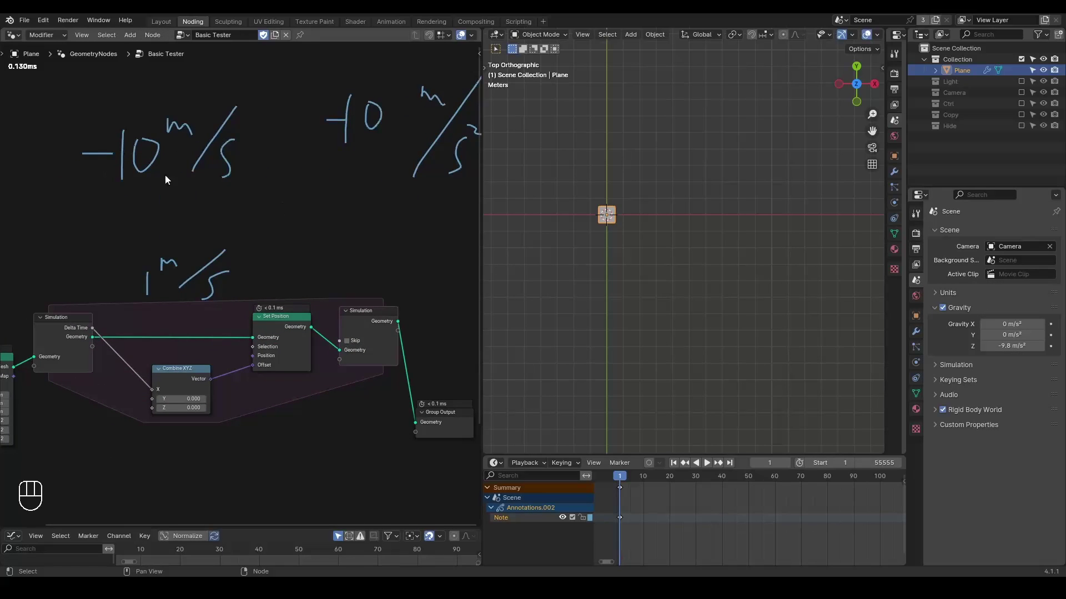
middle_click(273, 235)
- Label the two notes v and a and underline both values
key(d)
key(d)
key(d)
click(294, 208)
key(d)
key(d)
key(d)
click(315, 231)
middle_click(330, 270)
key(d)
key(d)
key(d)
click(175, 252)
drag(184, 115, 207, 106)
drag(409, 103, 433, 112)
- Draw the v↔a double arrow between the notes and write the formula v = at
key(d)
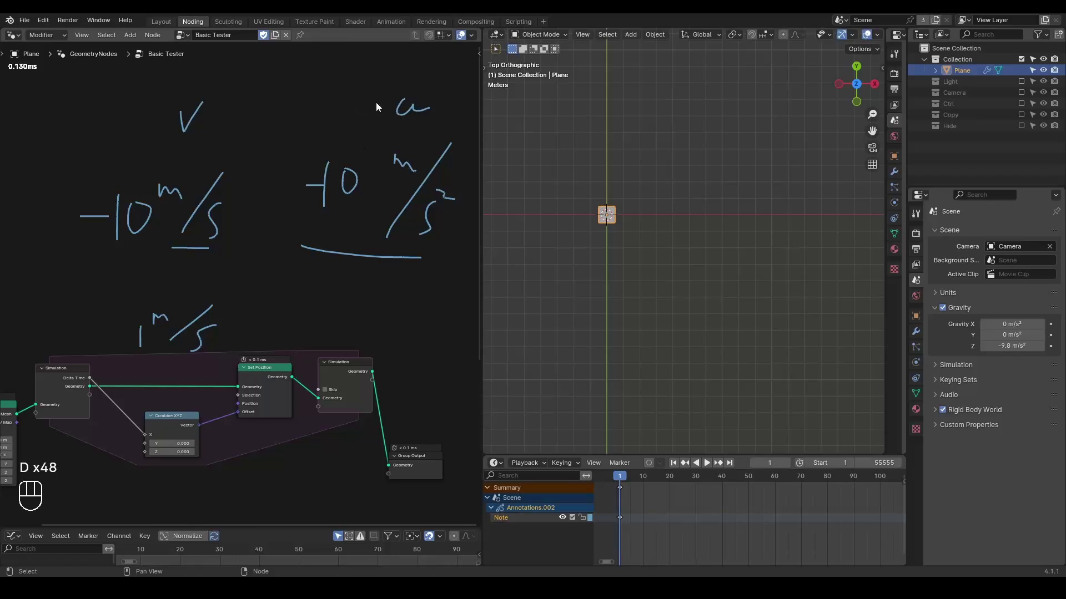
key(d)
click(270, 119)
key(d)
key(d)
key(d)
key(d)
click(313, 104)
click(278, 104)
key(d)
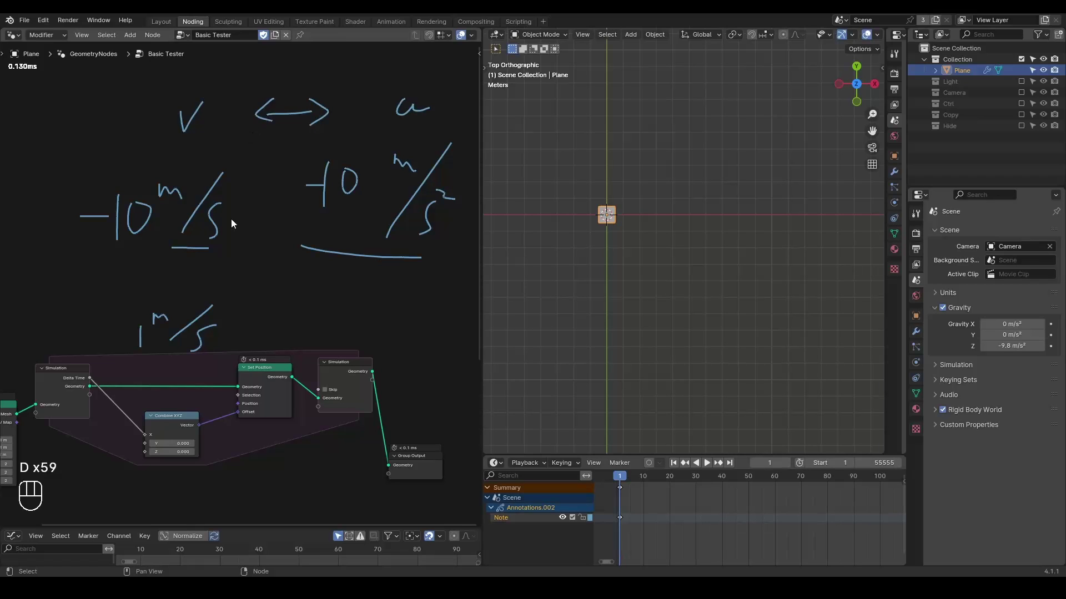
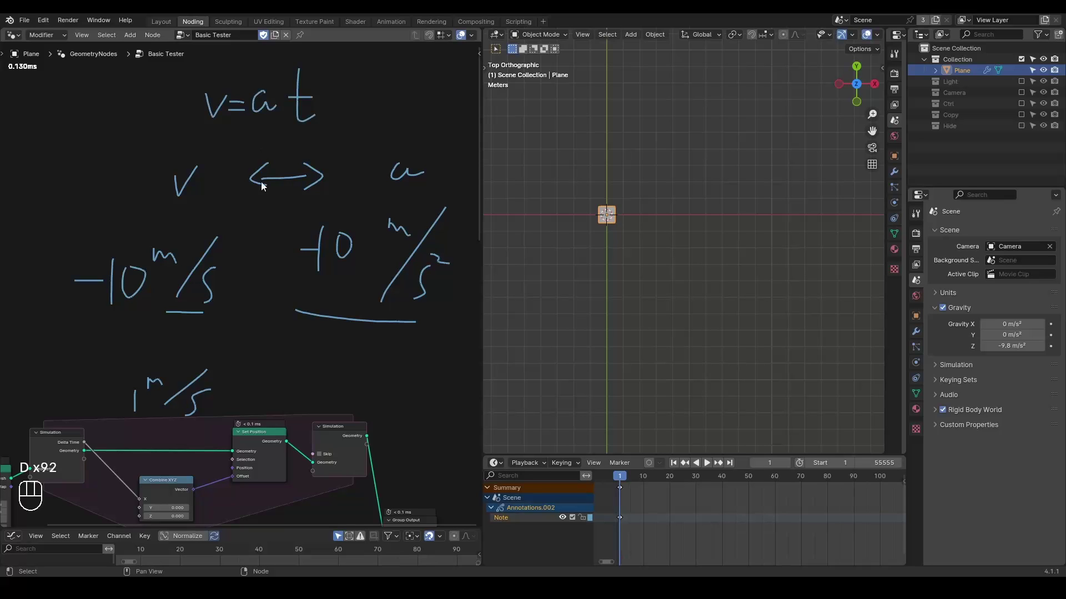
- Frame the simulation zone under the notes and add Multiply after Delta Time plus Scene Time × −10
middle_click(215, 363)
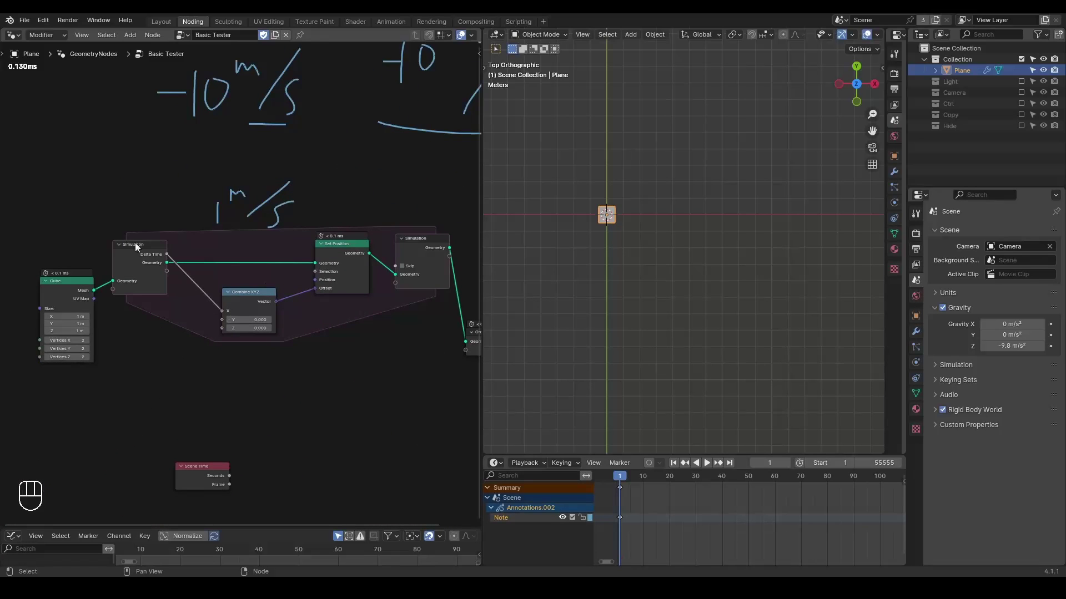
click(211, 471)
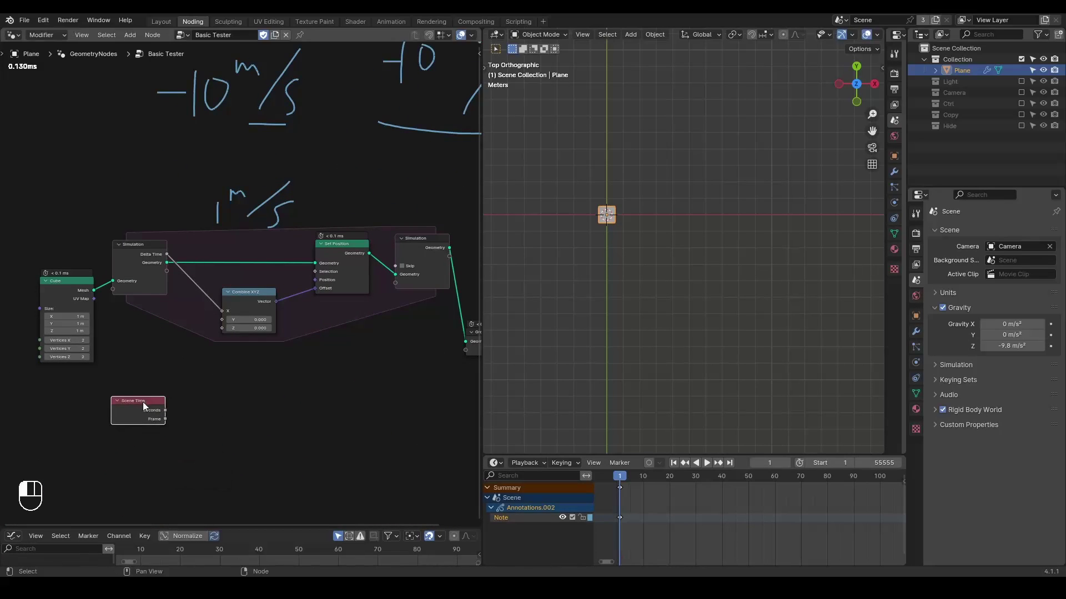
middle_click(279, 193)
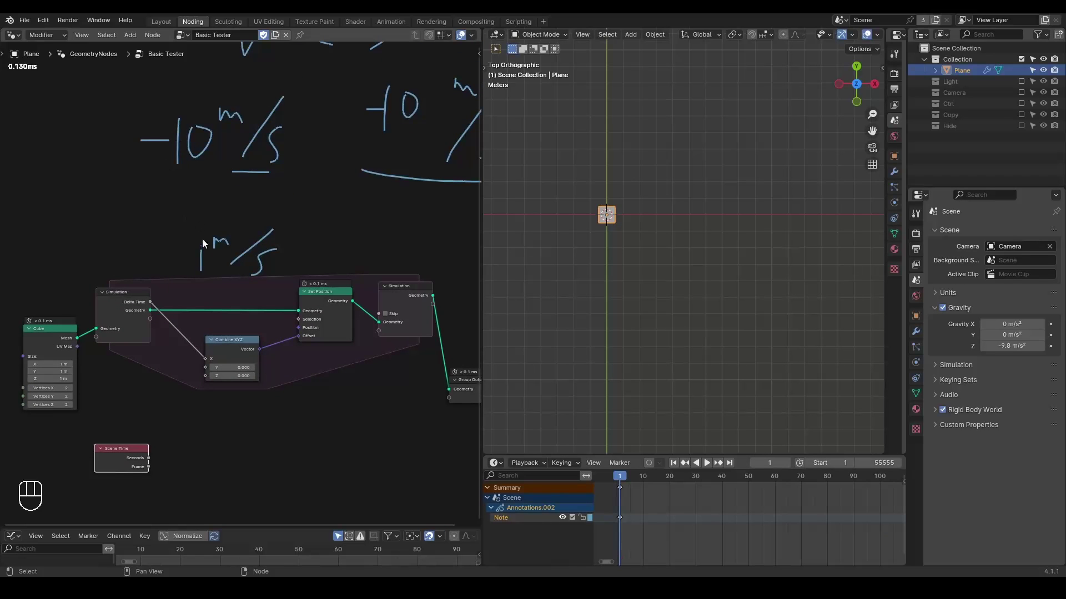
key(ctrl+shift+alt+w)
key(ctrl+shift+alt+q)
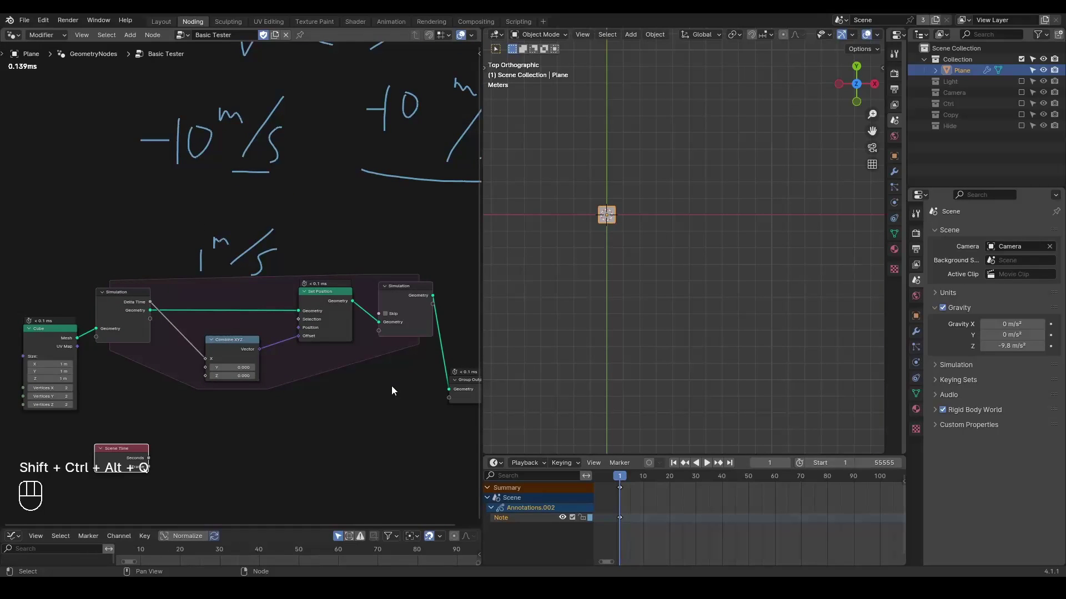
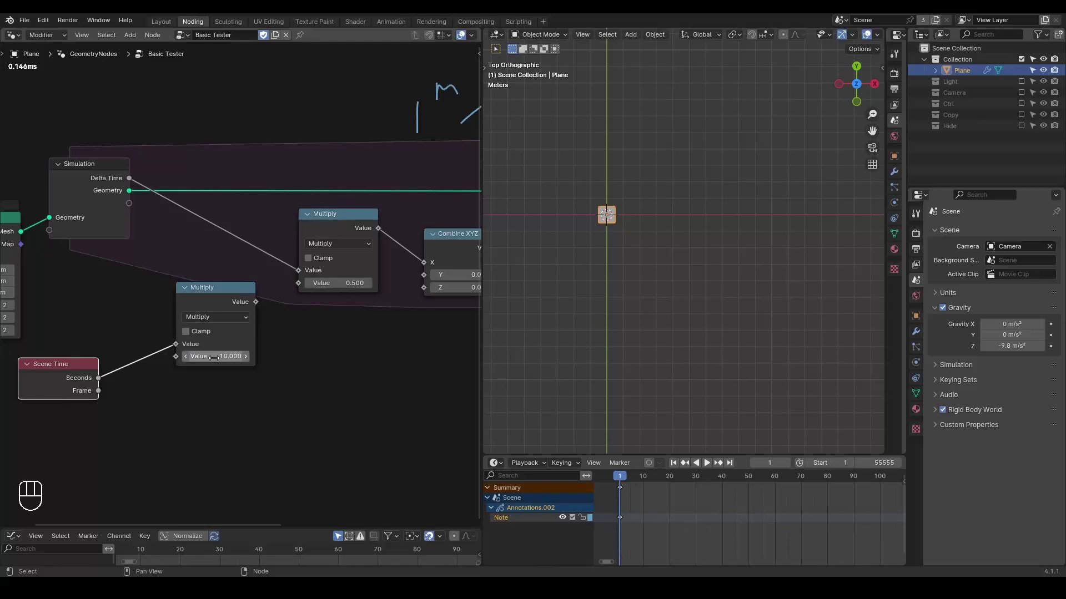
- Wire the Scene Time × −10 product into the Delta Time Multiply and its result into Combine XYZ Z
drag(252, 310, 310, 283)
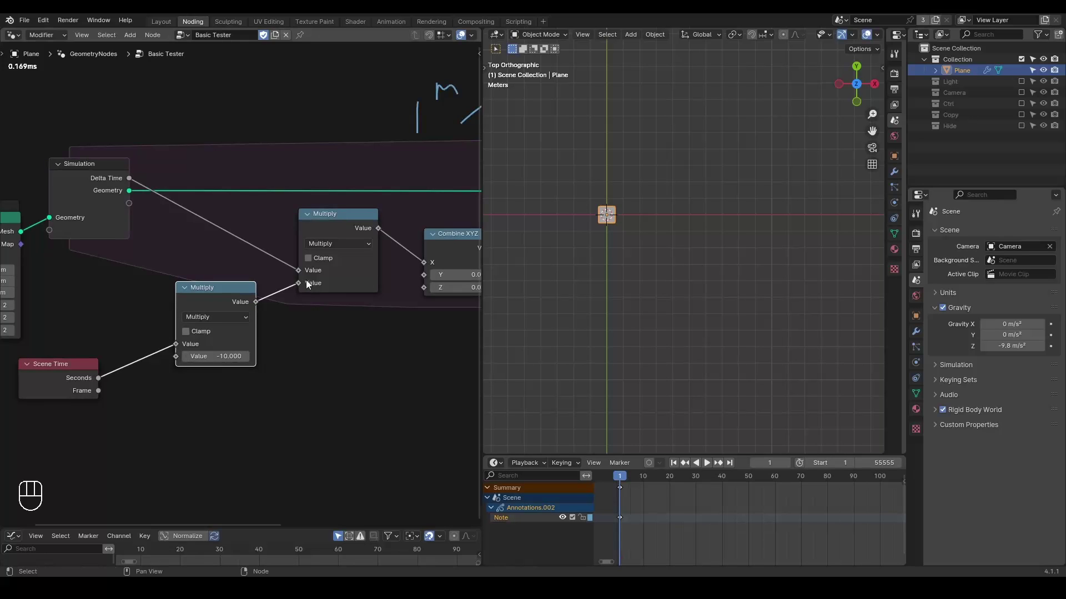
key(space)
key(space)
click(436, 220)
drag(308, 216, 313, 246)
- Adjust the 3D viewport and play the simulation to watch the cube drop
key(shift+space)
click(862, 104)
drag(657, 279, 689, 171)
click(698, 250)
key(space)
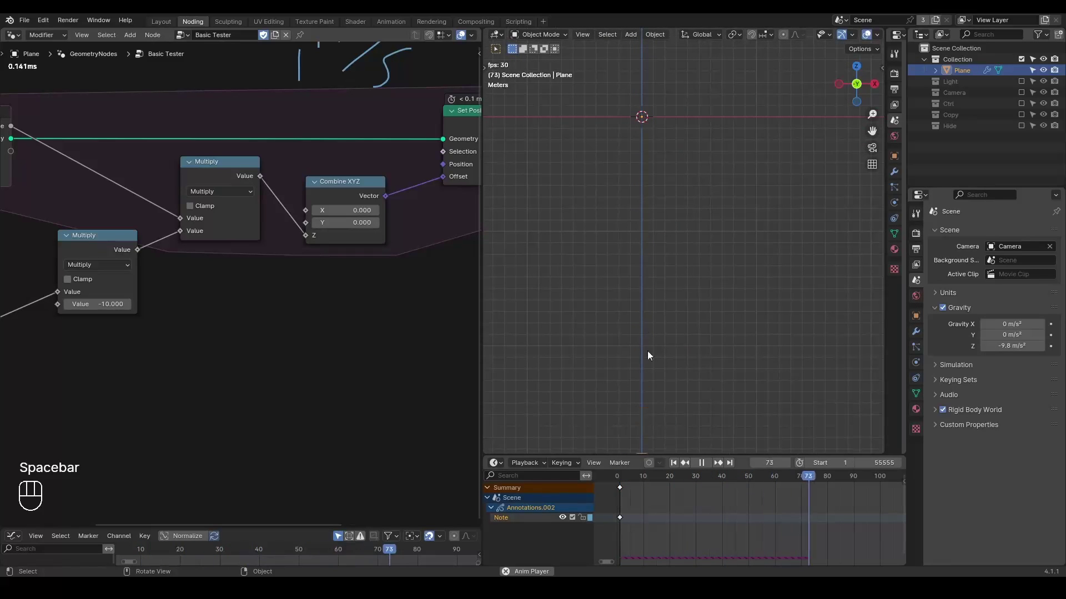
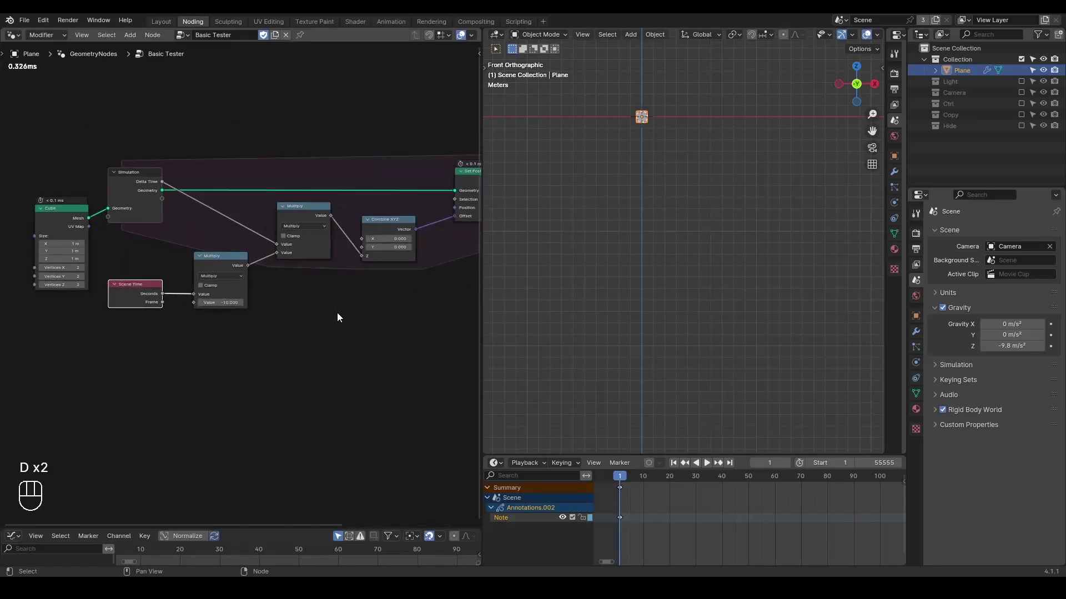
- Move the Scene Time and Multiply gravity nodes far right along X, stretching the simulation zone
drag(356, 289, 352, 297)
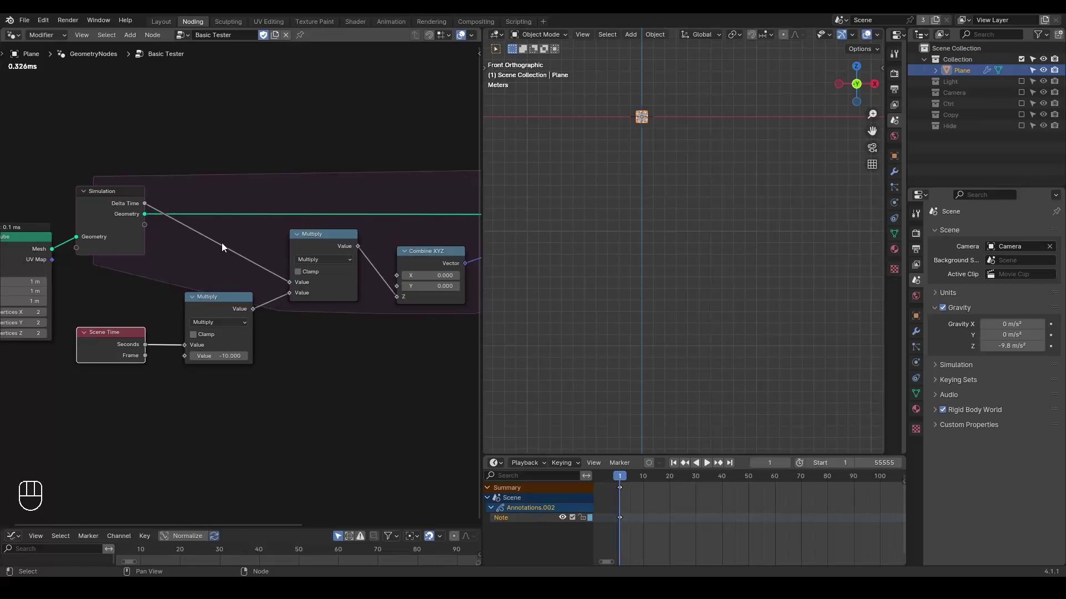
key(ctrl+shift+alt+q)
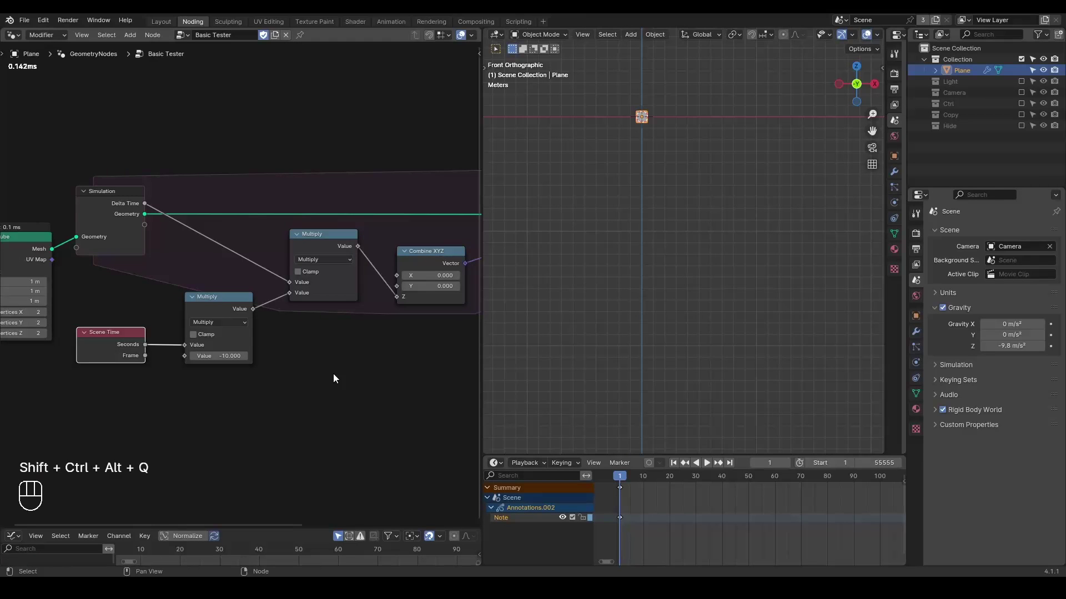
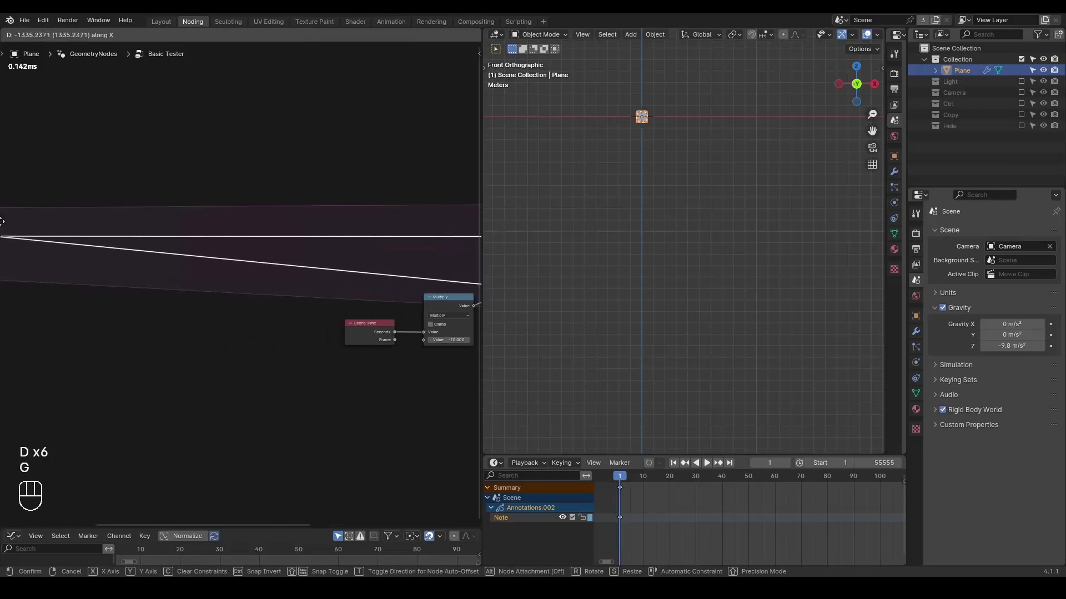
click(169, 236)
click(334, 265)
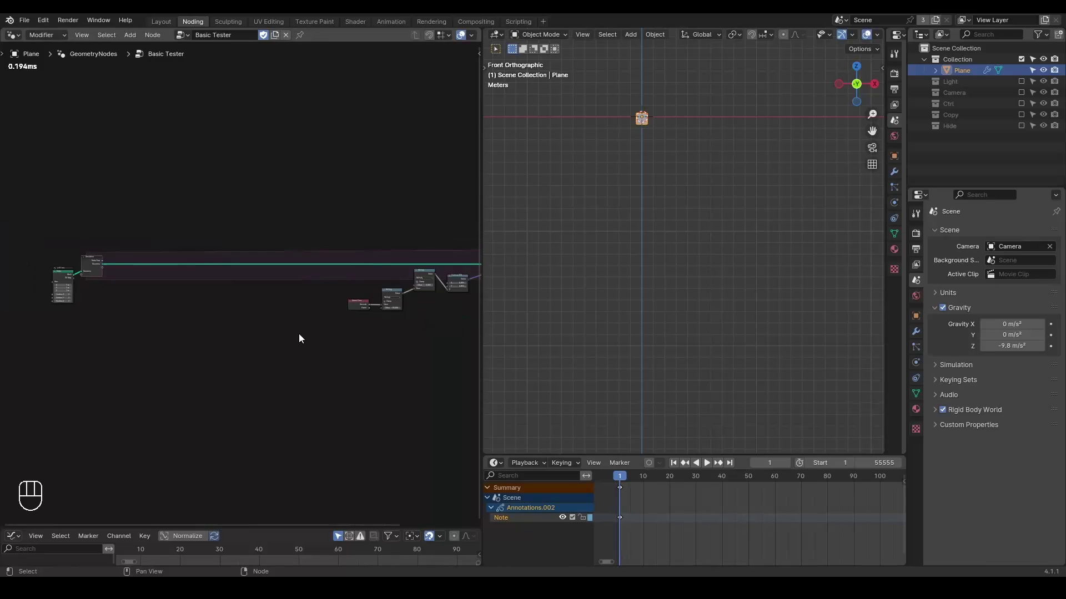
middle_click(289, 331)
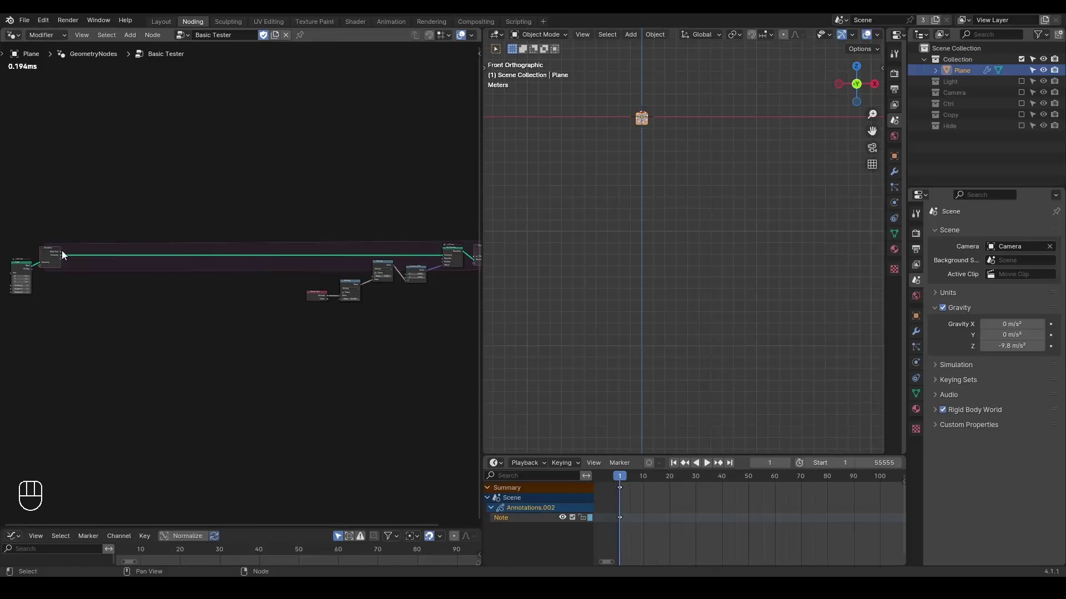
- Clear the handwritten annotation notes from the node editor
drag(65, 255, 357, 280)
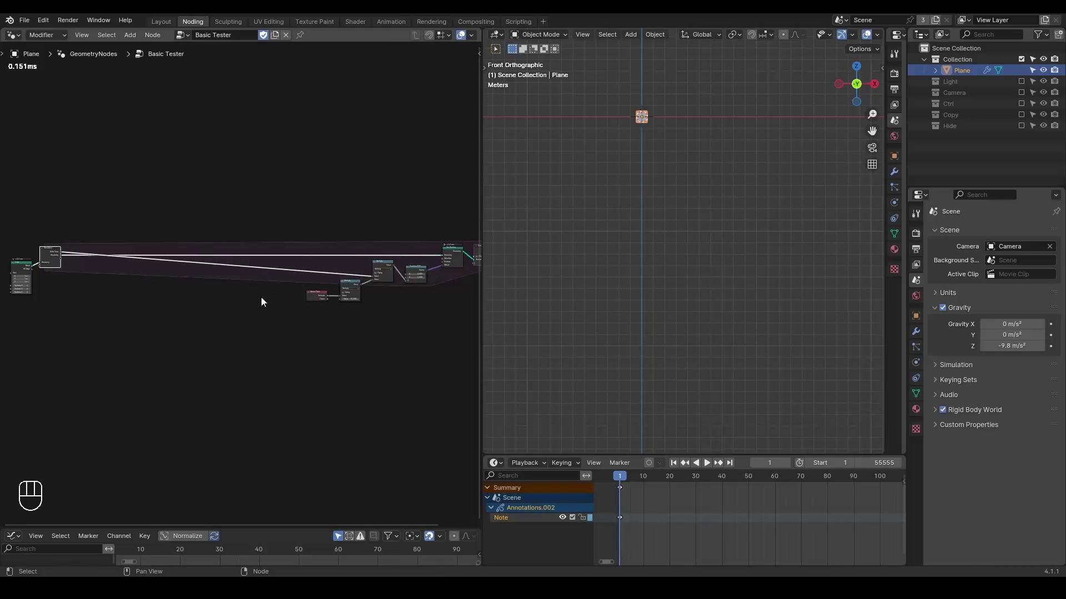
drag(385, 251, 303, 327)
key(ctrl+shift+d)
key(ctrl+shift+d)
key(ctrl+shift+d)
middle_click(382, 394)
- Delete stray trial elements with X and grab a node to reposition it in the widened zone
drag(455, 317, 192, 419)
key(x)
click(293, 295)
key(x)
middle_click(193, 339)
click(151, 230)
key(g)
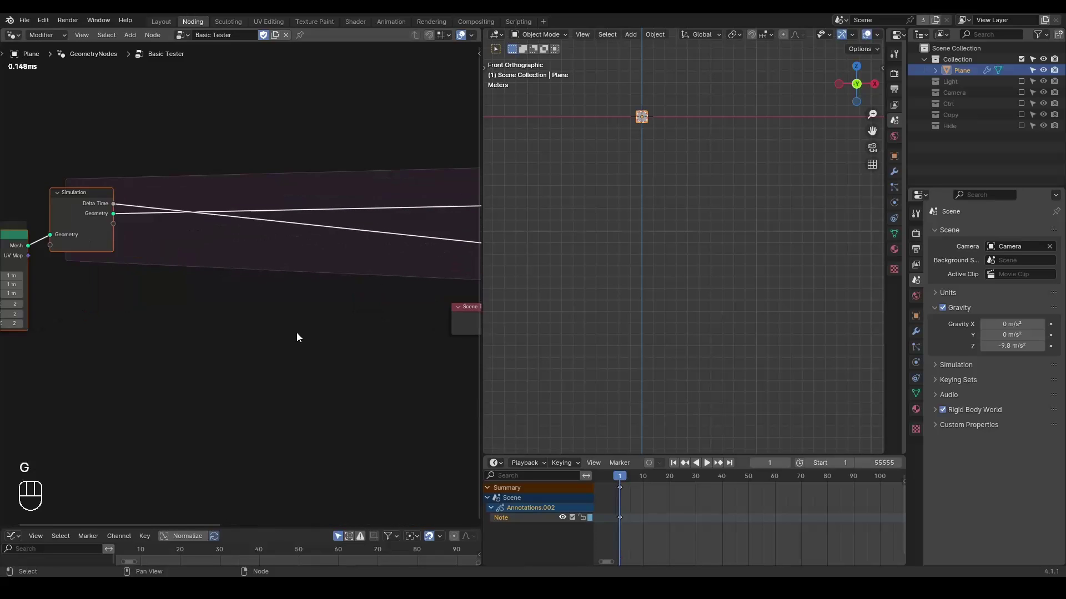
- Link Delta Time into the Store Named Attribute value for Float attribute T
middle_click(227, 287)
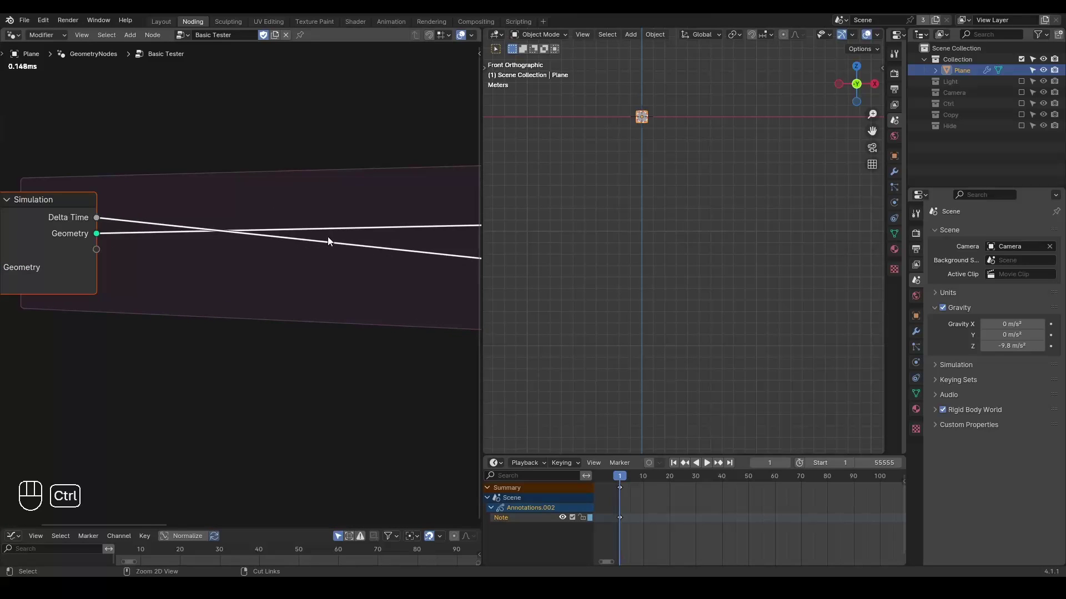
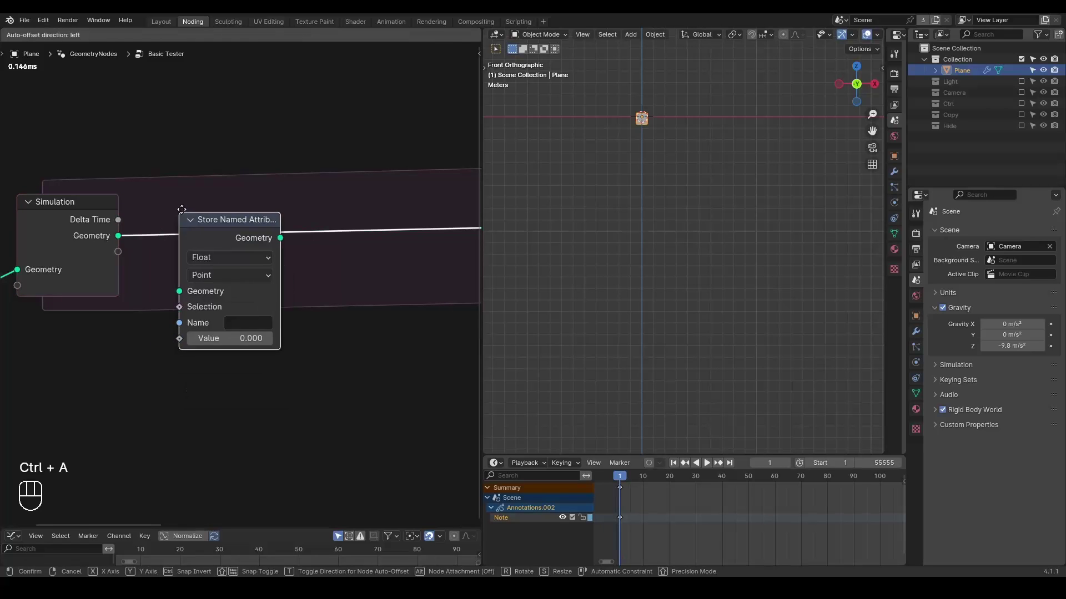
drag(122, 222, 207, 308)
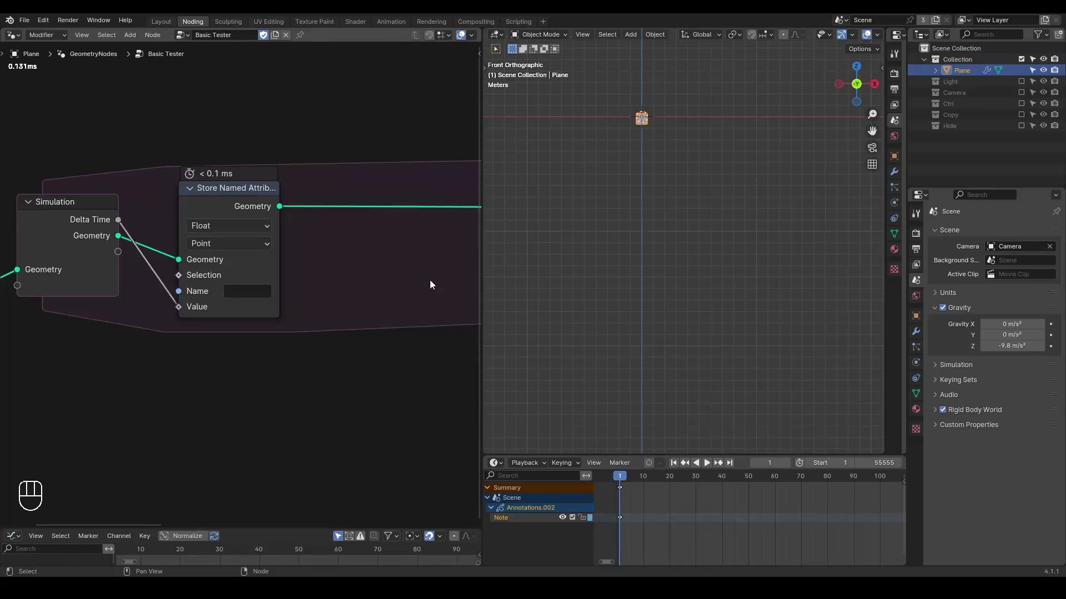
drag(253, 299, 253, 299)
middle_click(412, 294)
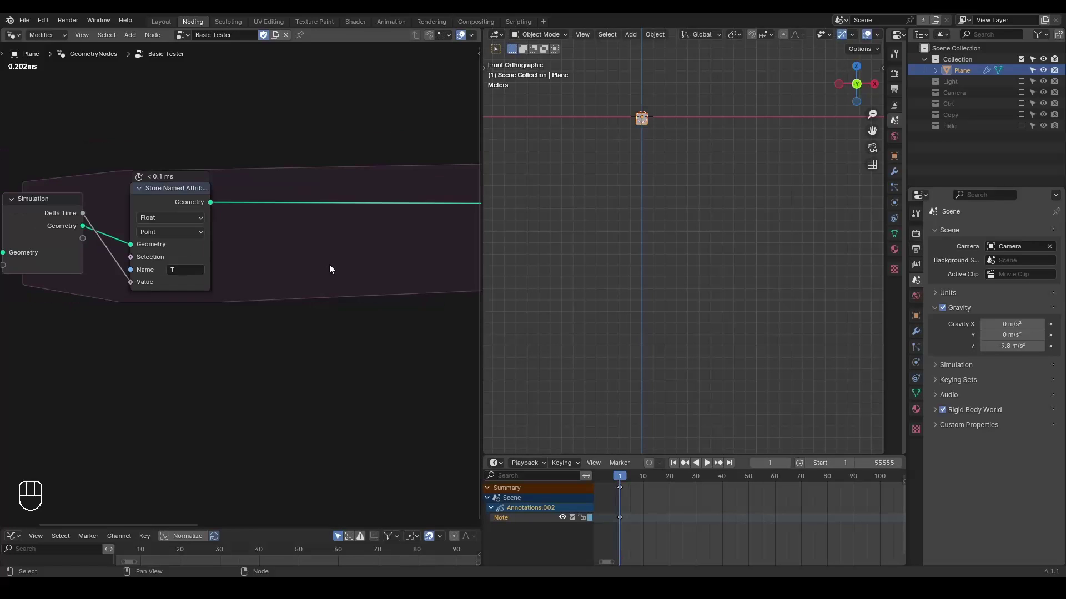
- Add a Named Attribute node reading T and feed it into the gravity Multiply chain
key(ctrl+a)
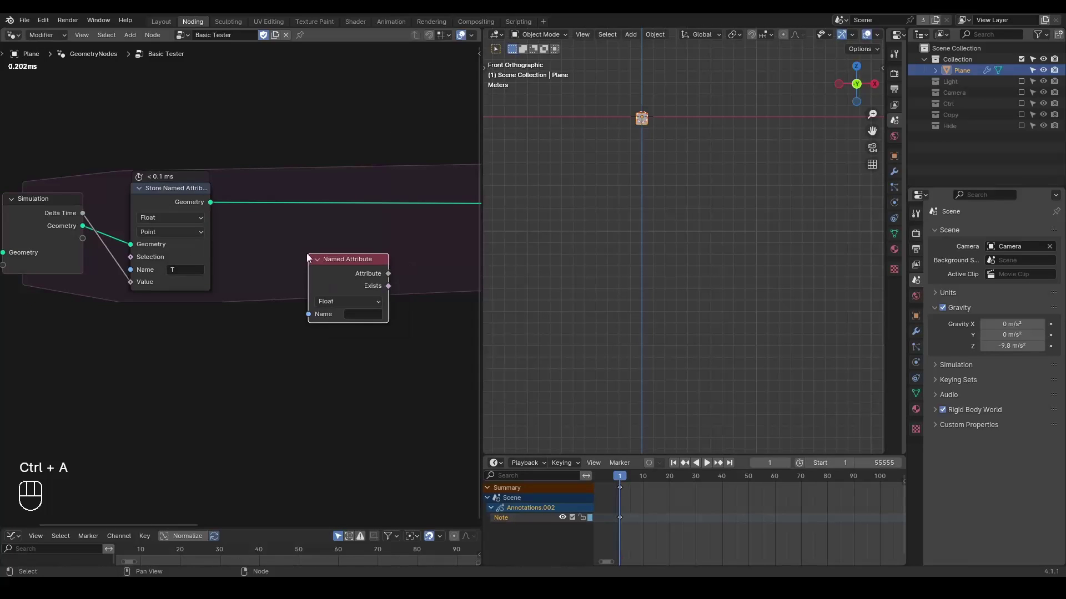
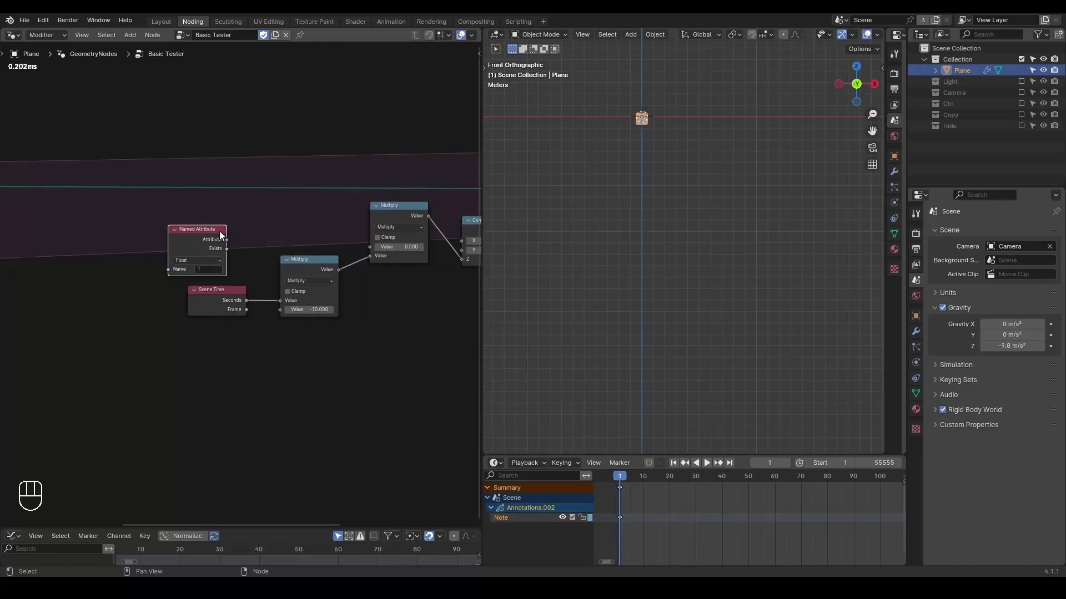
drag(242, 241, 376, 244)
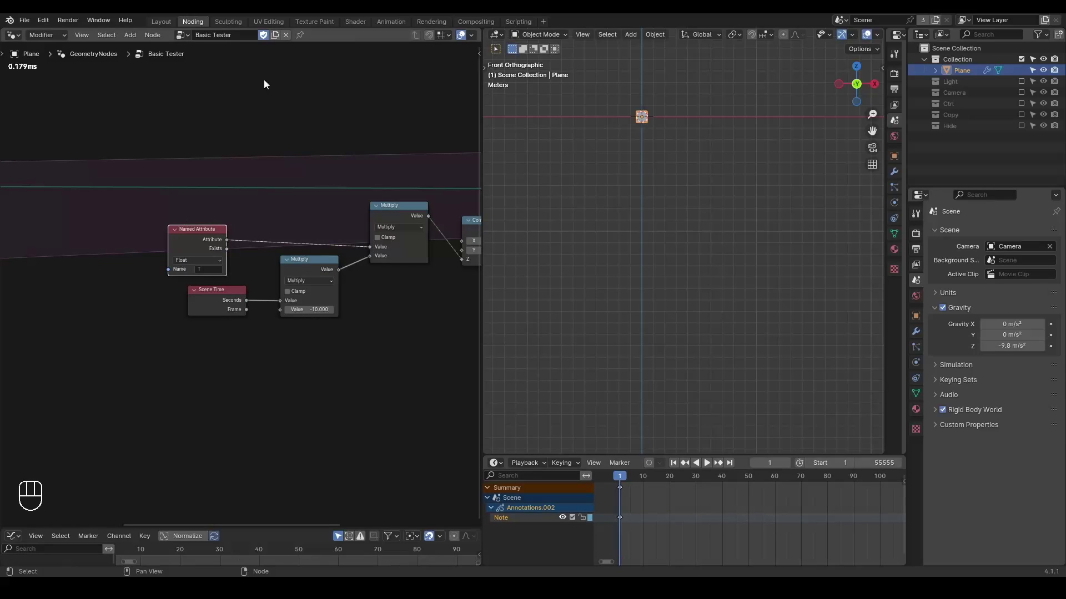
click(197, 239)
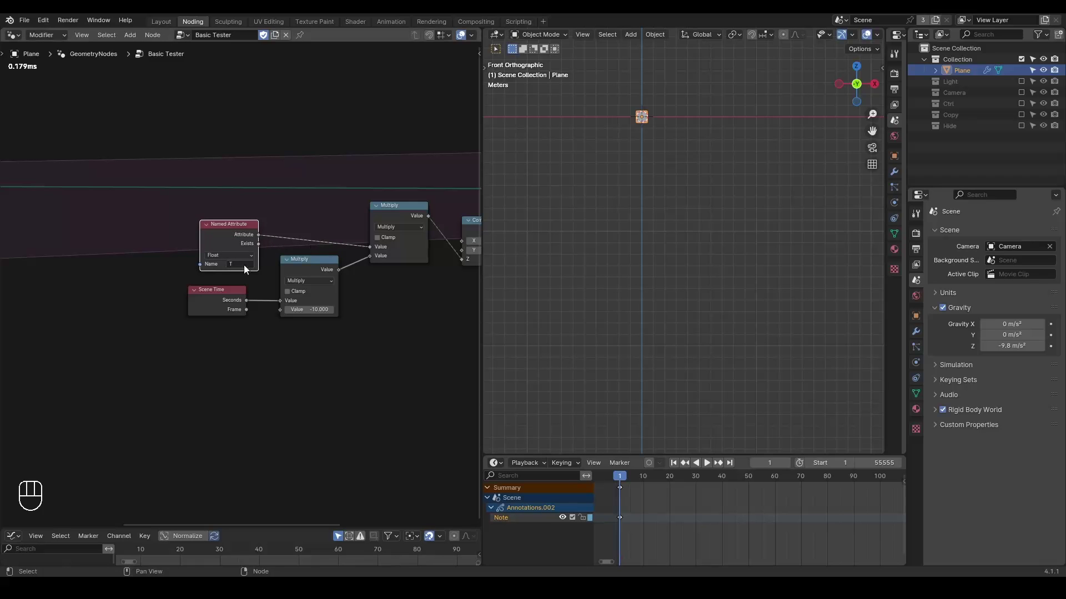
middle_click(173, 287)
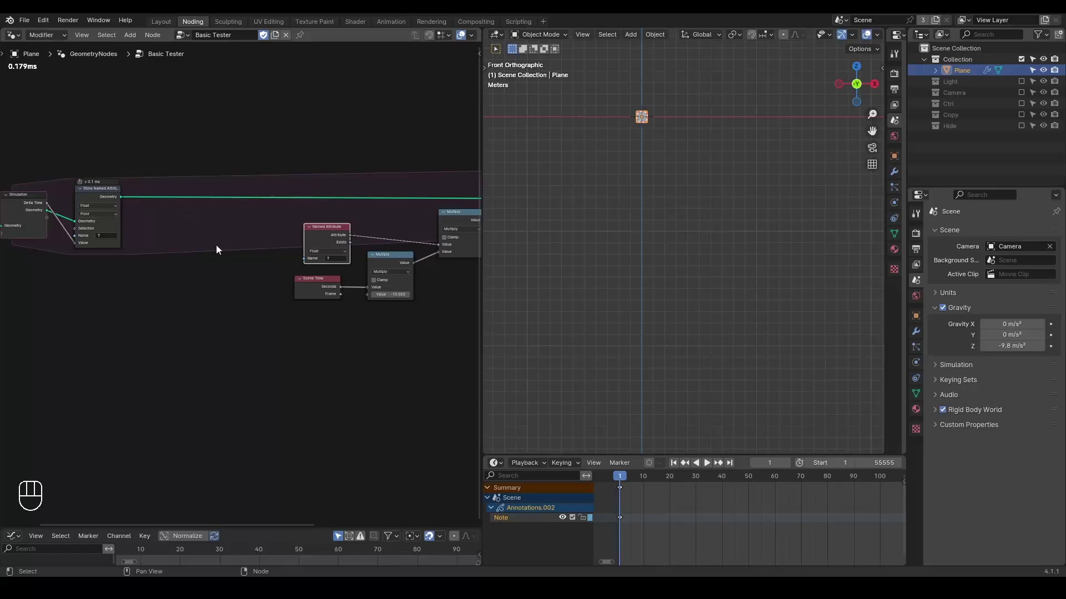
middle_click(347, 233)
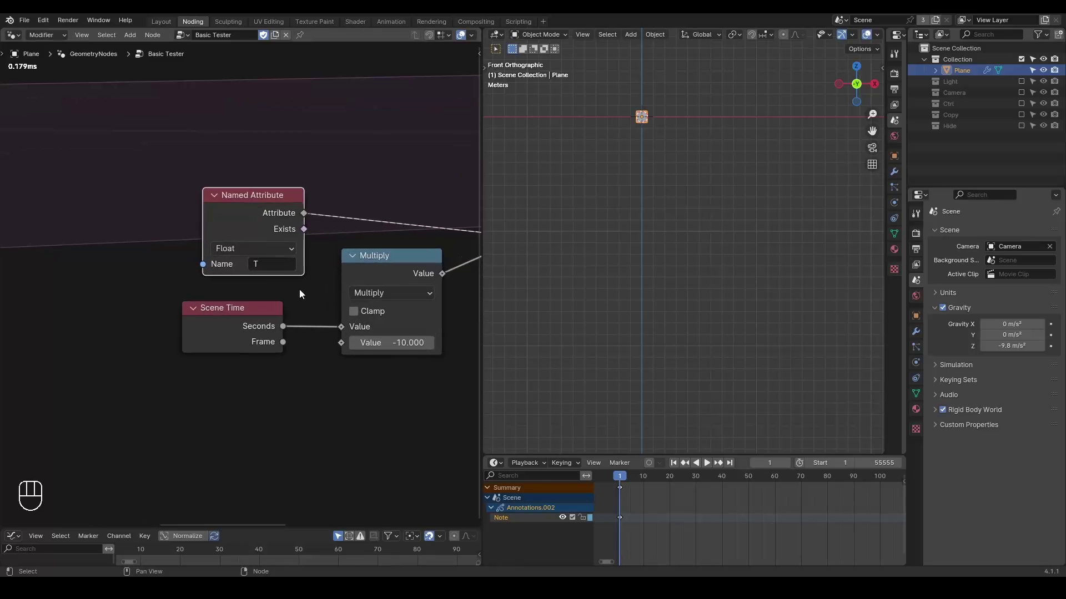
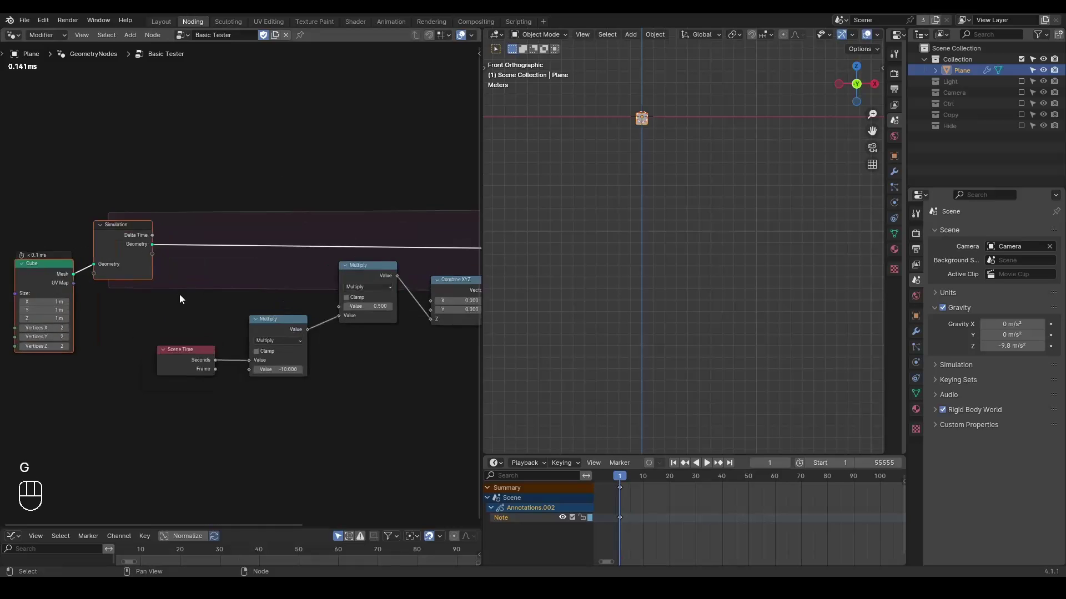
- Circle the Delta Time socket with an annotation to highlight it
click(183, 299)
right_click(183, 299)
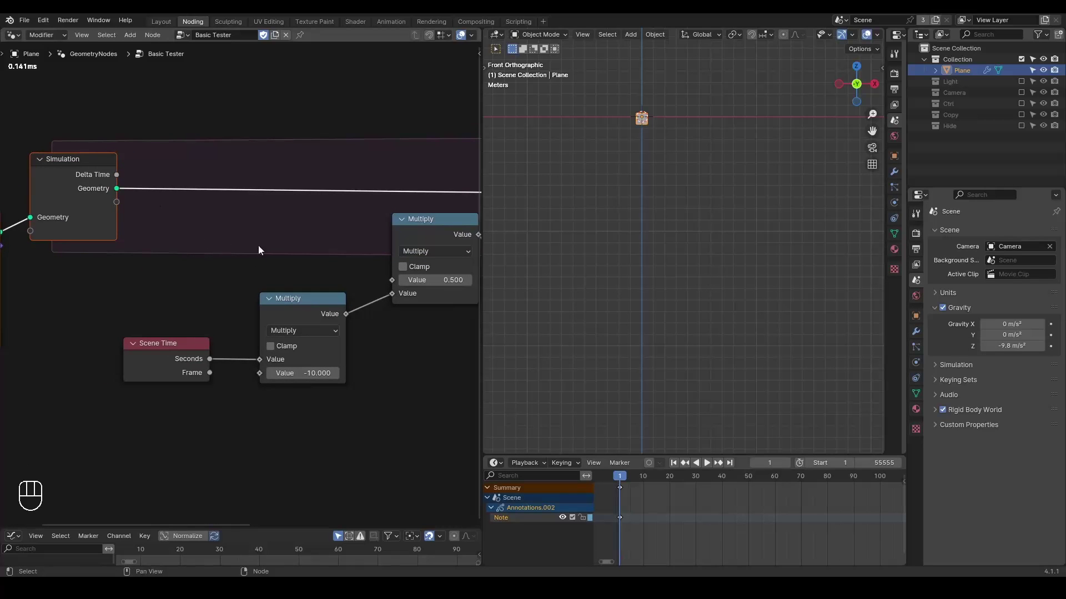
key(ctrl+shift+alt+q)
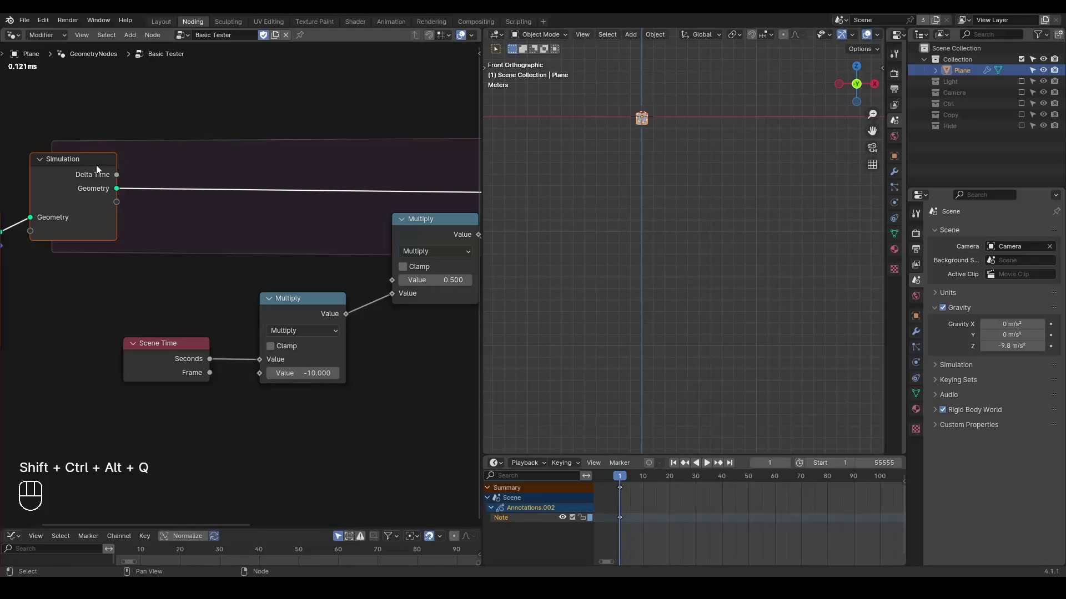
key(d)
click(69, 164)
key(d)
- Show the Output Properties 30 fps frame rate and erase the annotation scribble
click(919, 254)
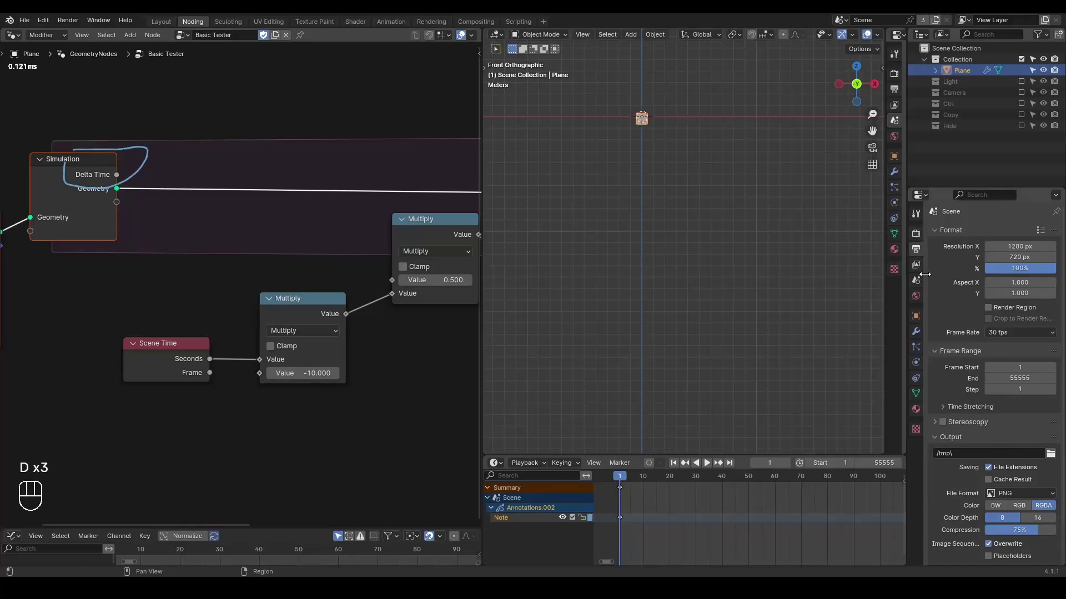
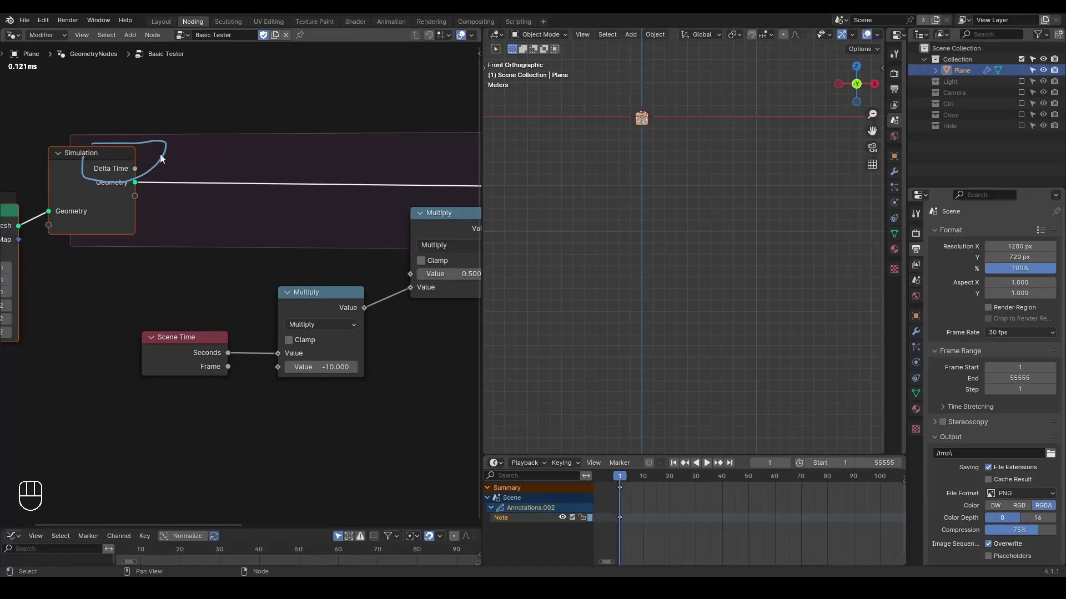
key(d)
click(198, 131)
key(d)
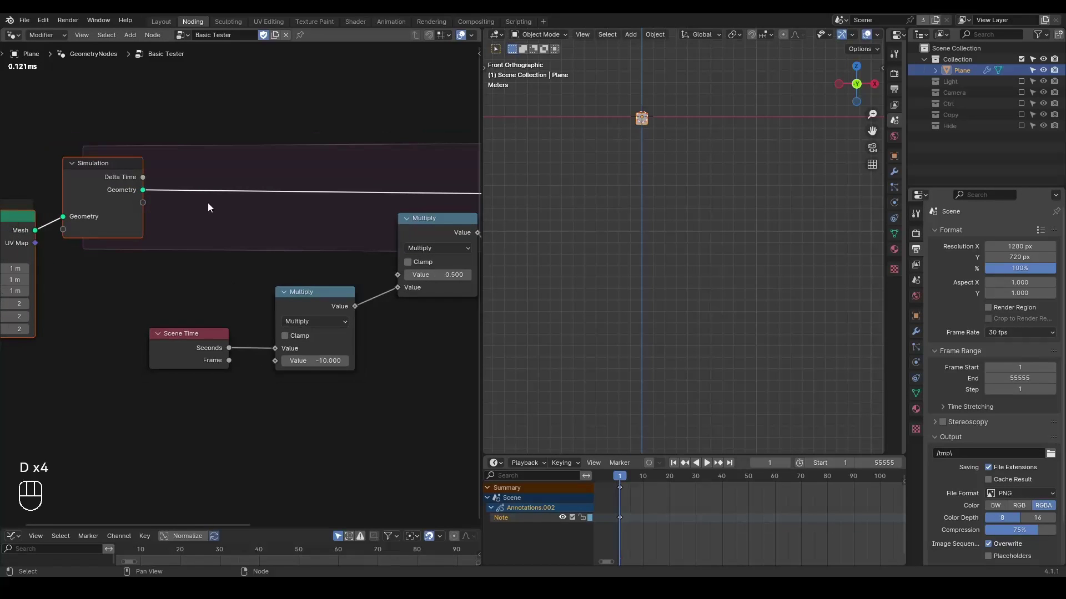
- Search the add menu for 'frame rate' finding none, then view Scene Time seconds through a Viewer node
key(ctrl+a)
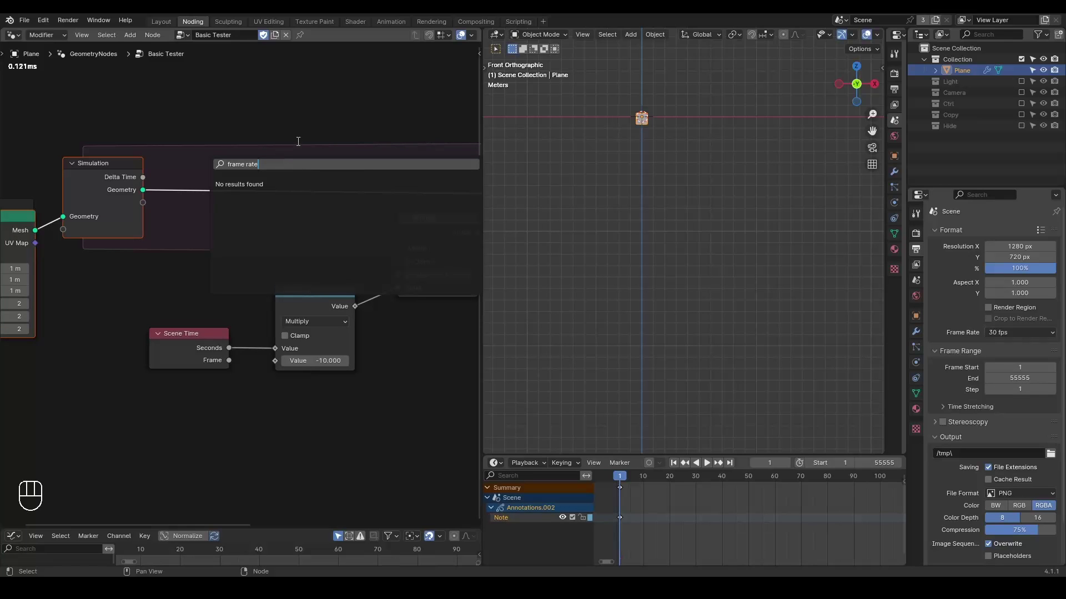
click(199, 350)
drag(137, 368, 183, 265)
drag(129, 386, 180, 326)
drag(206, 272, 142, 346)
click(20, 229)
click(210, 405)
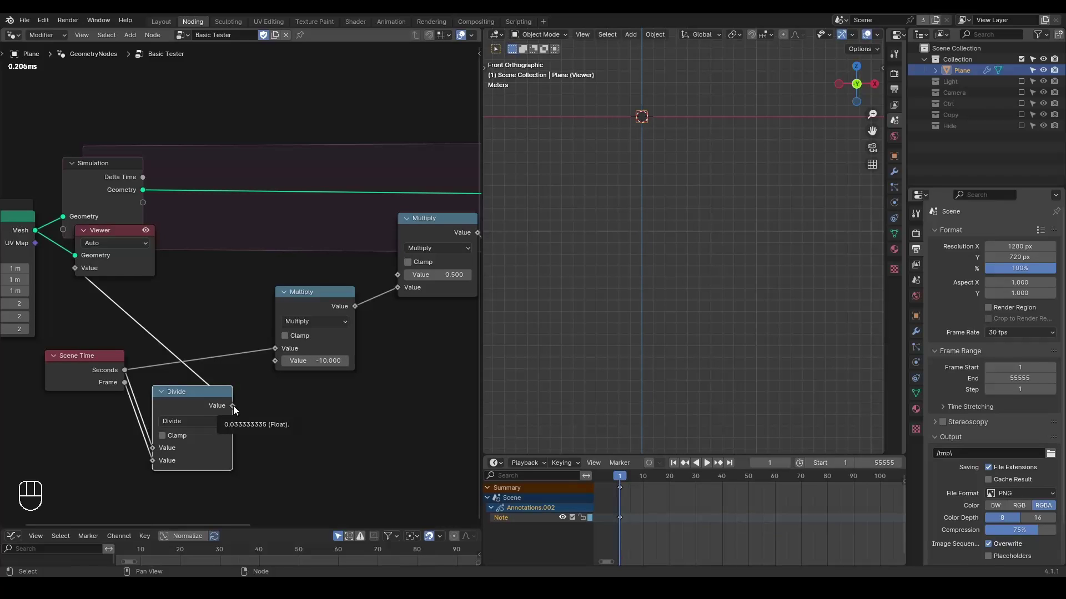
- Play the animation to inspect the viewed values, then delete the Viewer setup
key(space)
key(space)
click(130, 179)
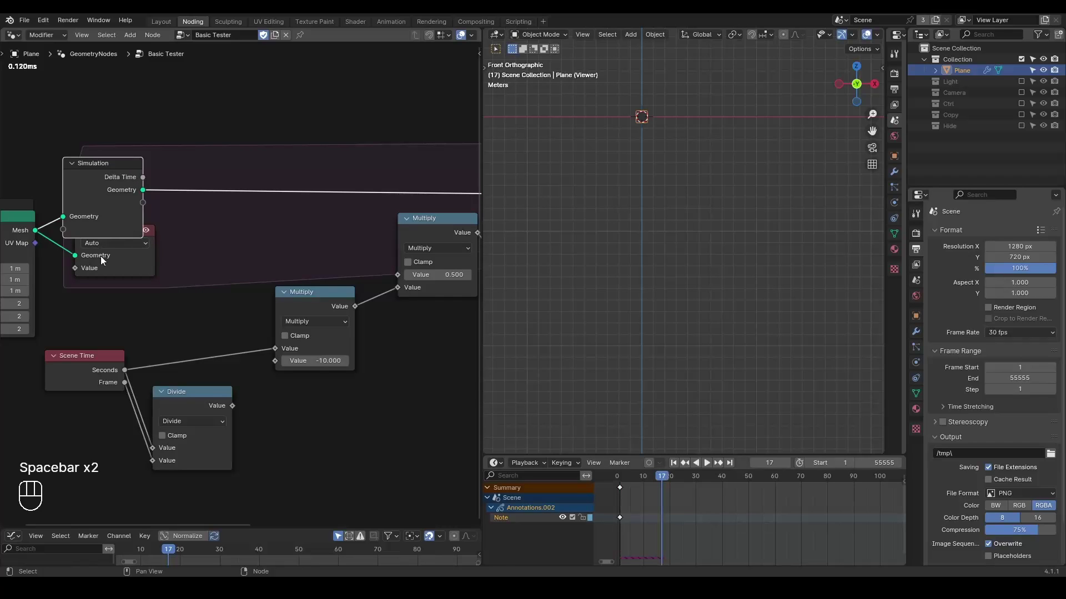
click(107, 268)
key(g)
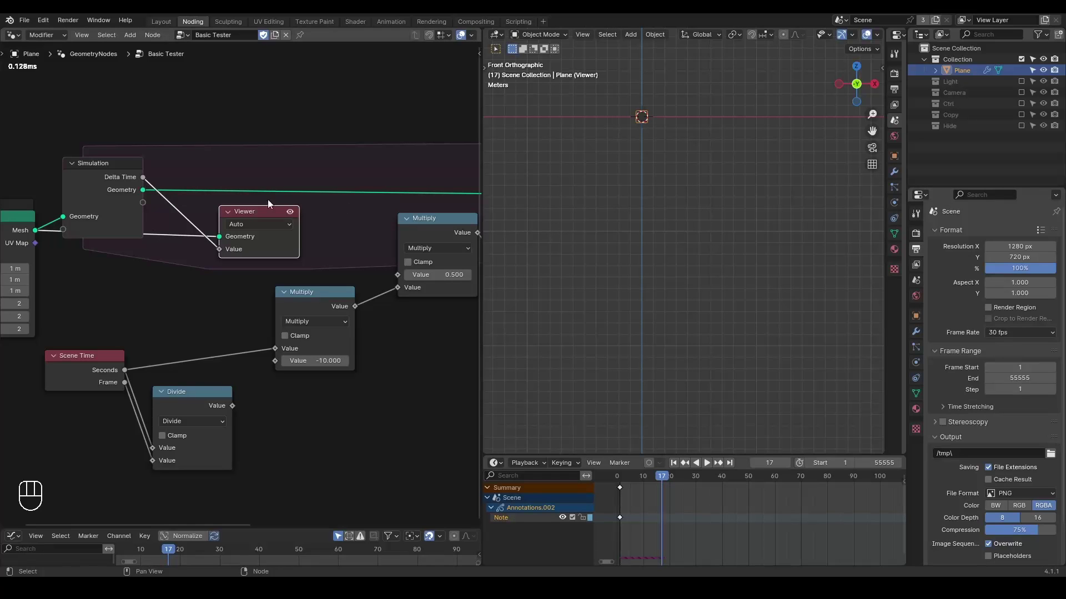
click(258, 217)
key(x)
- Add a Divide node taking Scene Time Seconds and Frame and feed it into Combine XYZ Z
drag(200, 397, 215, 239)
click(276, 308)
right_click(276, 308)
drag(170, 259, 394, 296)
click(341, 201)
key(g)
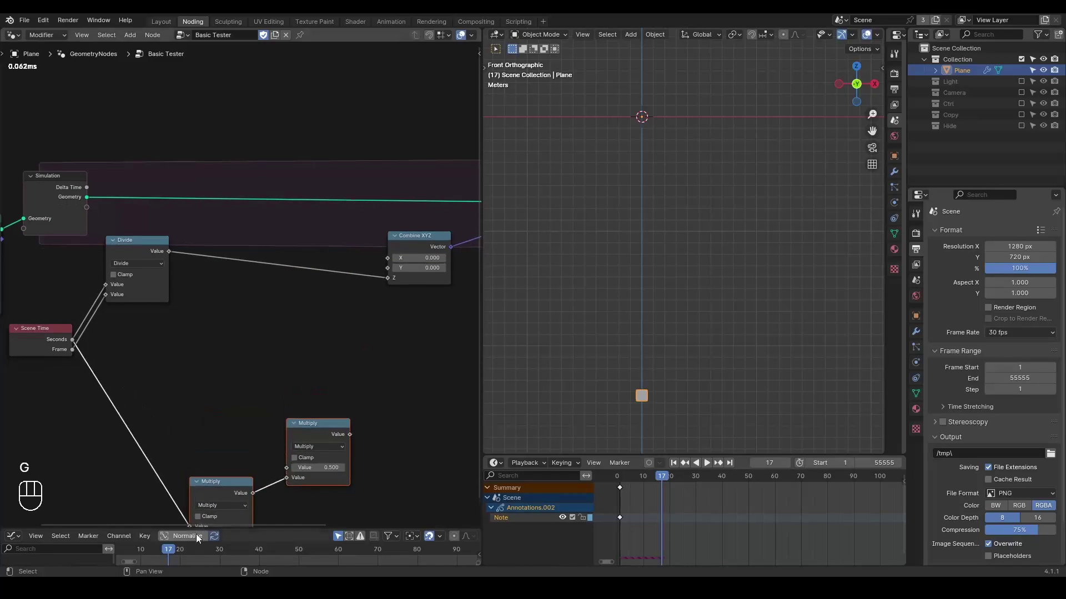
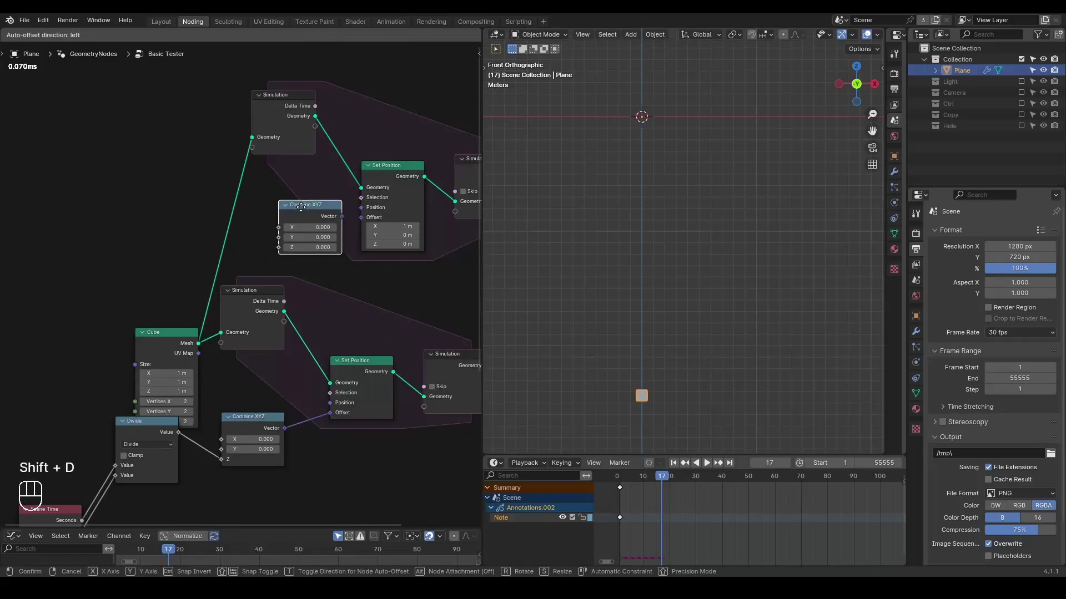
- Move Combine XYZ aside and bring both simulation zone outputs and Join Geometry into view
drag(327, 213, 328, 160)
drag(316, 110, 269, 249)
middle_click(371, 274)
drag(245, 133, 281, 304)
drag(205, 323, 342, 203)
- Insert a Transform Geometry node after the upper Simulation Output and start editing Translation X
click(354, 197)
double_click(268, 440)
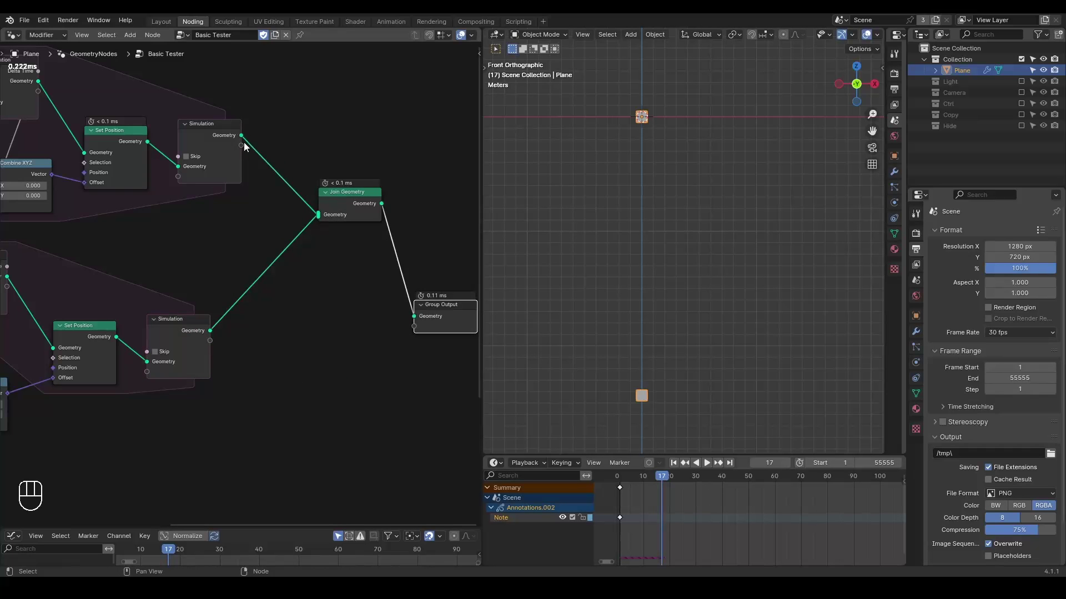
drag(244, 143, 315, 130)
click(324, 132)
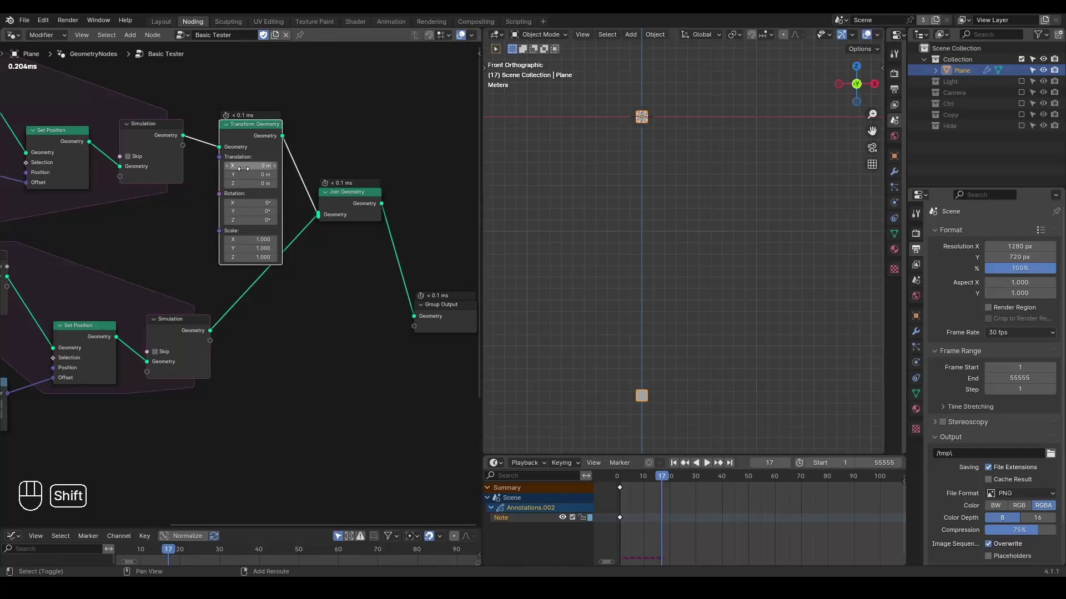
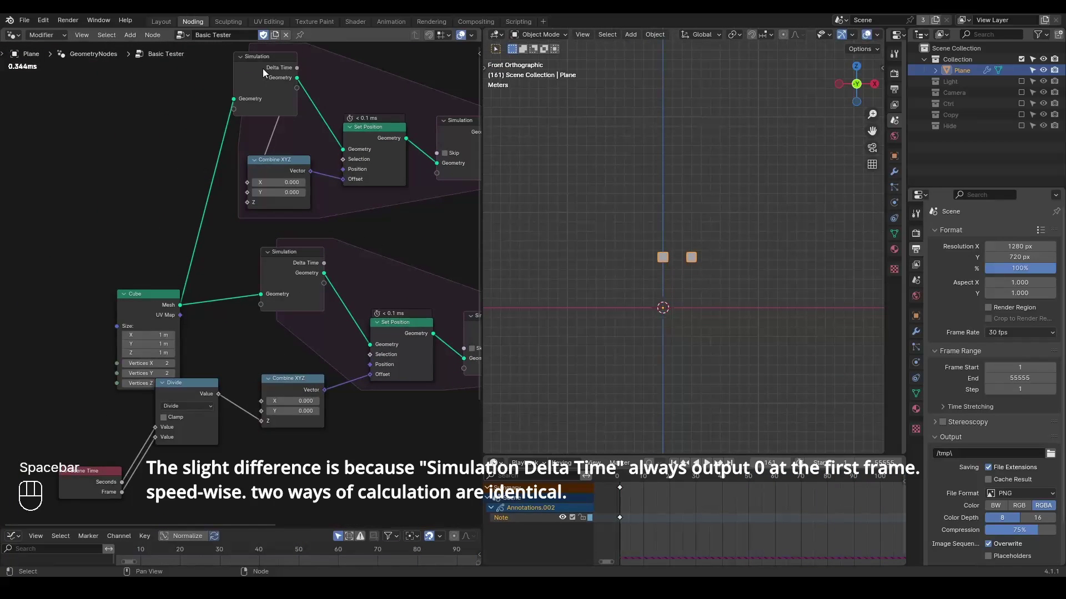
- Shift one cube sideways via the Transform Translation X and compare both falls in playback
click(267, 72)
click(154, 302)
key(g)
click(142, 227)
click(149, 239)
- Wrap the Scene Time and Divide nodes into a node group (Ctrl+G)
click(129, 431)
click(235, 287)
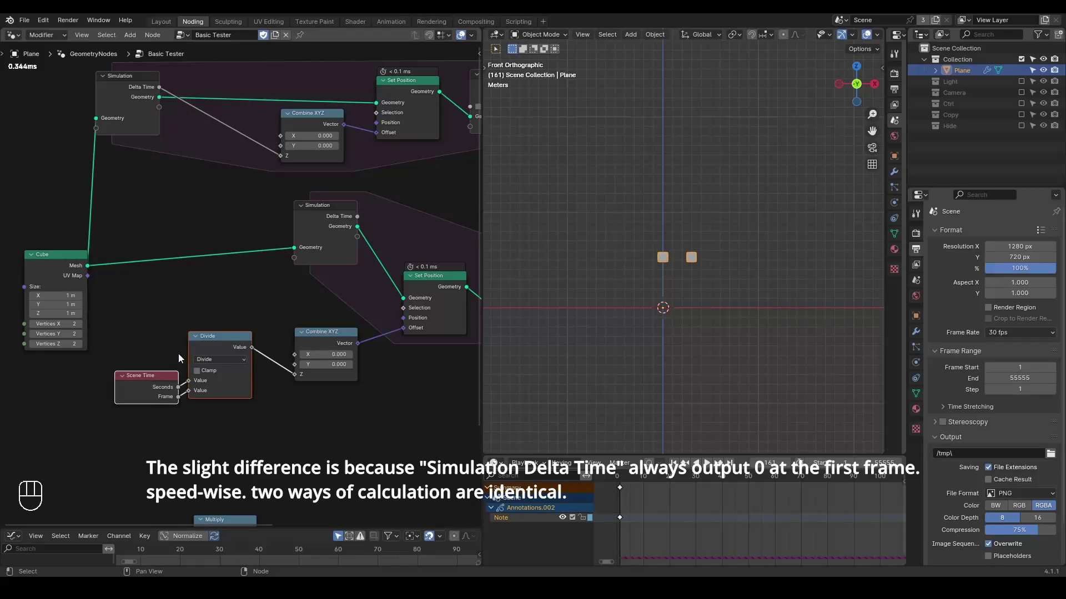
key(ctrl+g)
click(242, 274)
middle_click(300, 297)
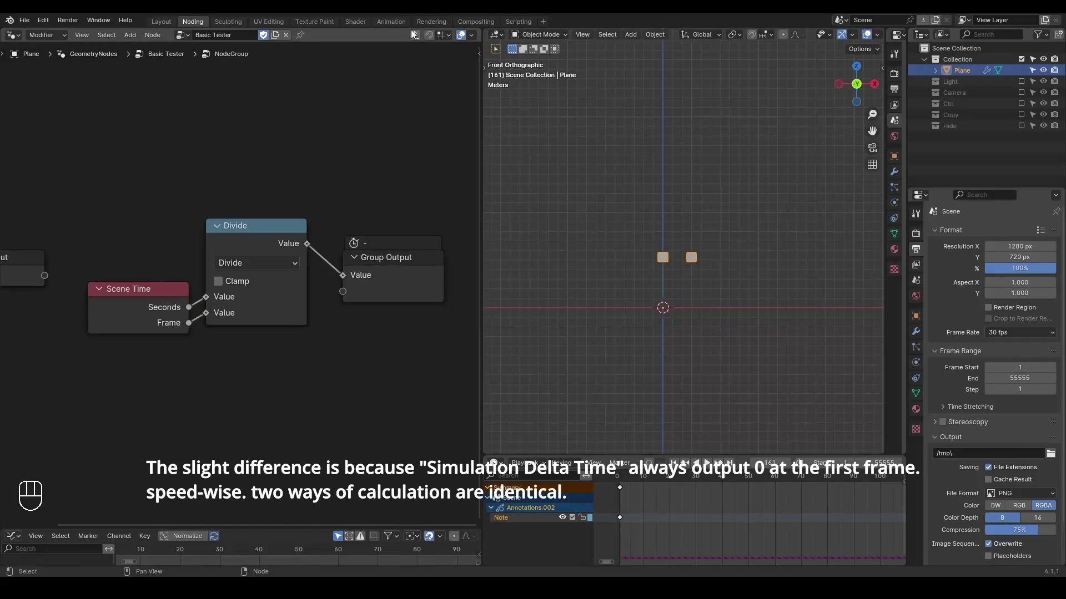
- Tidy the group's contents, return to the main tree and rewind to frame 1
click(159, 445)
drag(161, 434, 164, 432)
click(156, 381)
key(shift+space)
key(ctrl+shift+alt+q)
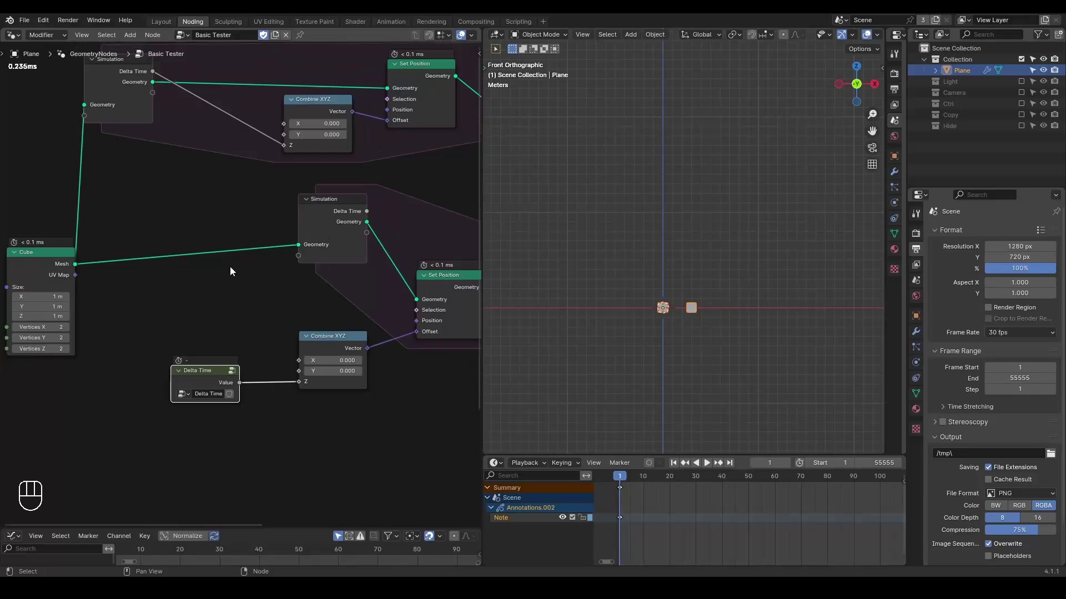
click(237, 277)
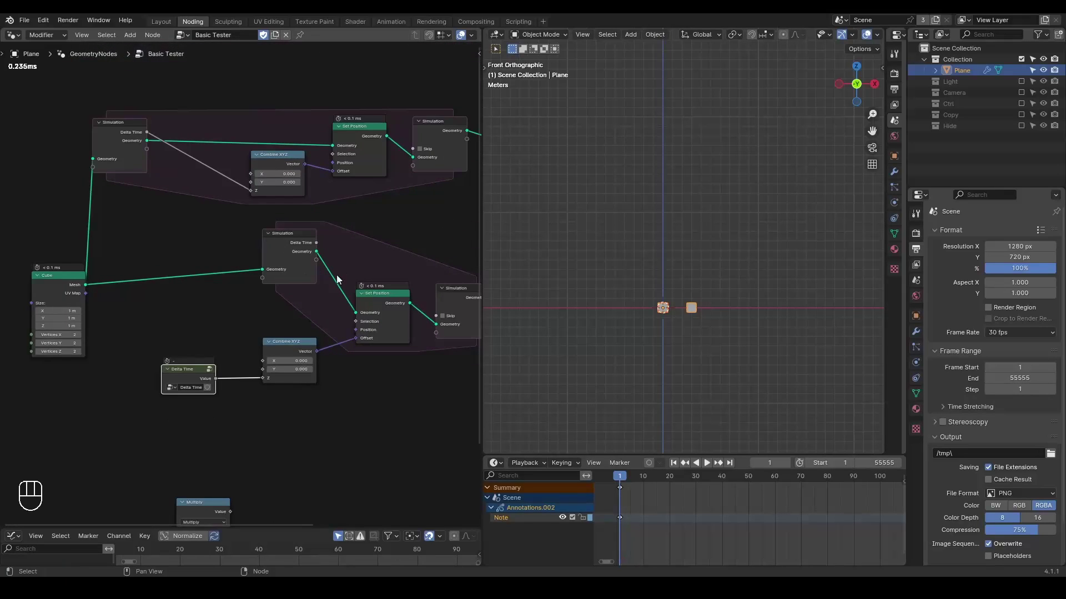
click(309, 278)
right_click(308, 279)
click(265, 233)
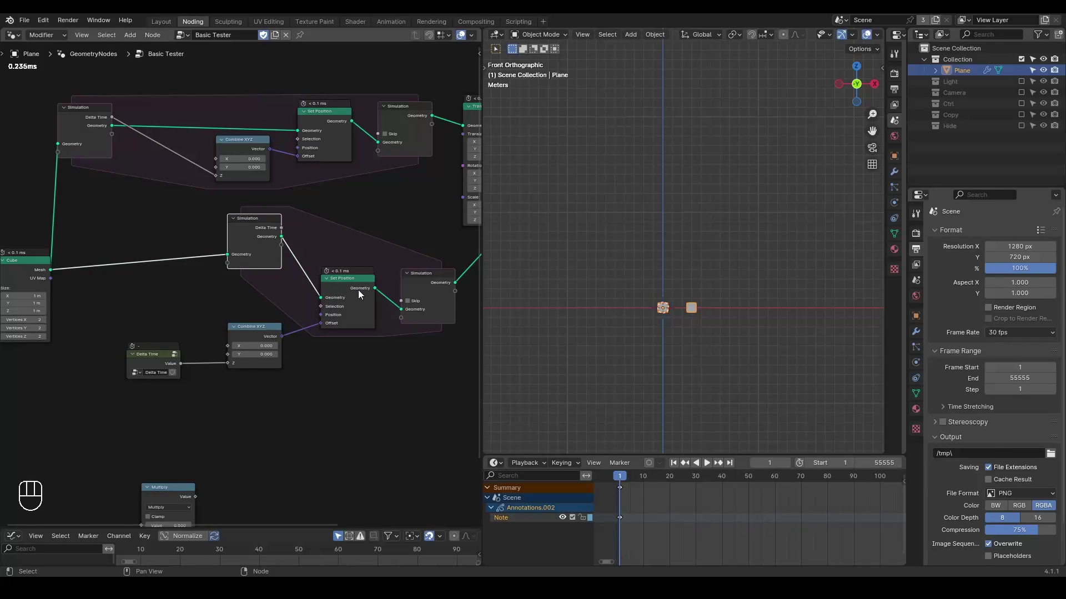
click(422, 284)
key(ctrl+x)
middle_click(237, 240)
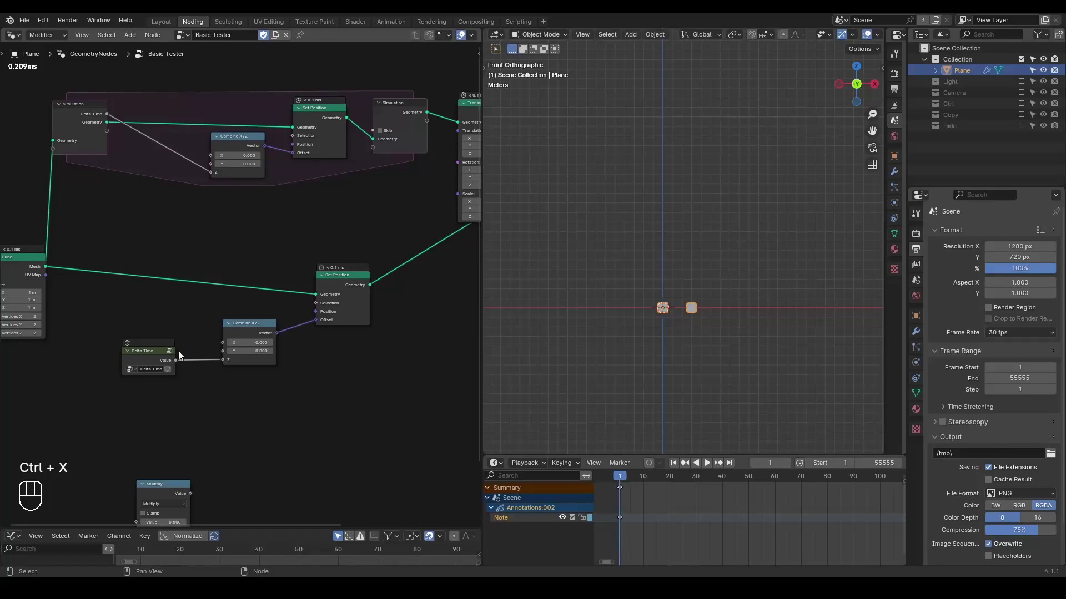
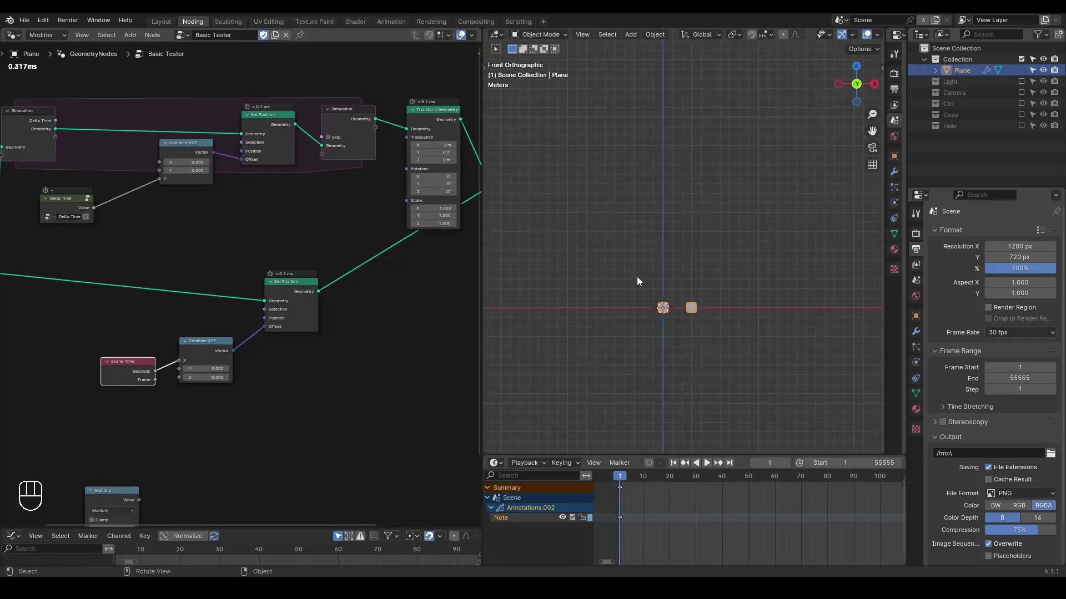
drag(699, 260, 689, 177)
key(space)
key(space)
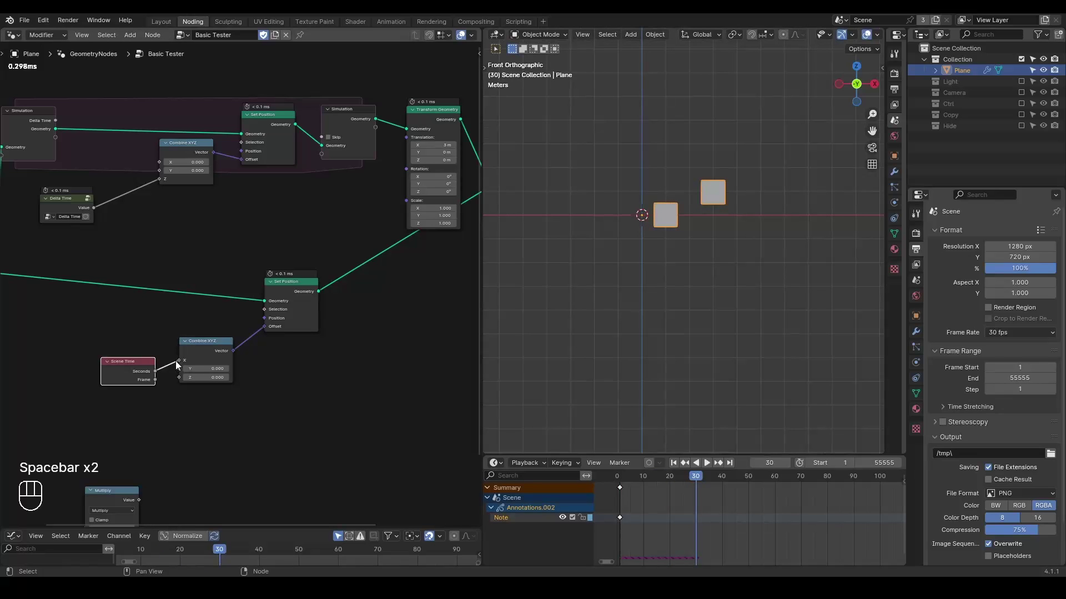
click(180, 365)
click(185, 376)
key(shift+space)
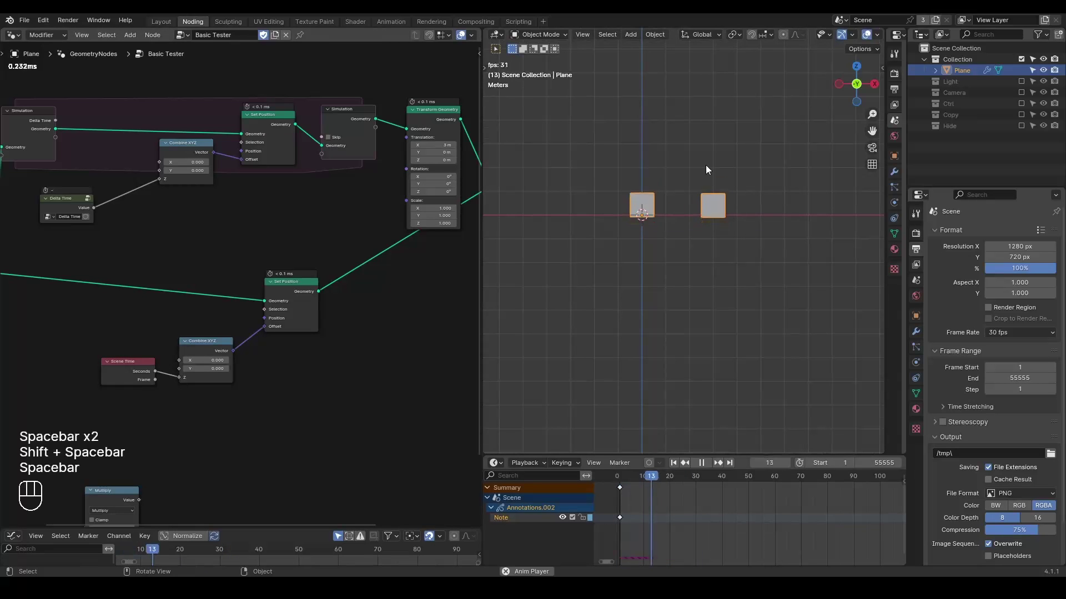
drag(743, 157, 737, 203)
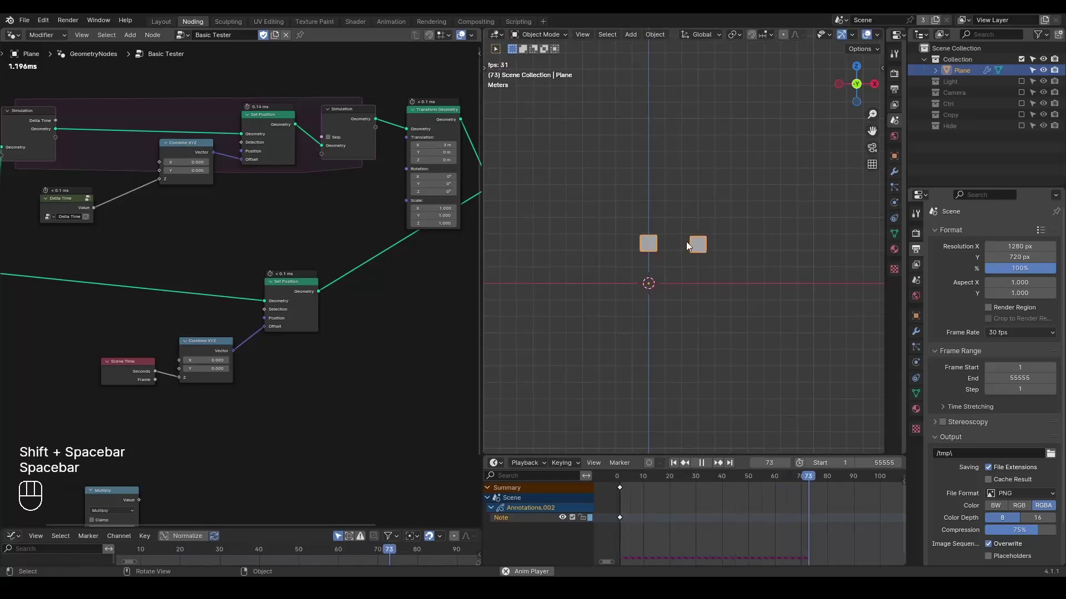
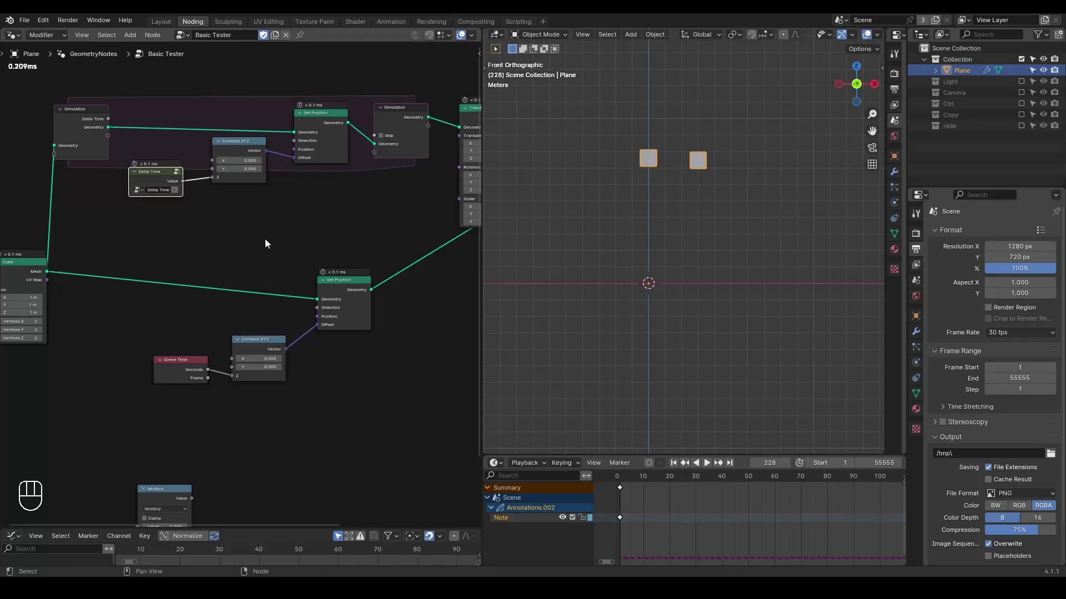
key(shift+space)
key(space)
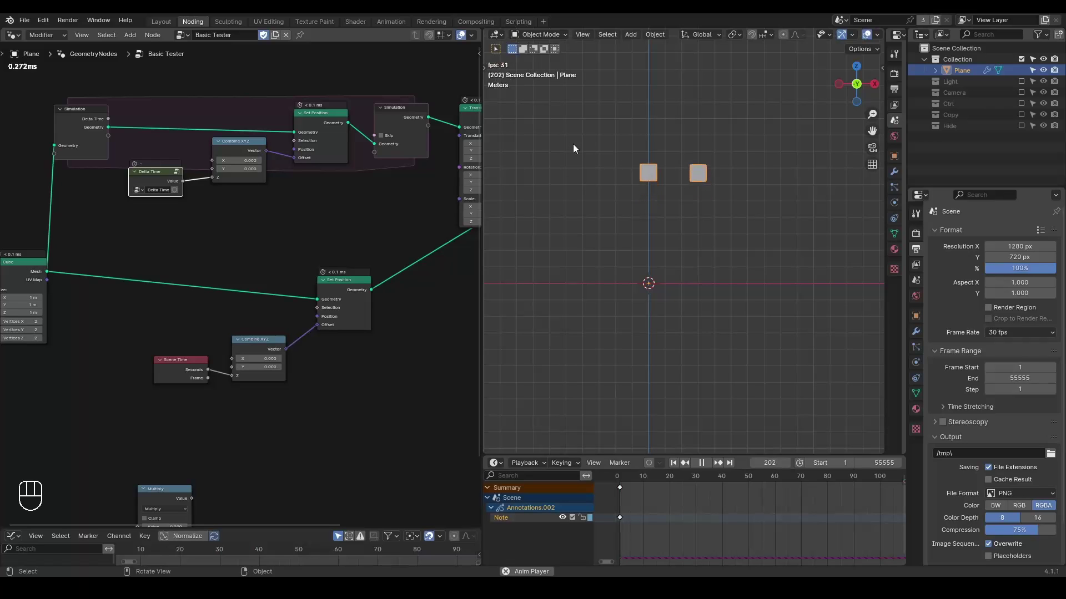
key(space)
key(shift+space)
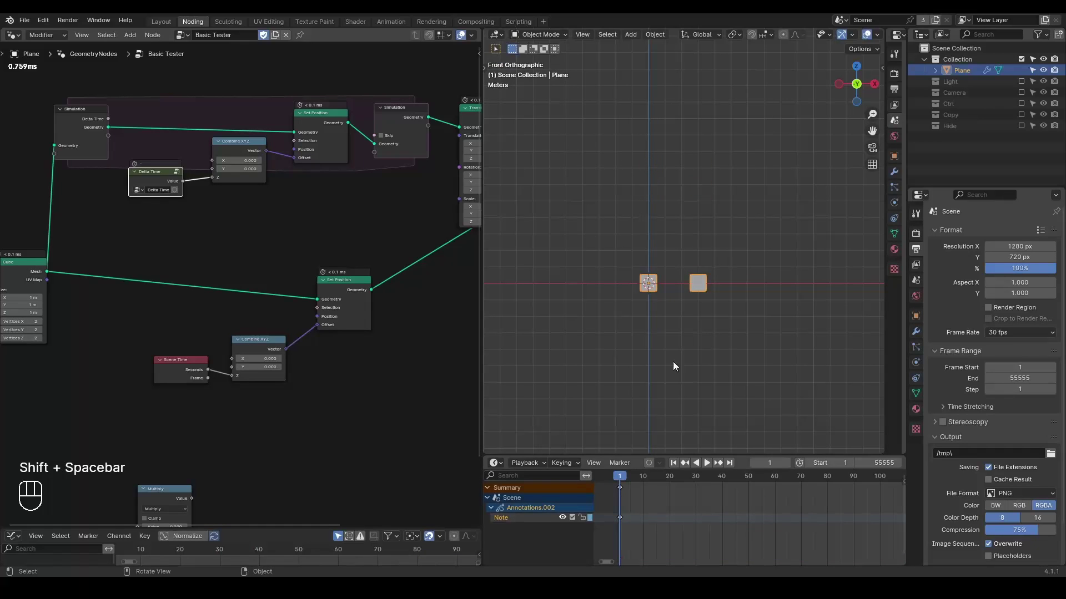
- Insert a second keyframe on the Note annotation layer at frame 62 in the Dope Sheet
click(783, 484)
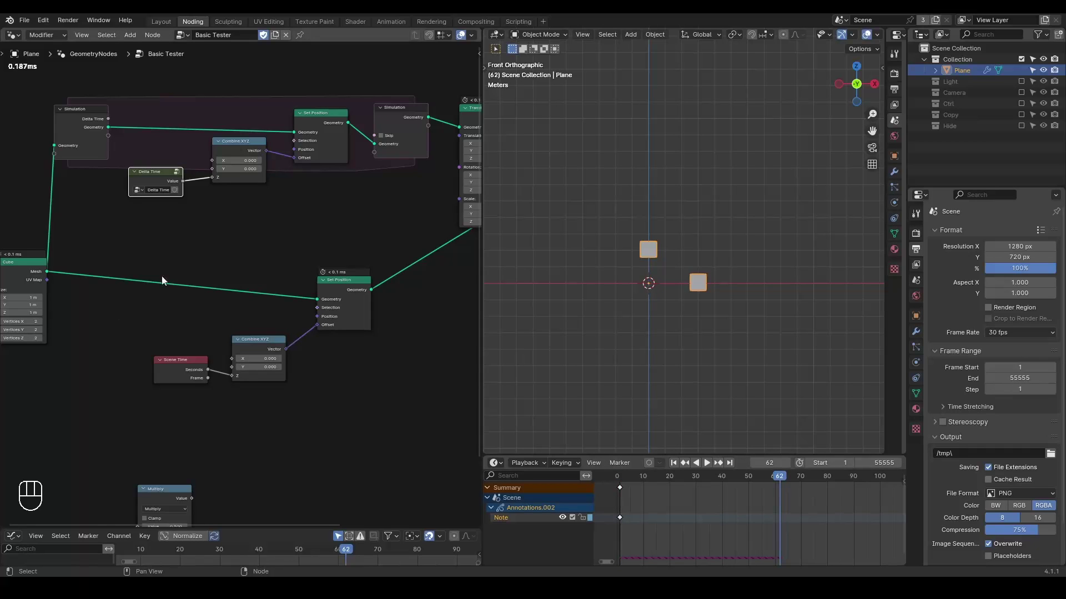
click(411, 313)
click(410, 239)
click(412, 237)
click(408, 226)
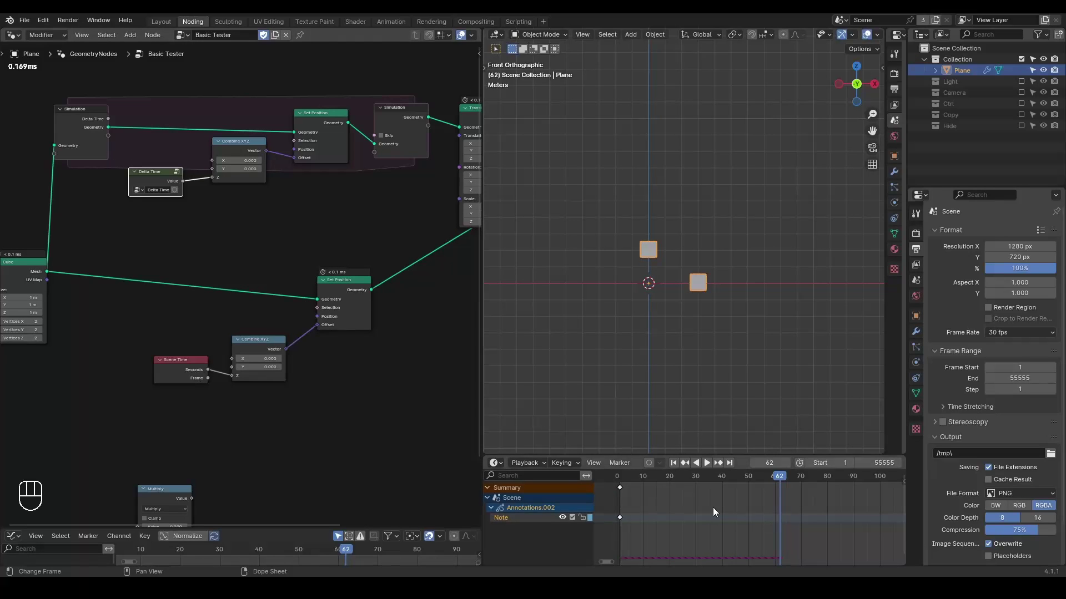
key(d)
key(d)
key(d)
click(691, 266)
key(d)
click(730, 218)
key(d)
key(d)
- Play the simulation, return to frame 1 and review the playback sync options
key(shift+space)
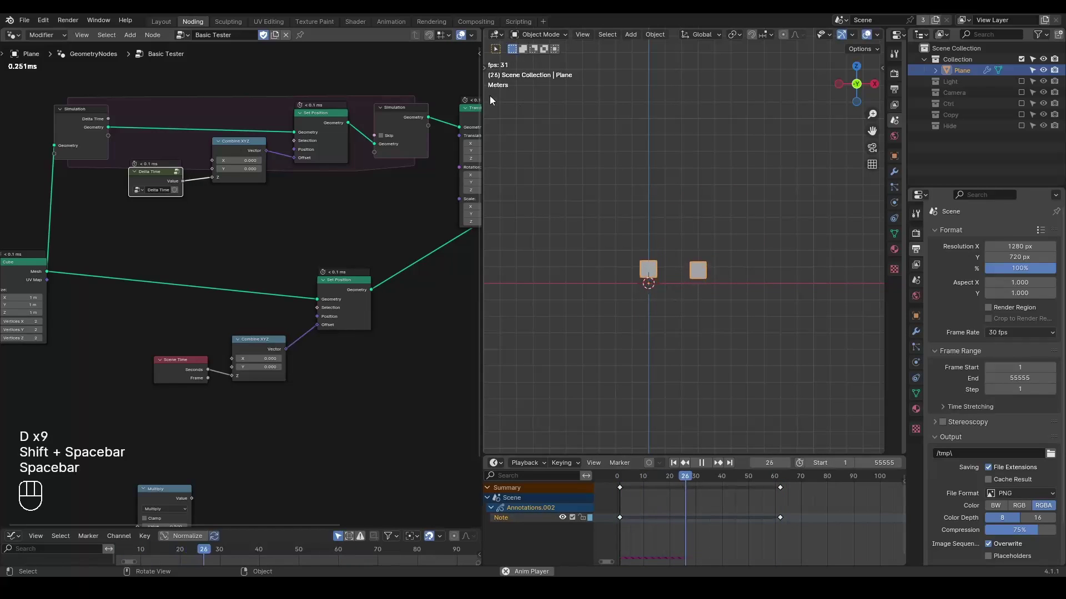
key(space)
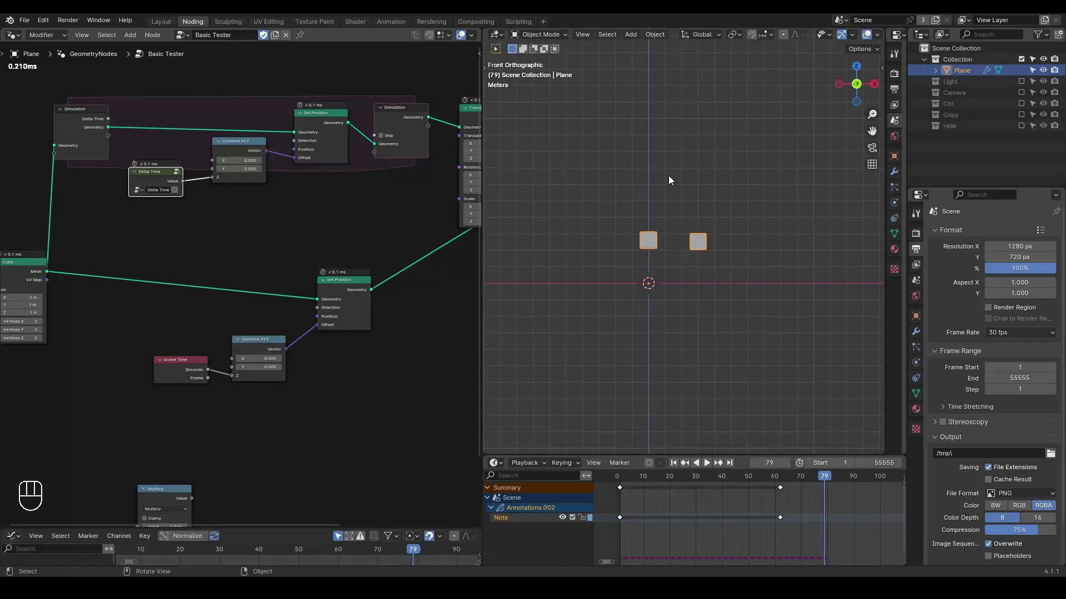
key(shift+space)
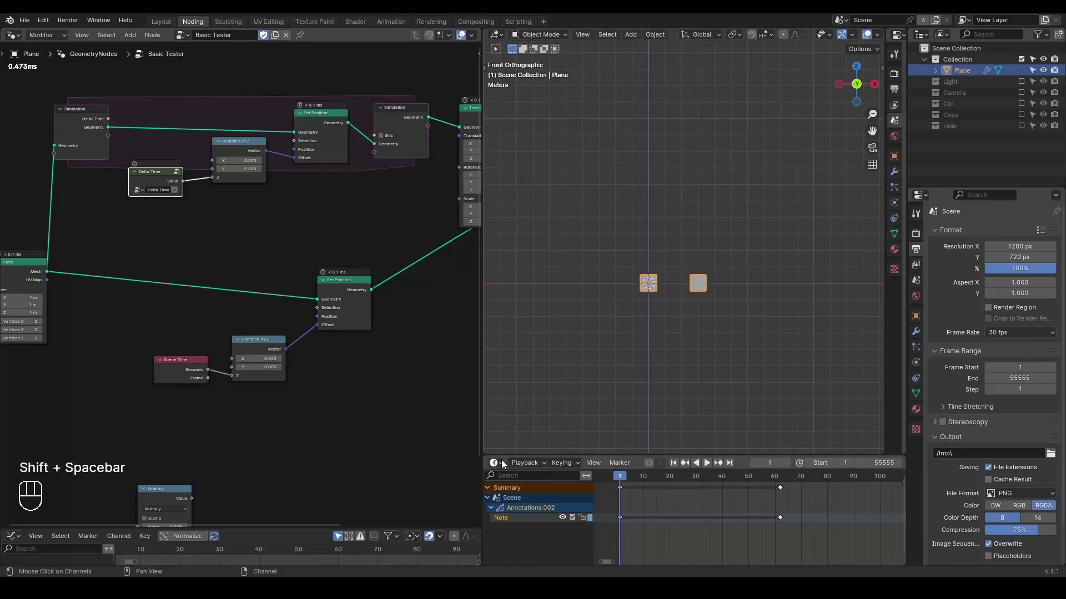
drag(518, 466, 735, 206)
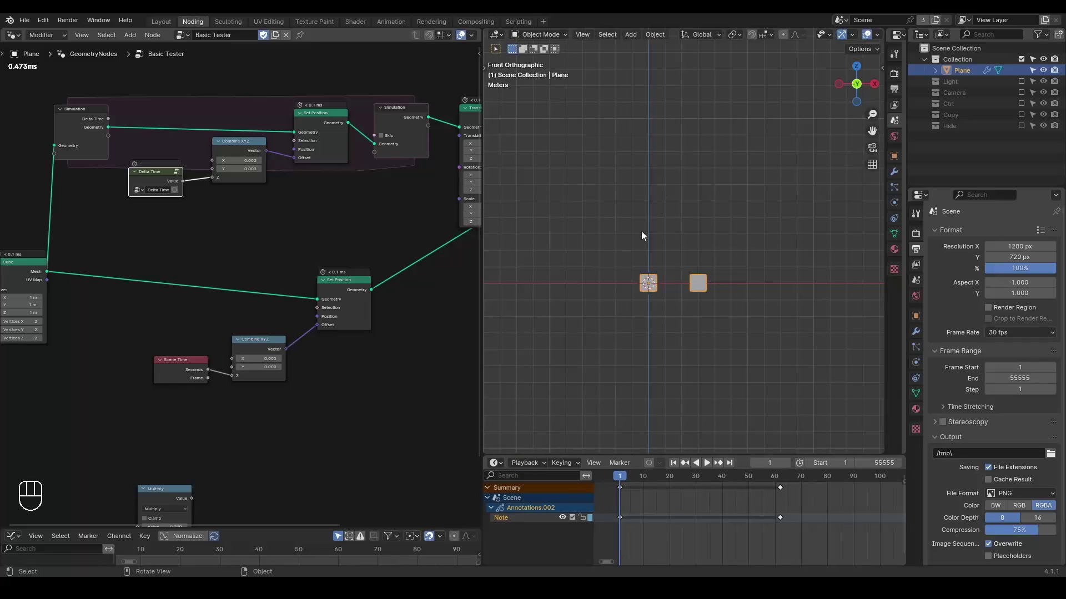
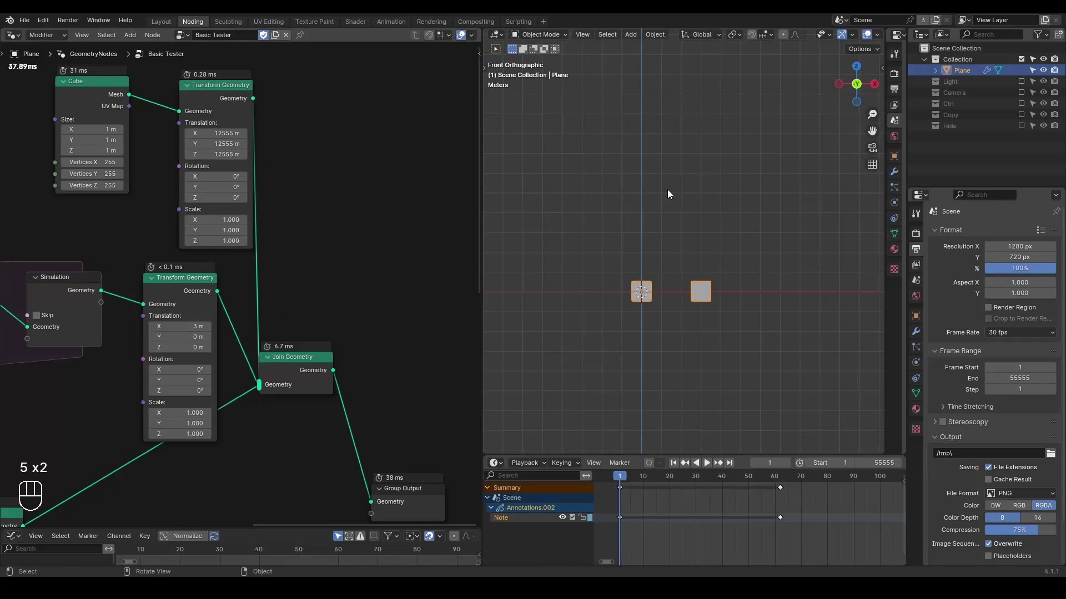
- Replay the two-cube simulation while following the cubes in the 3D view, then rewind to frame 1
middle_click(667, 235)
key(space)
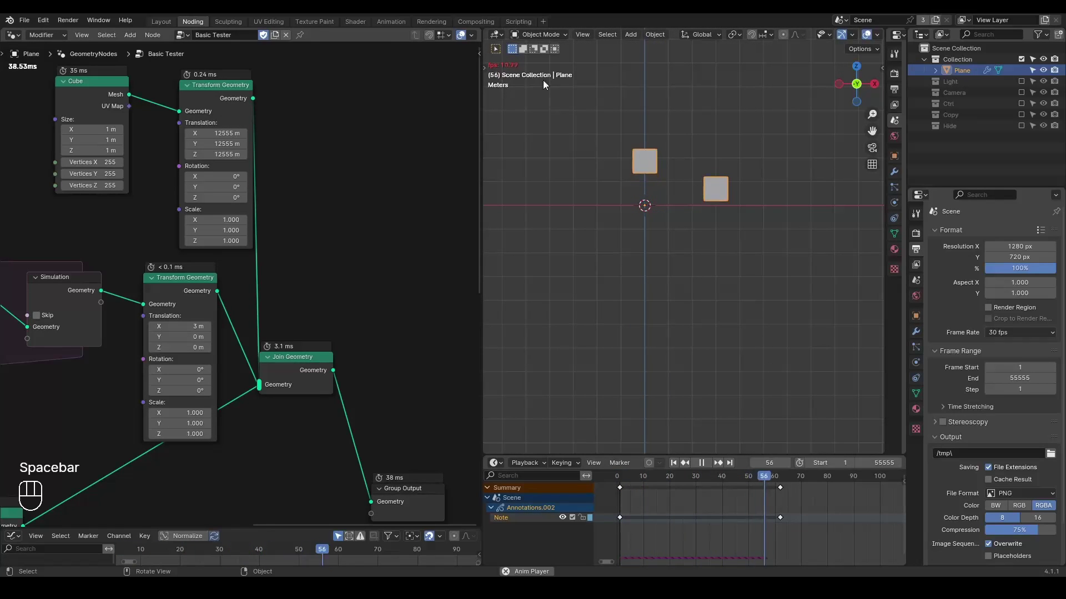
drag(713, 180, 711, 255)
middle_click(710, 255)
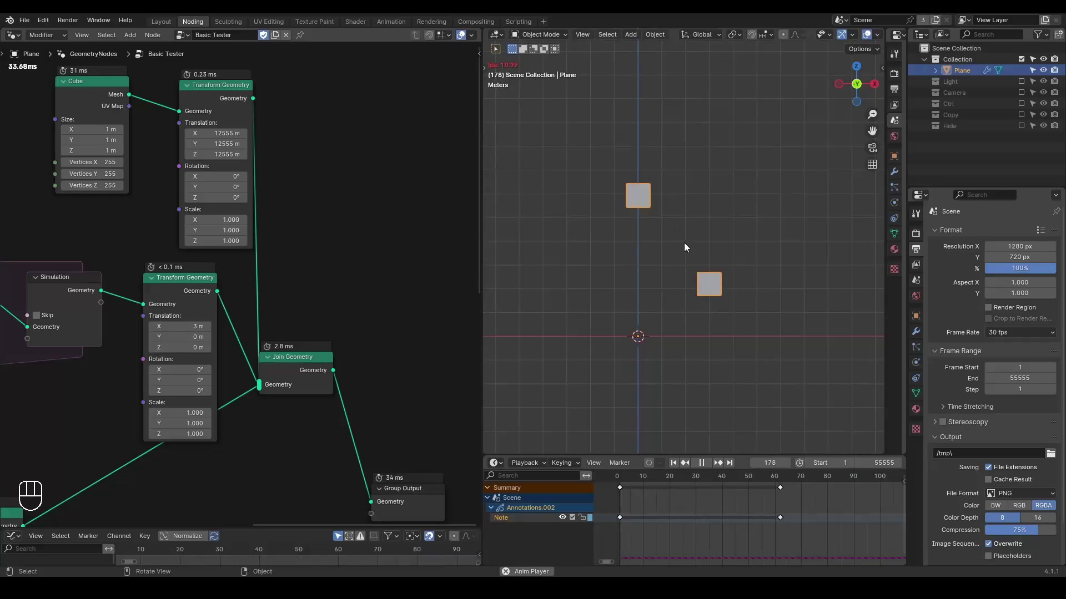
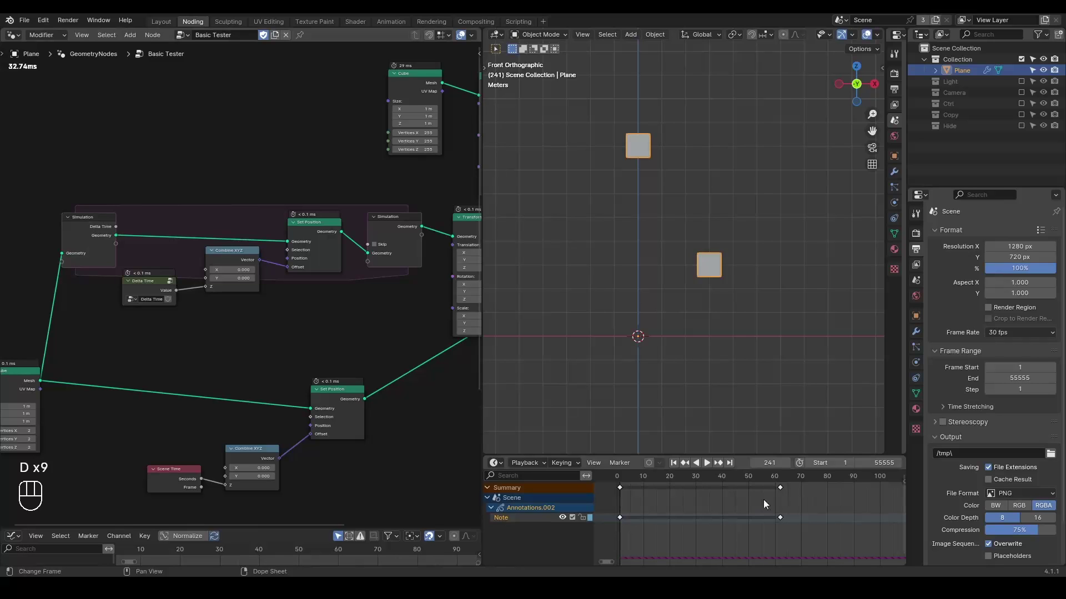
key(shift+space)
key(ctrl+shift+alt+q)
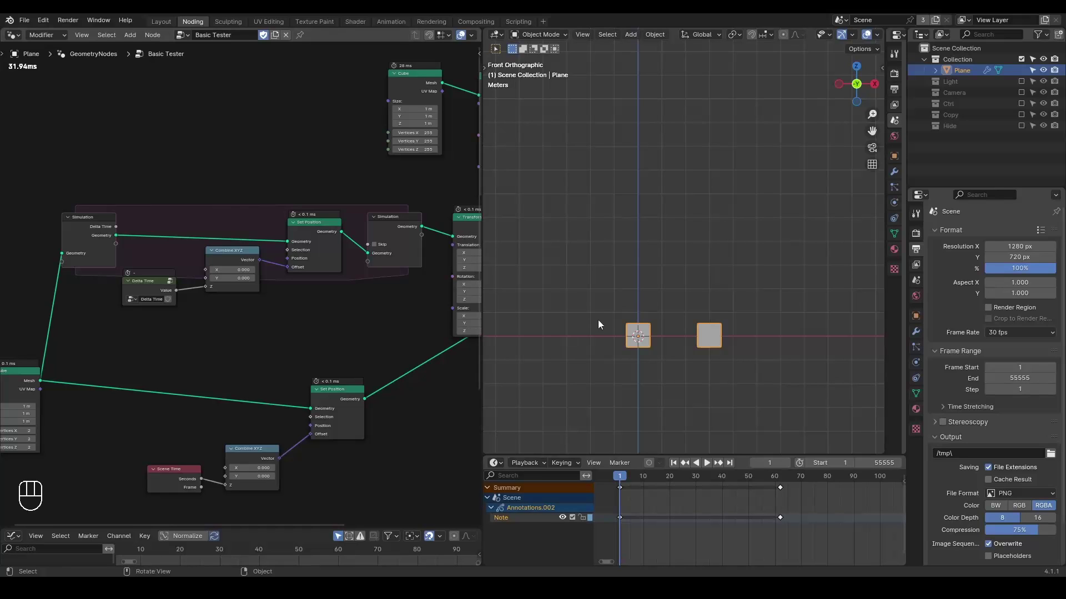
key(space)
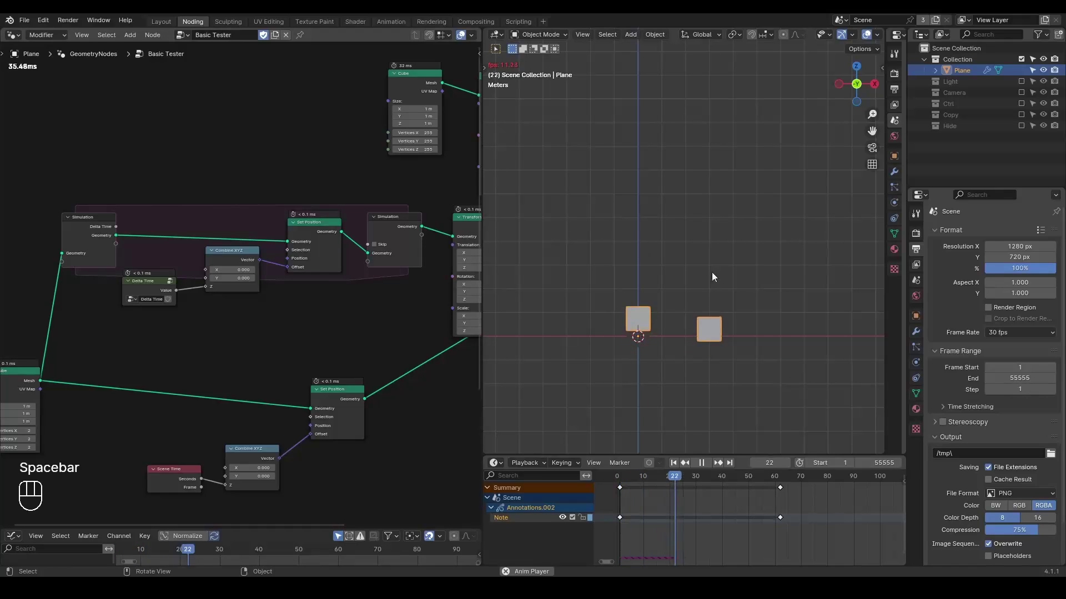
key(space)
- Enable simulation-node caching in Physics, then nudge the Scene Time branch nodes lower
click(921, 350)
click(922, 365)
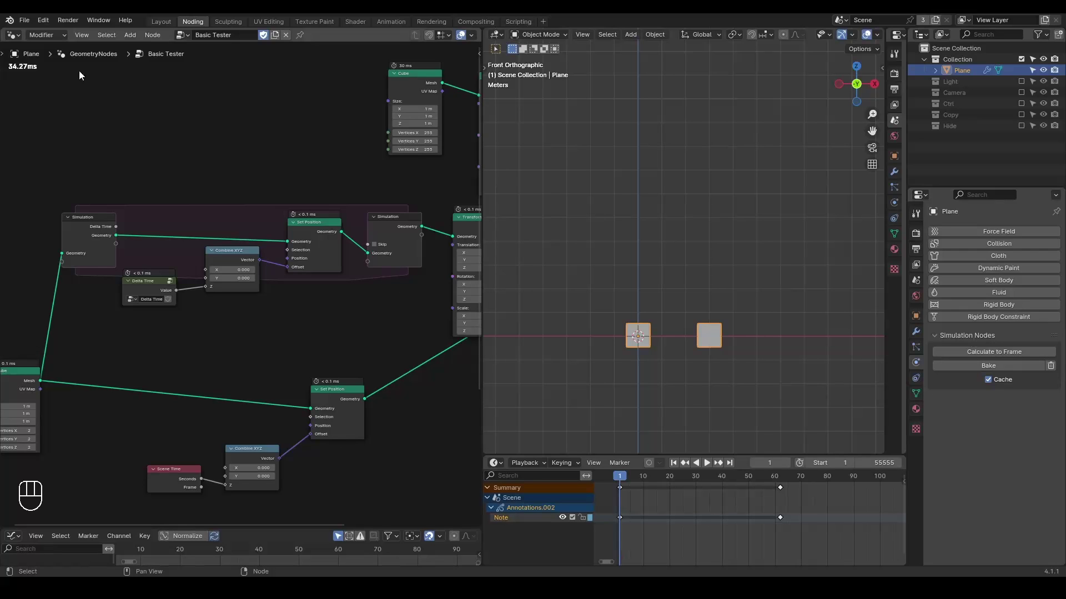
click(72, 26)
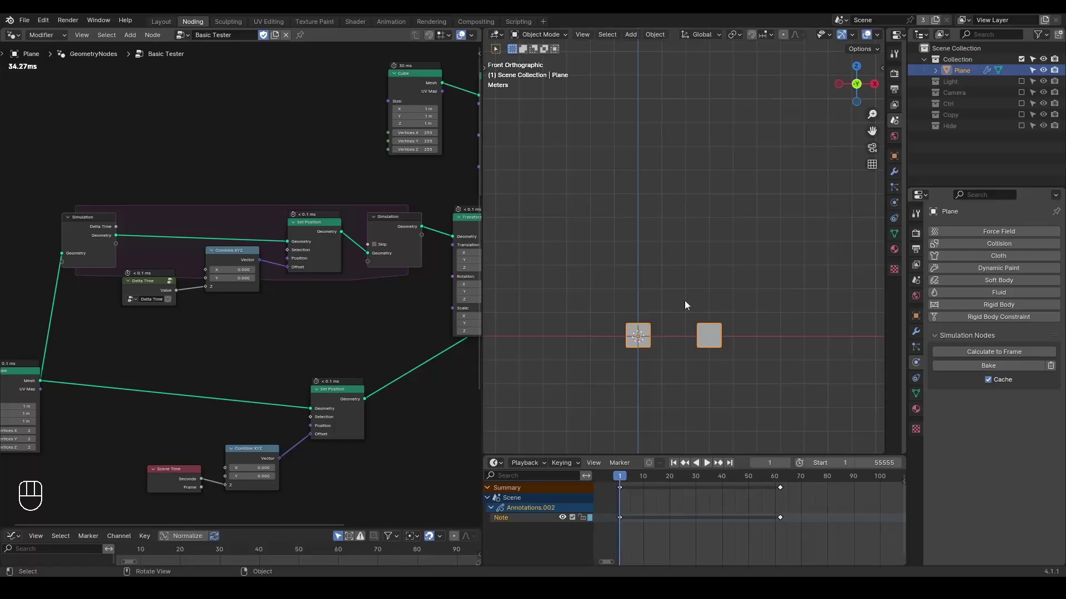
middle_click(355, 357)
click(334, 293)
key(g)
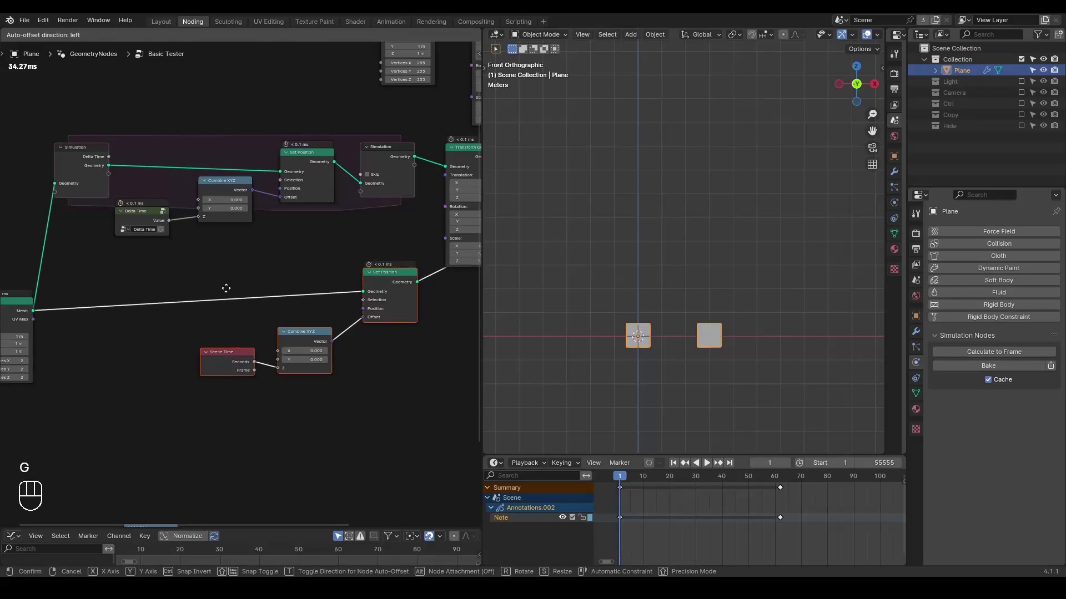
drag(251, 270, 696, 310)
- Run the two-cube simulation and stop playback at frame 151
key(space)
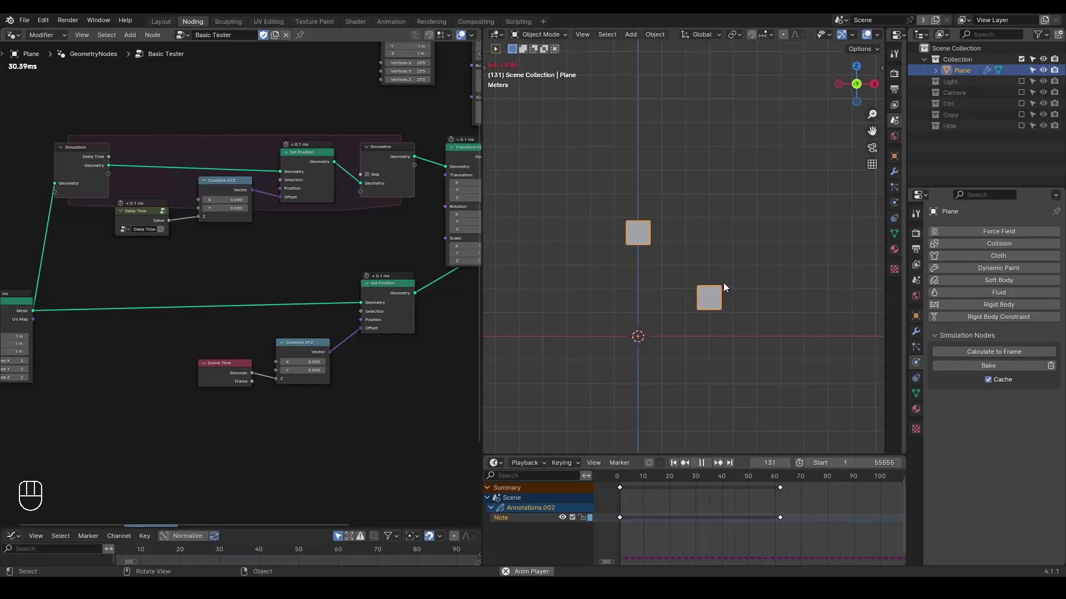
key(space)
drag(519, 466, 718, 230)
key(shift+space)
key(space)
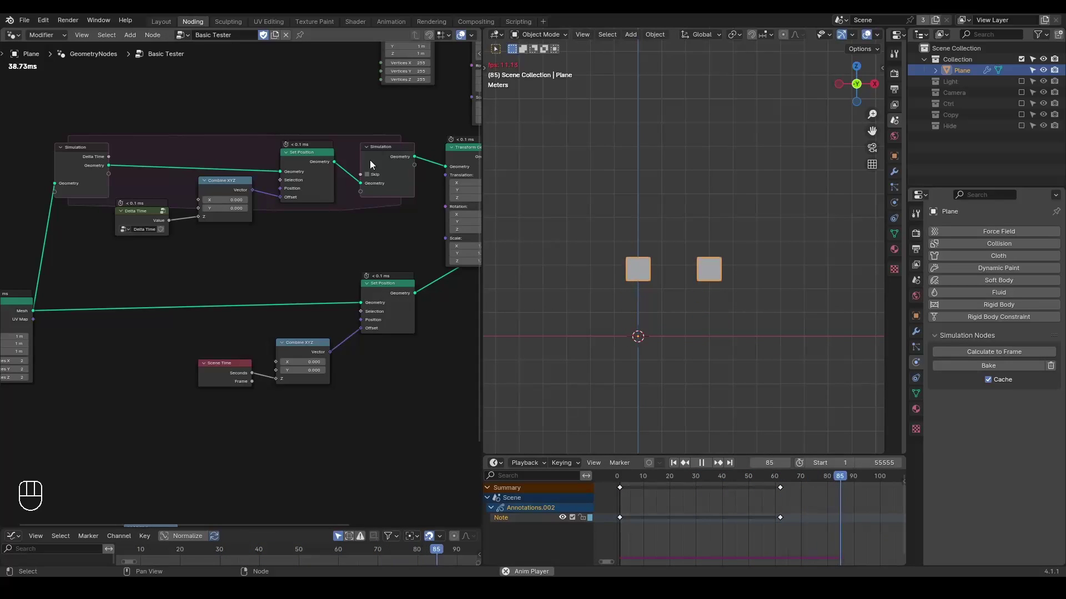
key(space)
key(space)
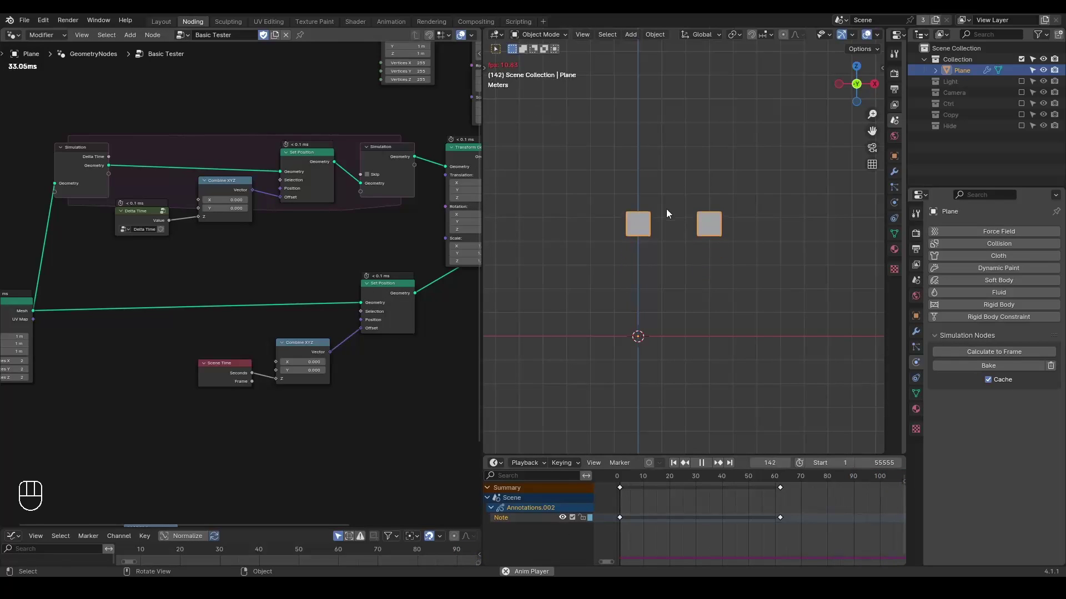
key(space)
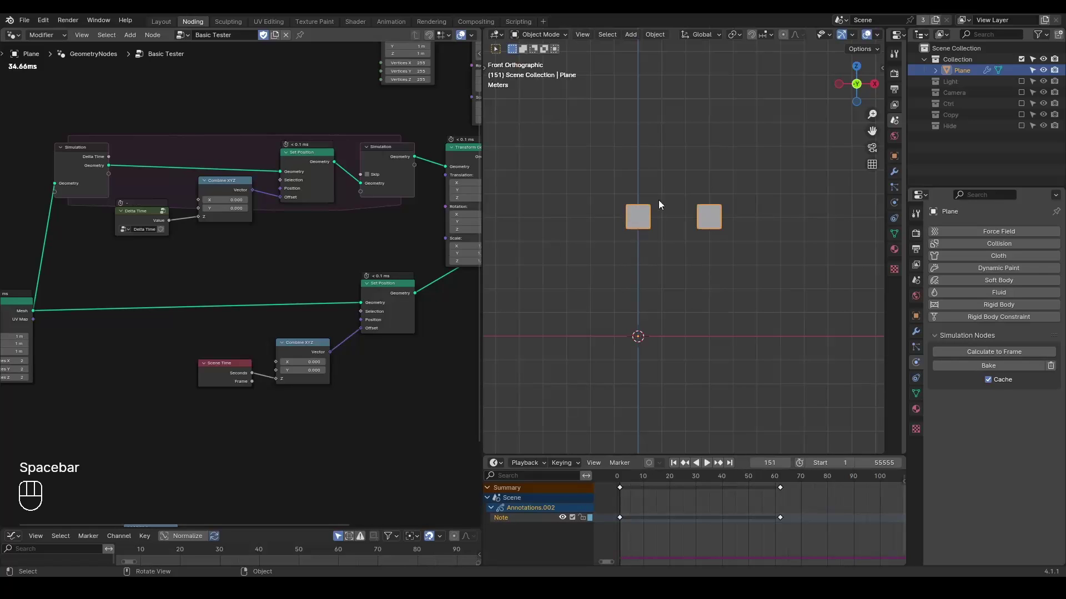
click(441, 138)
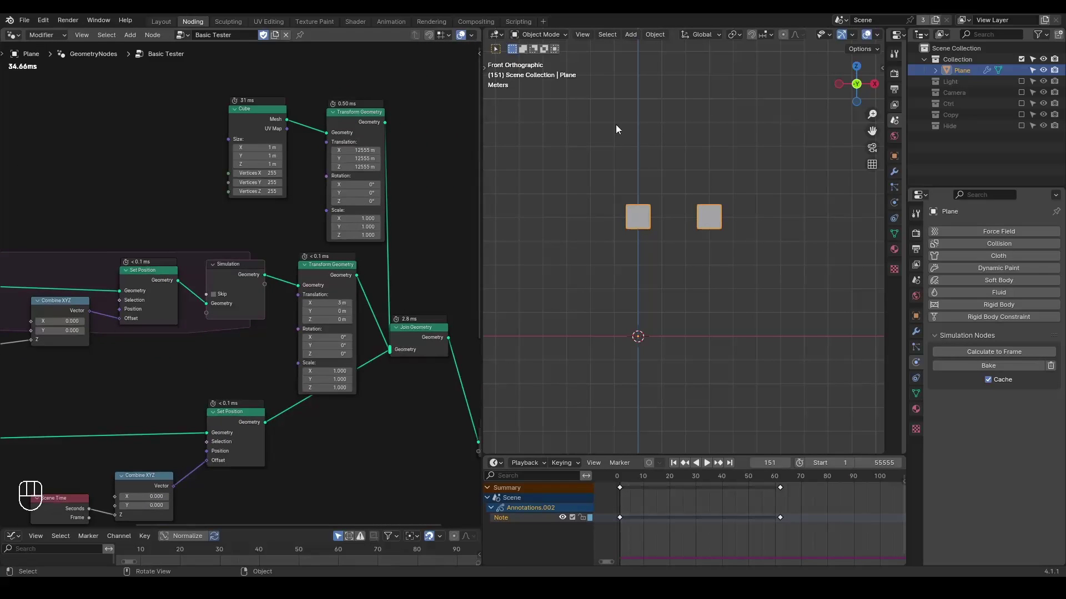
key(space)
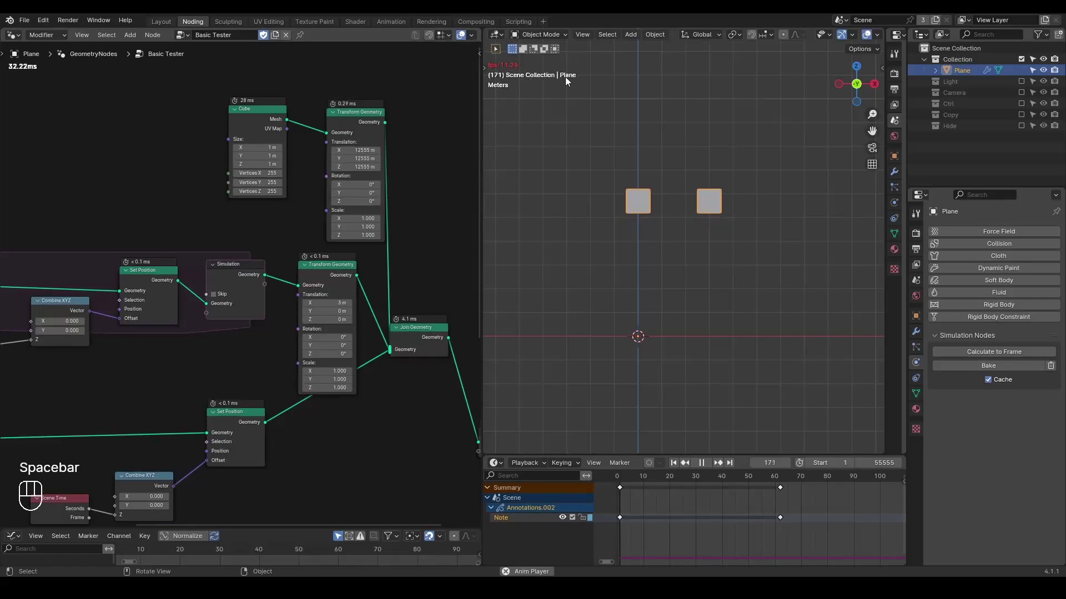
key(space)
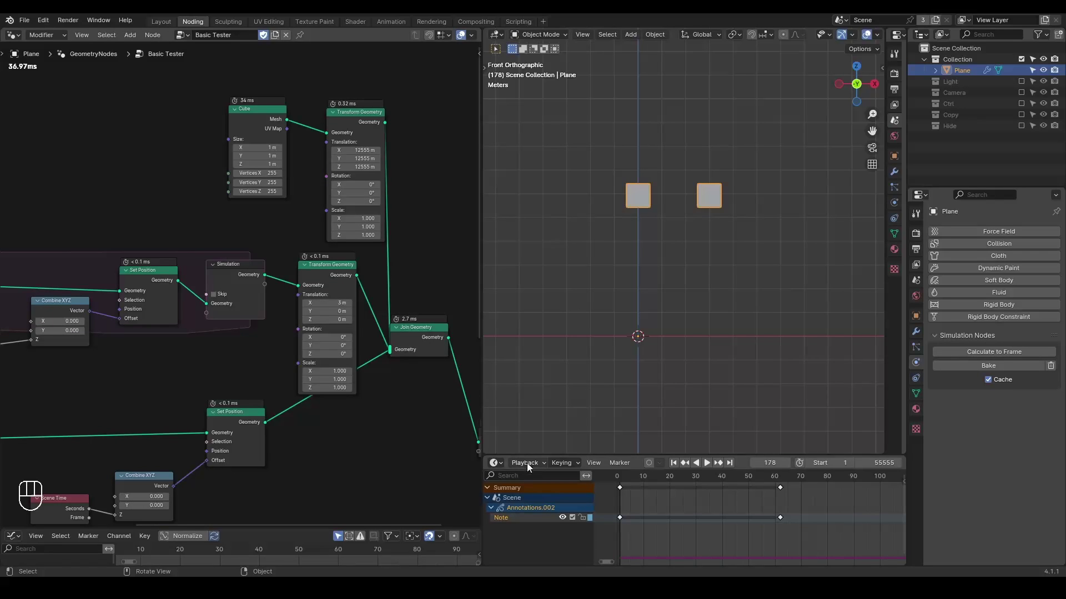
drag(531, 463, 665, 200)
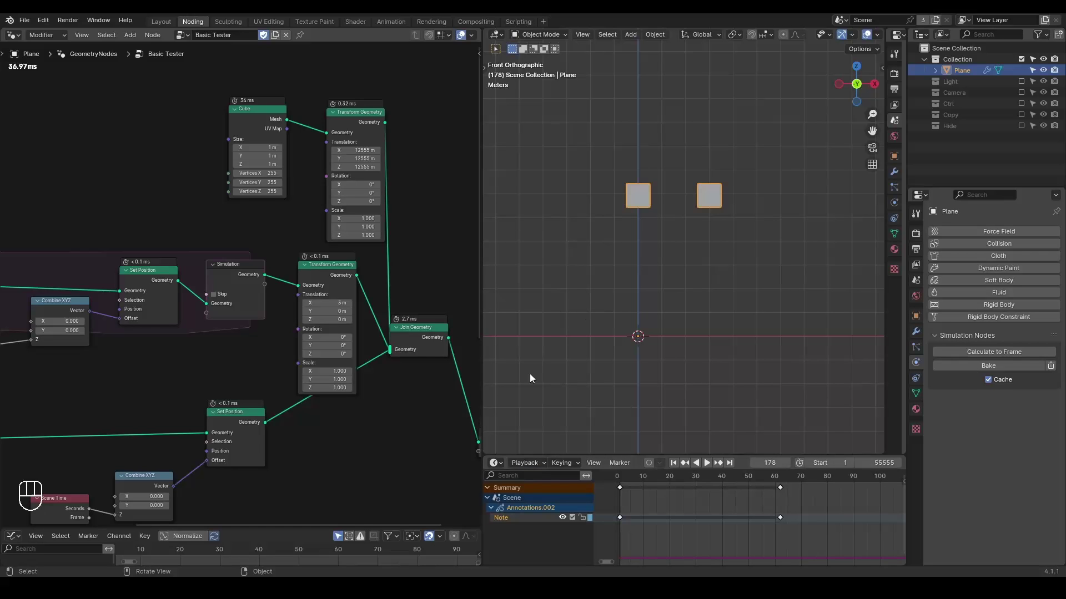
drag(195, 396, 350, 287)
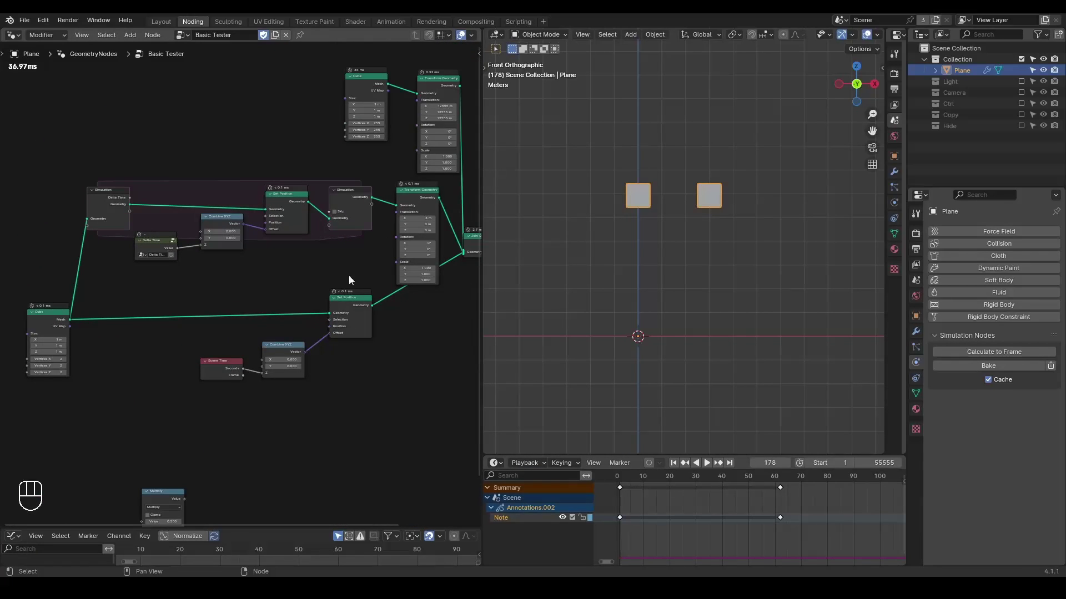
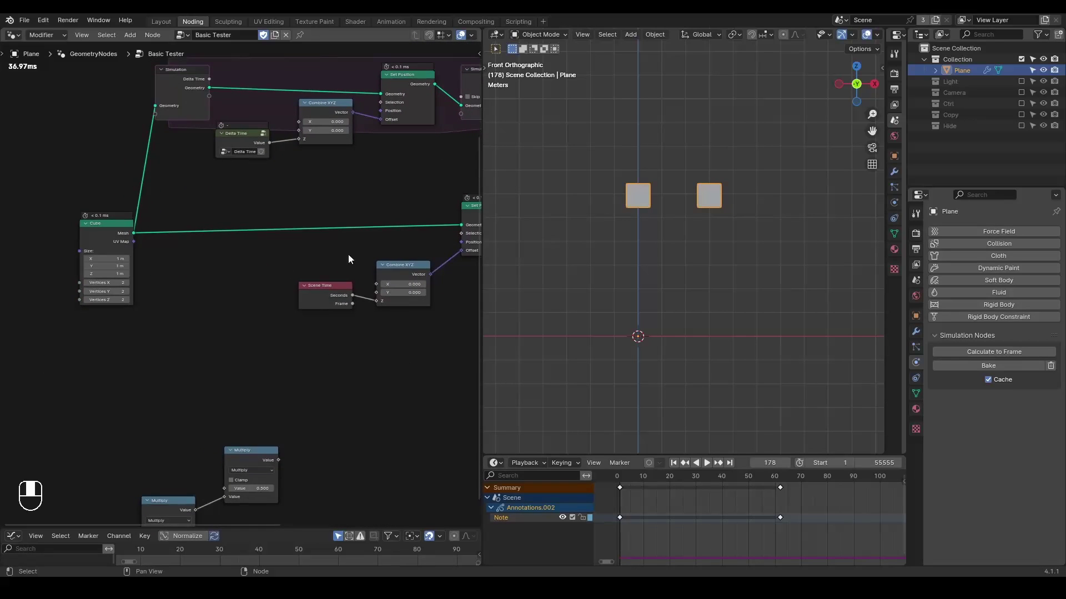
- Paste the 0.5 and -10 Multiply nodes by the simulation zone and link Delta Time into the Multiply
drag(167, 498, 154, 511)
key(g)
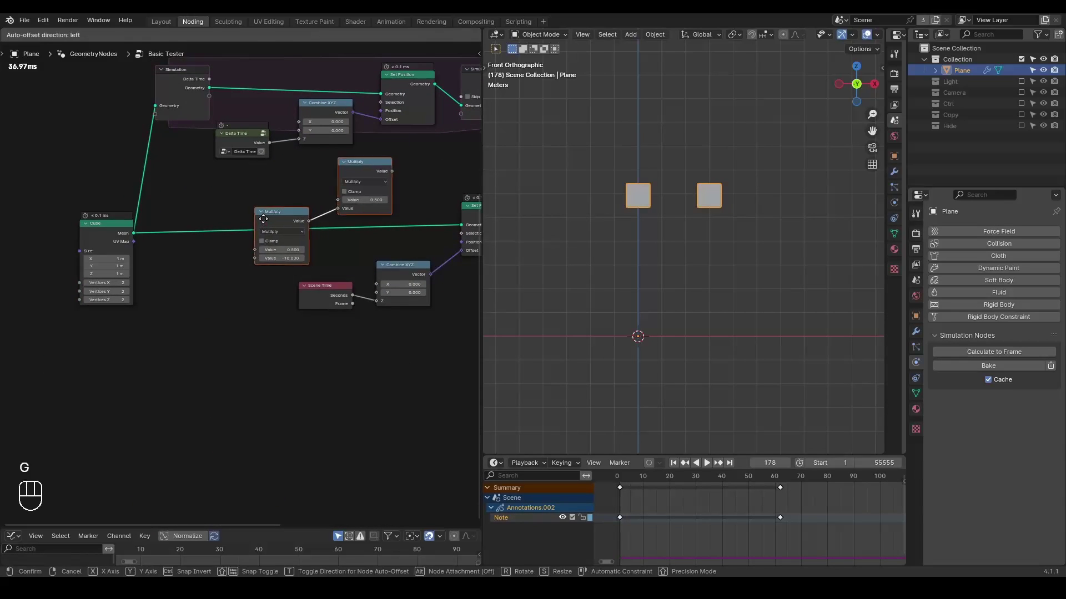
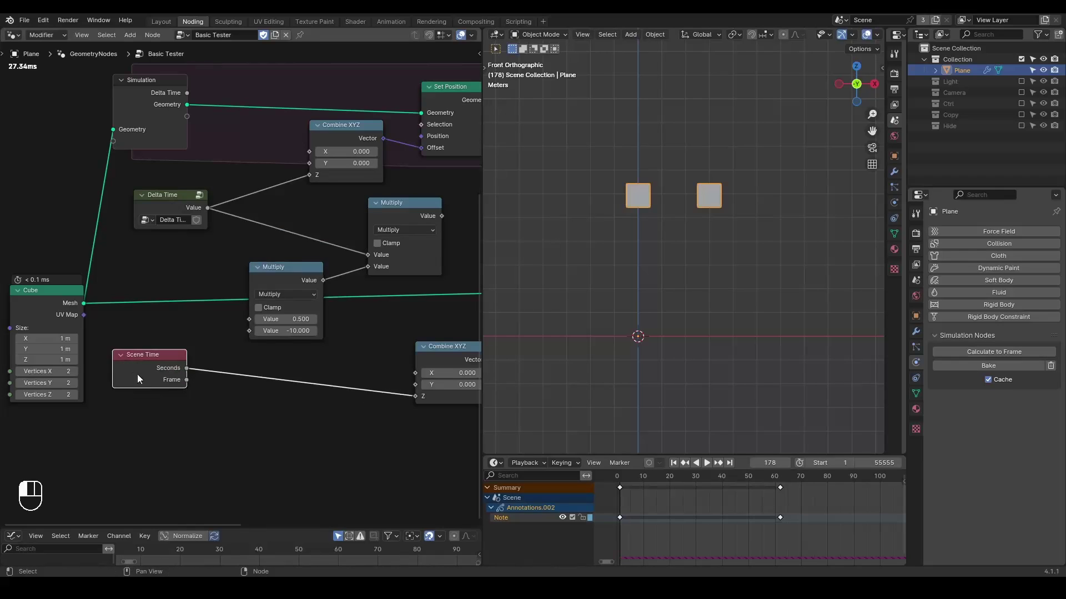
drag(180, 369, 250, 317)
middle_click(344, 245)
drag(392, 259, 266, 218)
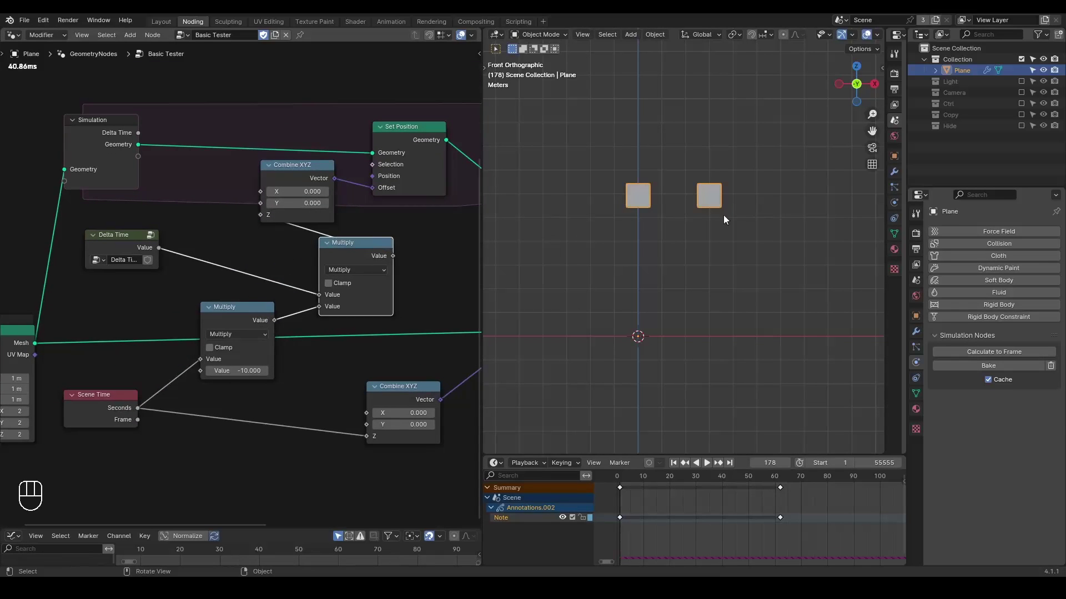
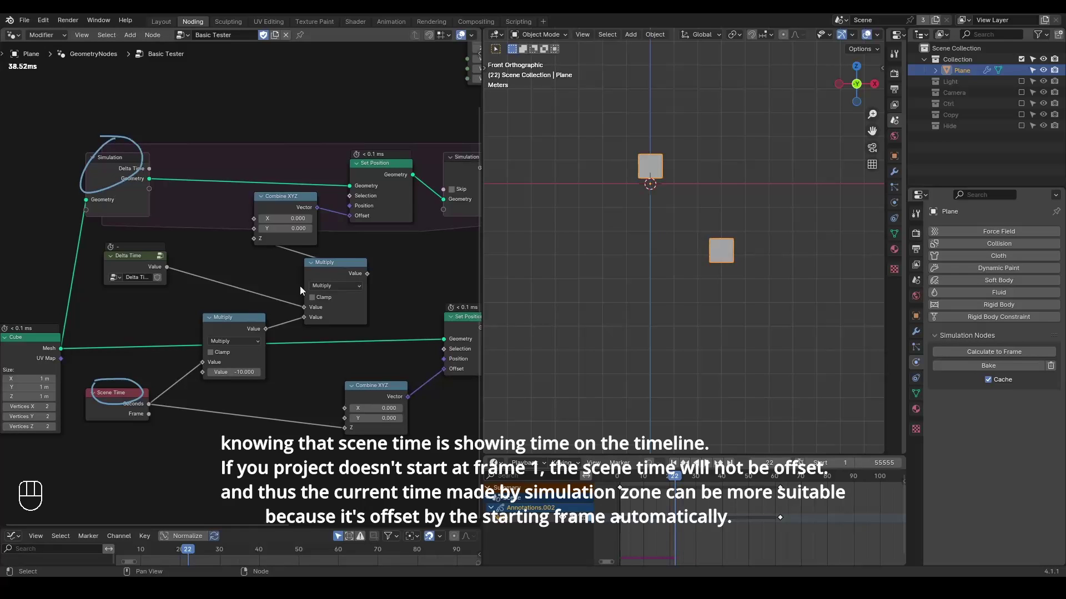
- Rewind to frame 1 and create a new simulation state from Delta Time on the Simulation Output
key(shift+space)
click(219, 222)
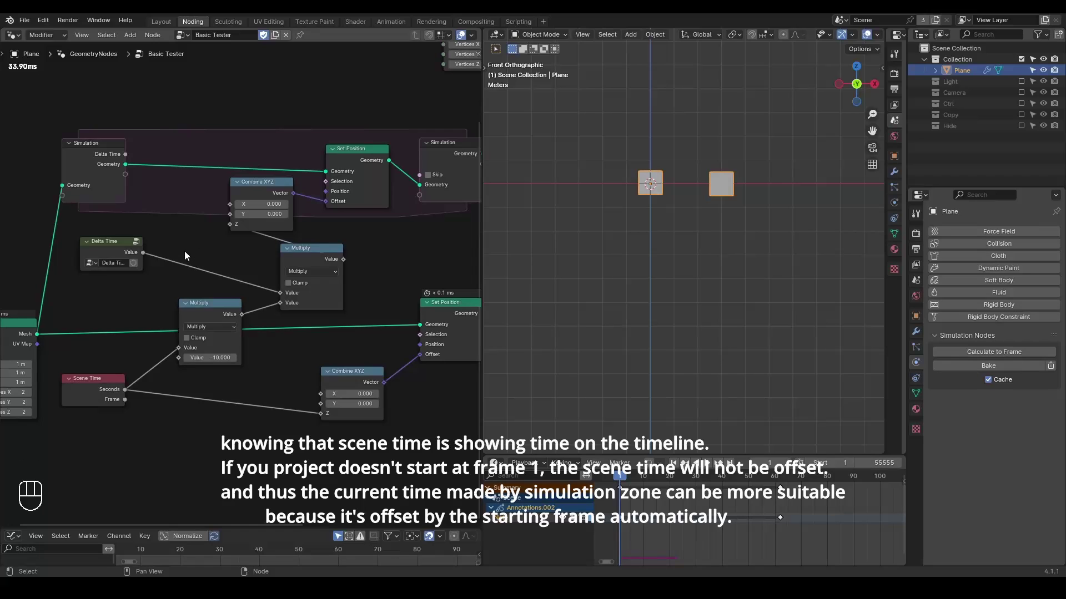
click(187, 256)
drag(106, 149, 395, 192)
drag(121, 167, 168, 196)
- Add an Add node summing the stored time with Delta Time and feed it back to the output
key(d)
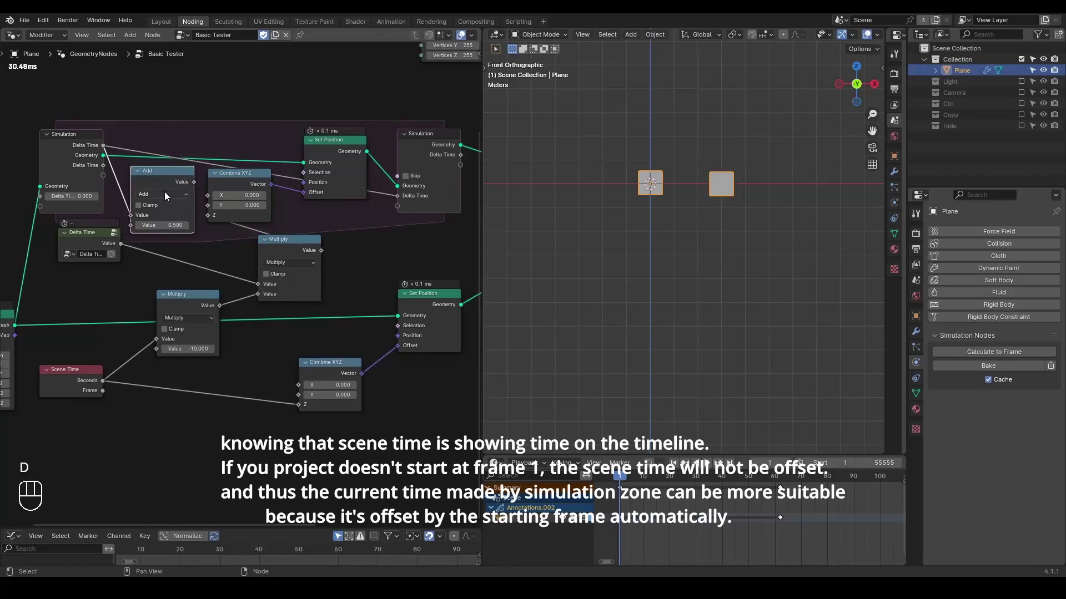
drag(106, 173, 153, 208)
drag(193, 188, 168, 314)
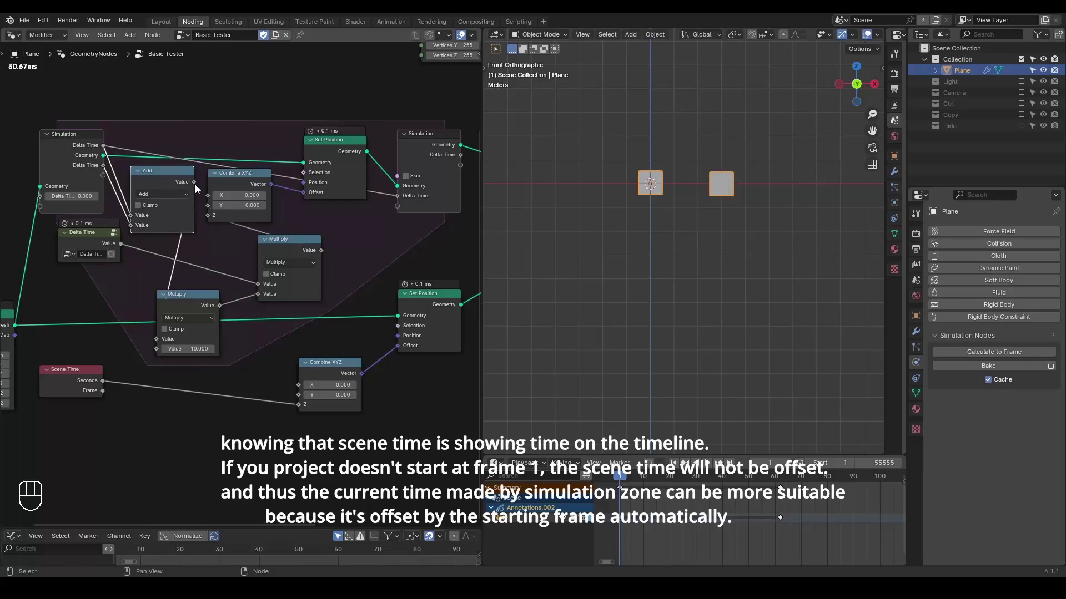
click(210, 189)
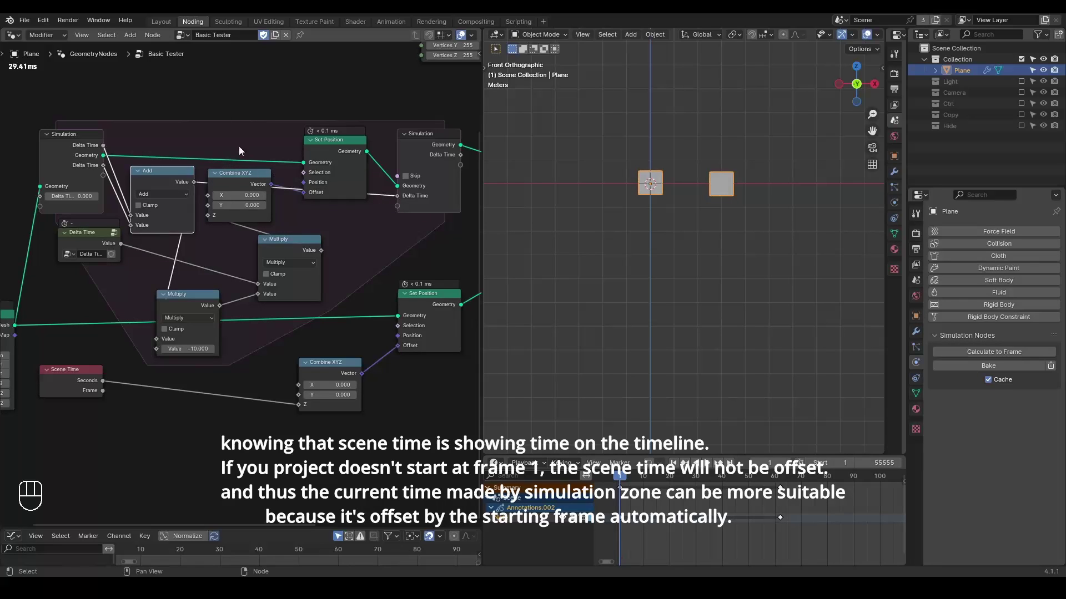
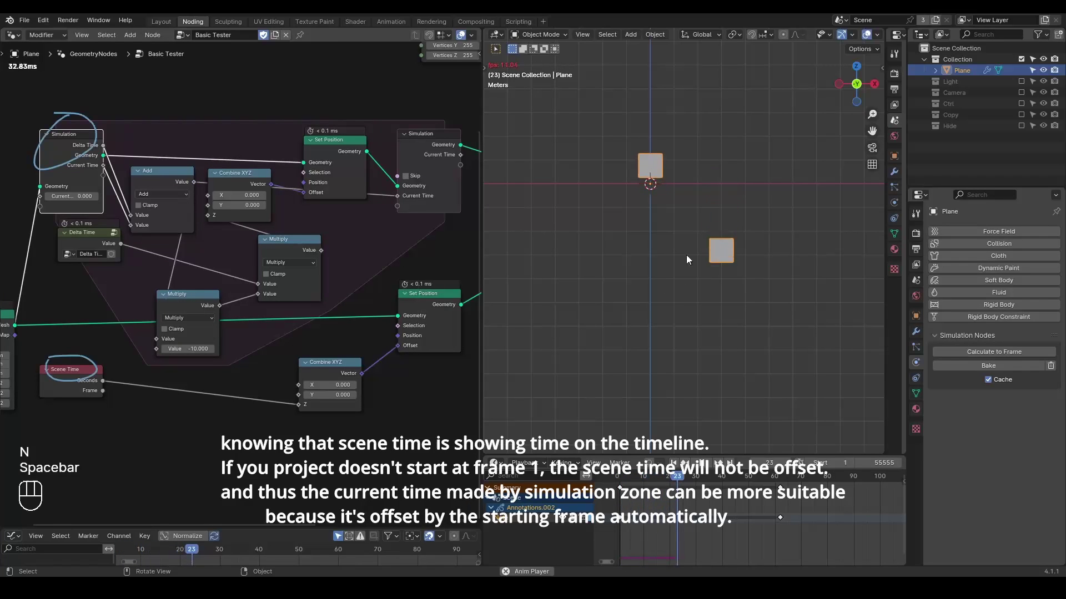
- Stop playback, rearrange the gravity nodes and collapse the gravity Multiply node
key(space)
click(228, 293)
click(259, 116)
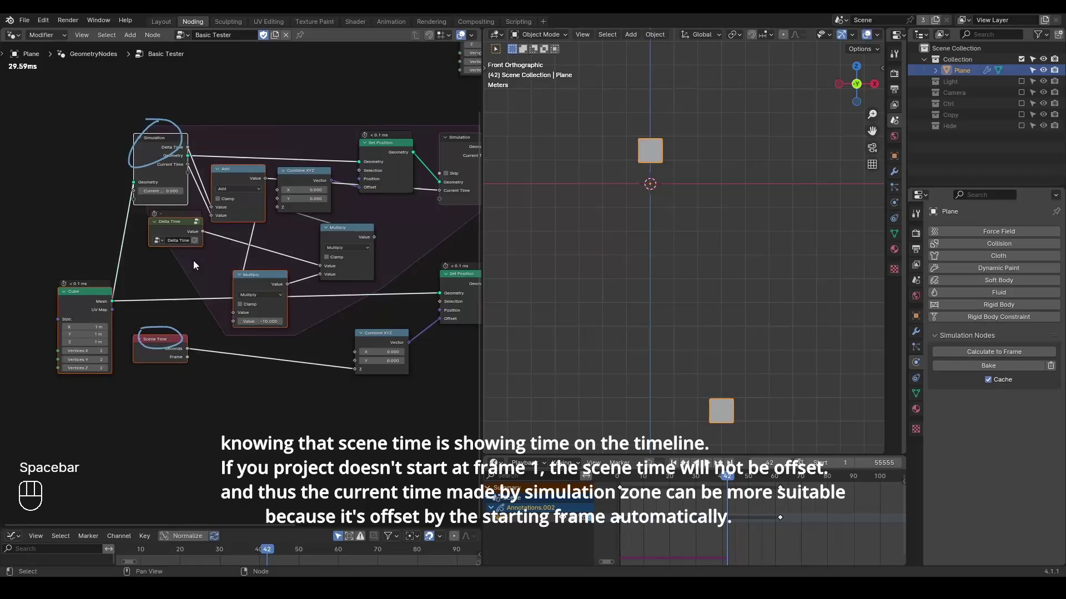
key(g)
click(176, 249)
click(156, 287)
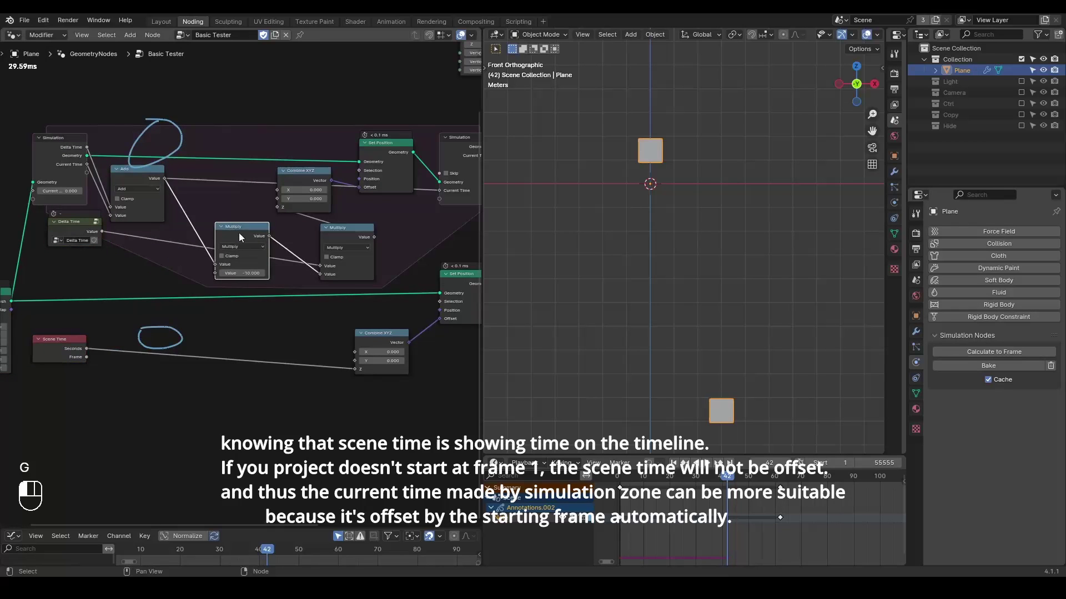
click(223, 229)
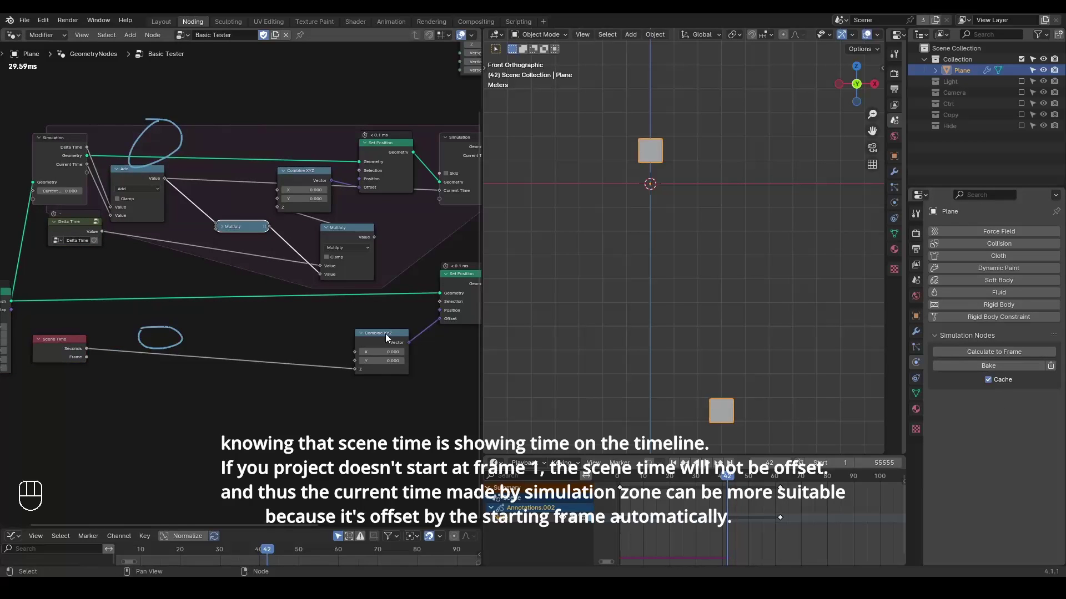
- Move the Delta Time node down to feed the lower Multiply and start a node search for 'simulation'
drag(528, 437, 446, 307)
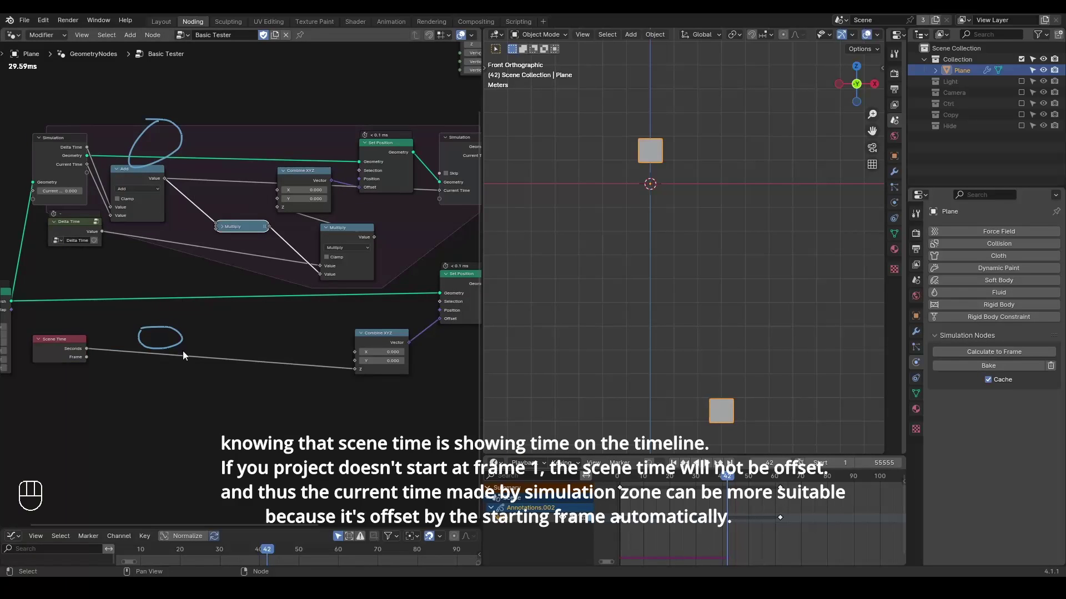
drag(84, 353, 191, 248)
key(d)
click(200, 109)
key(d)
middle_click(141, 299)
click(85, 193)
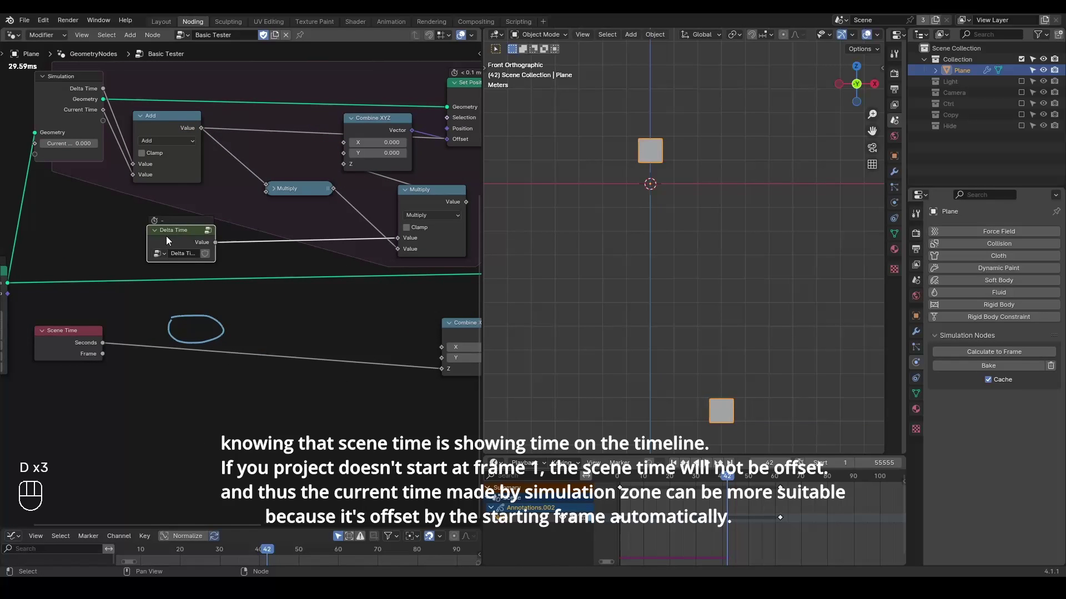
middle_click(292, 306)
click(207, 295)
key(ctrl+a)
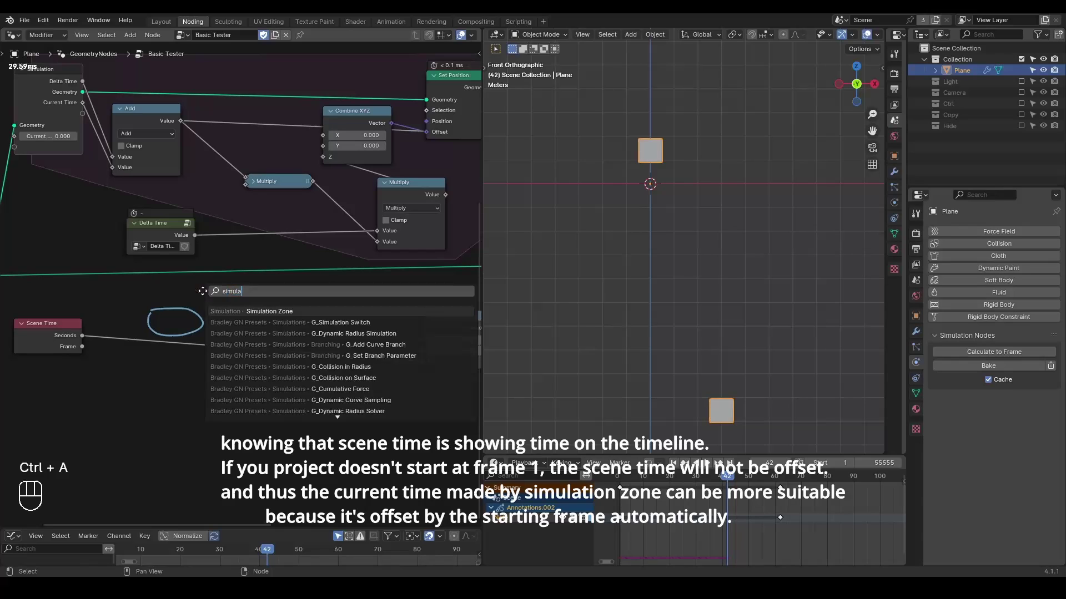
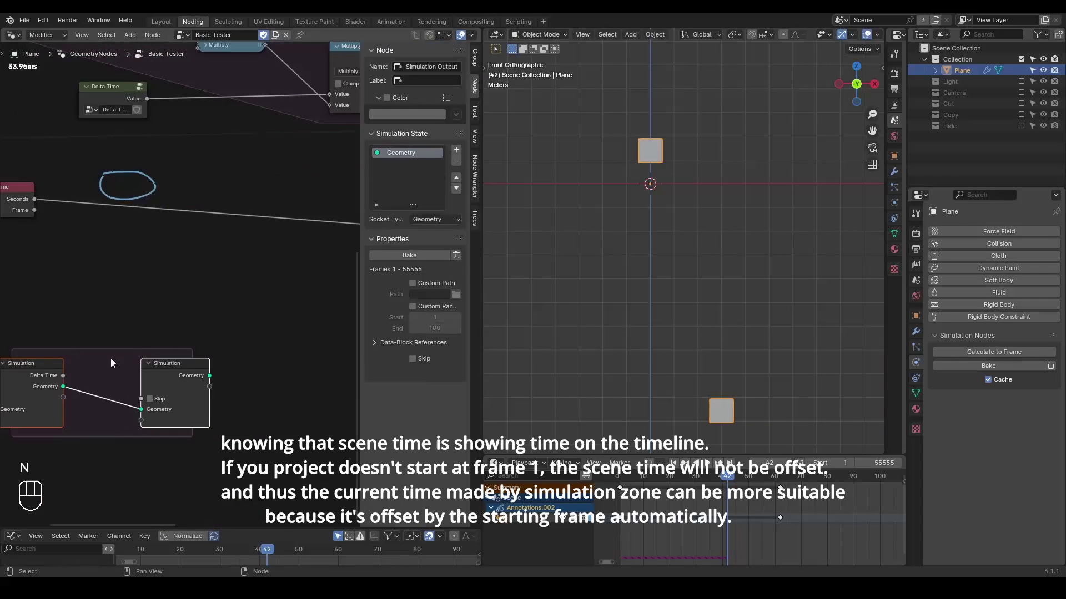
- Place a second Simulation Zone below the graph and add a Float state named Current Time
click(459, 163)
key(n)
click(157, 333)
drag(124, 378, 160, 428)
key(d)
click(226, 378)
click(162, 412)
- Insert an Add node accumulating Delta Time into the new zone's state and arrange the nodes
drag(178, 439, 174, 391)
drag(244, 392, 295, 395)
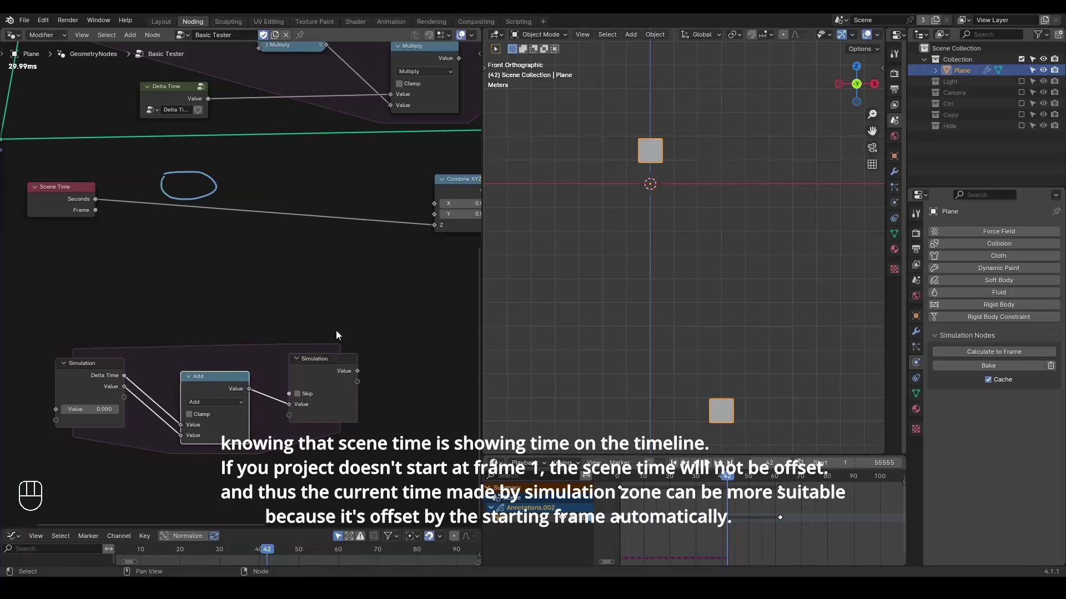
click(331, 315)
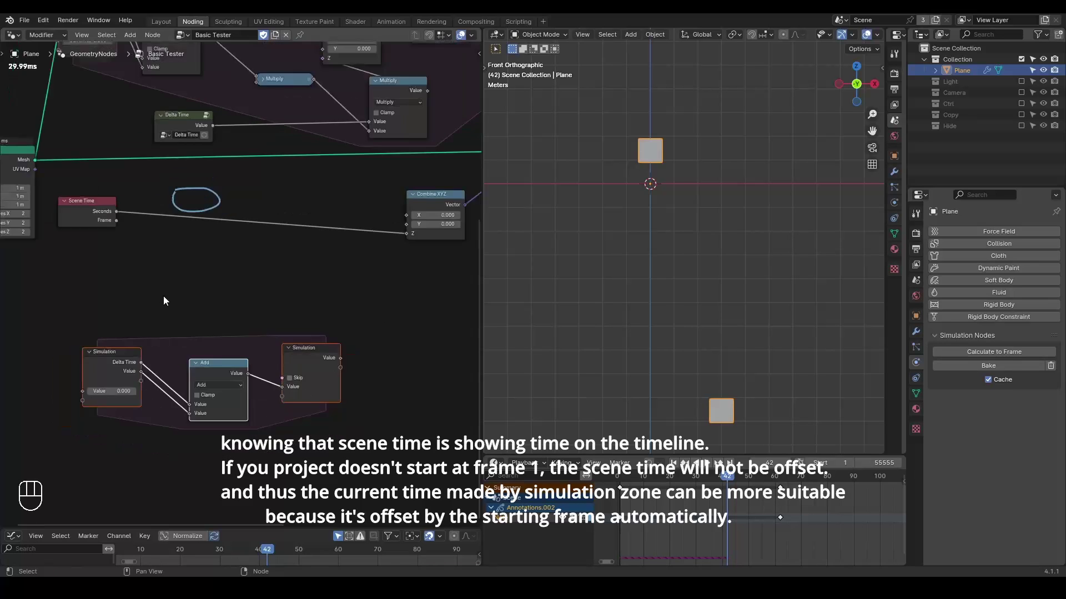
middle_click(290, 300)
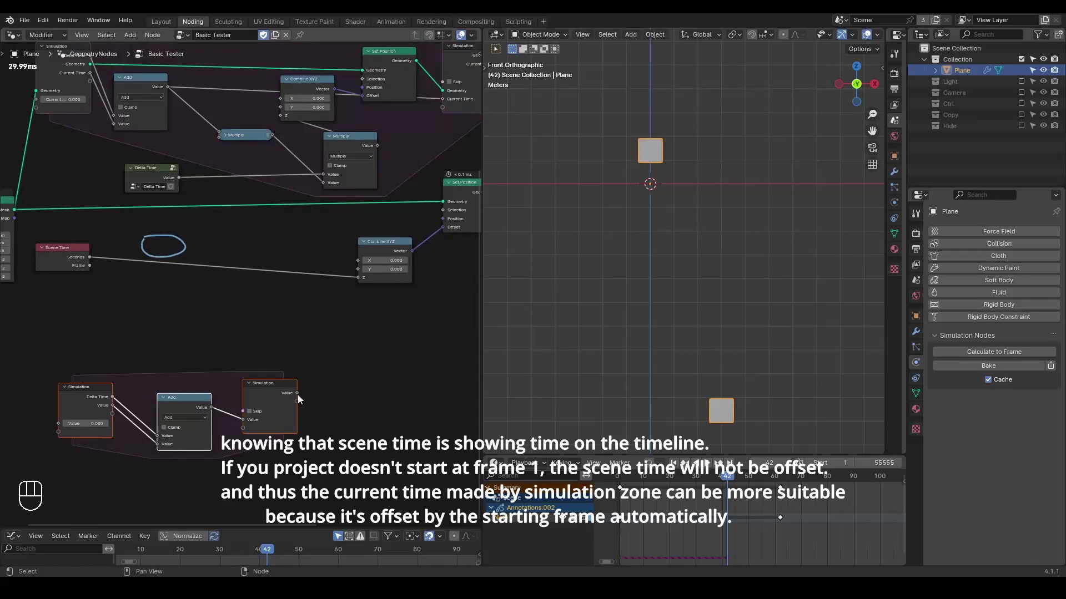
drag(305, 342, 203, 133)
drag(199, 74, 210, 124)
key(g)
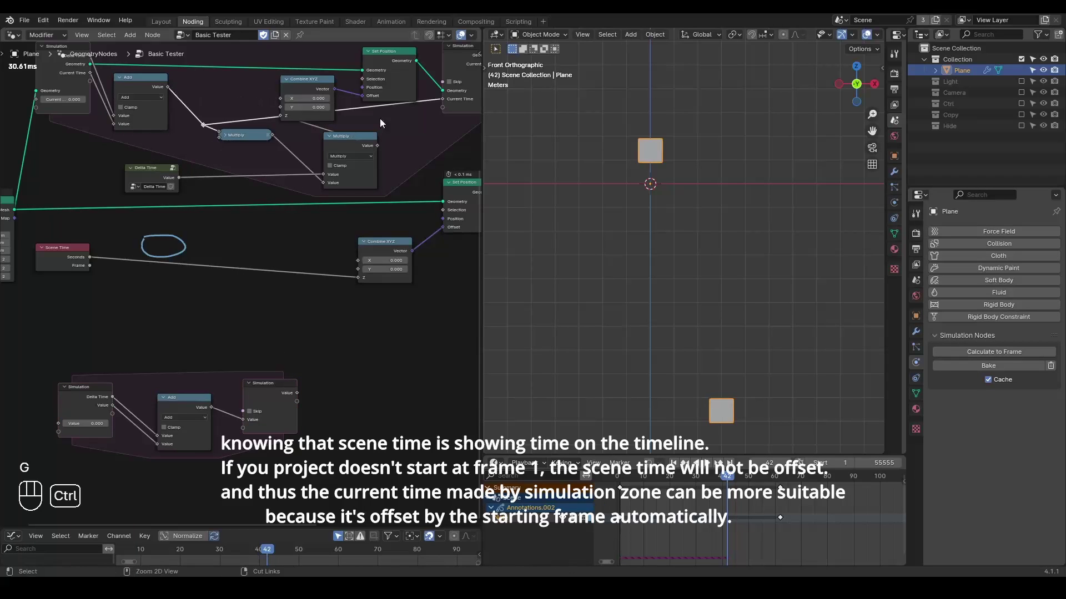
click(368, 104)
click(75, 87)
- Remove the Current Time state from the cube's zone and cut the leftover Add node
key(n)
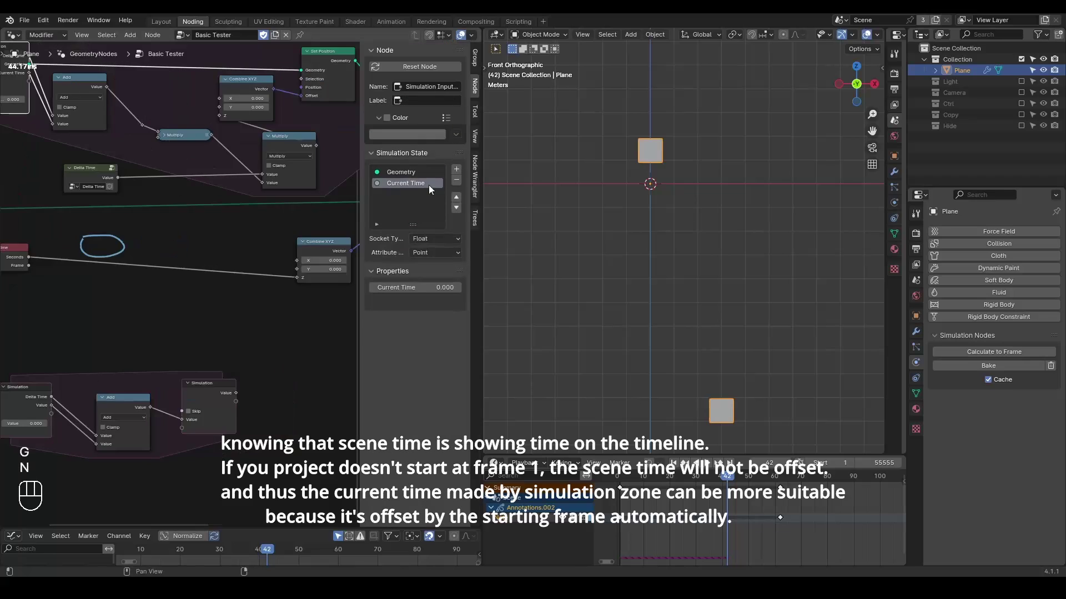
key(n)
drag(218, 108, 202, 135)
key(ctrl+x)
click(142, 84)
key(ctrl+x)
- Link the new zone's accumulated Value into the -10 Multiply and play to test the fall
drag(299, 396, 233, 143)
click(228, 136)
drag(240, 139, 281, 197)
key(space)
key(shift+space)
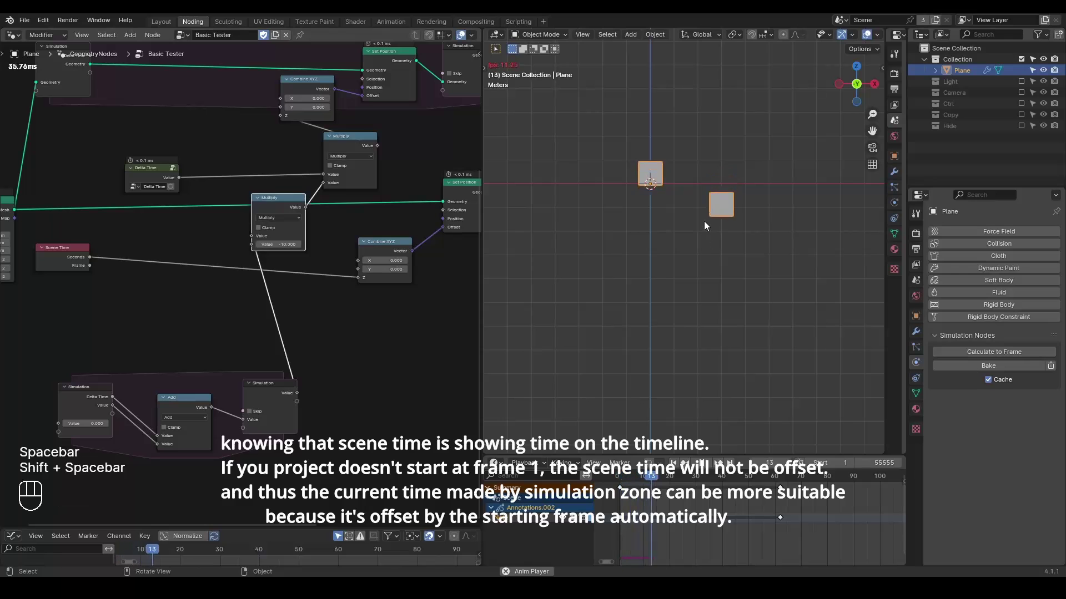